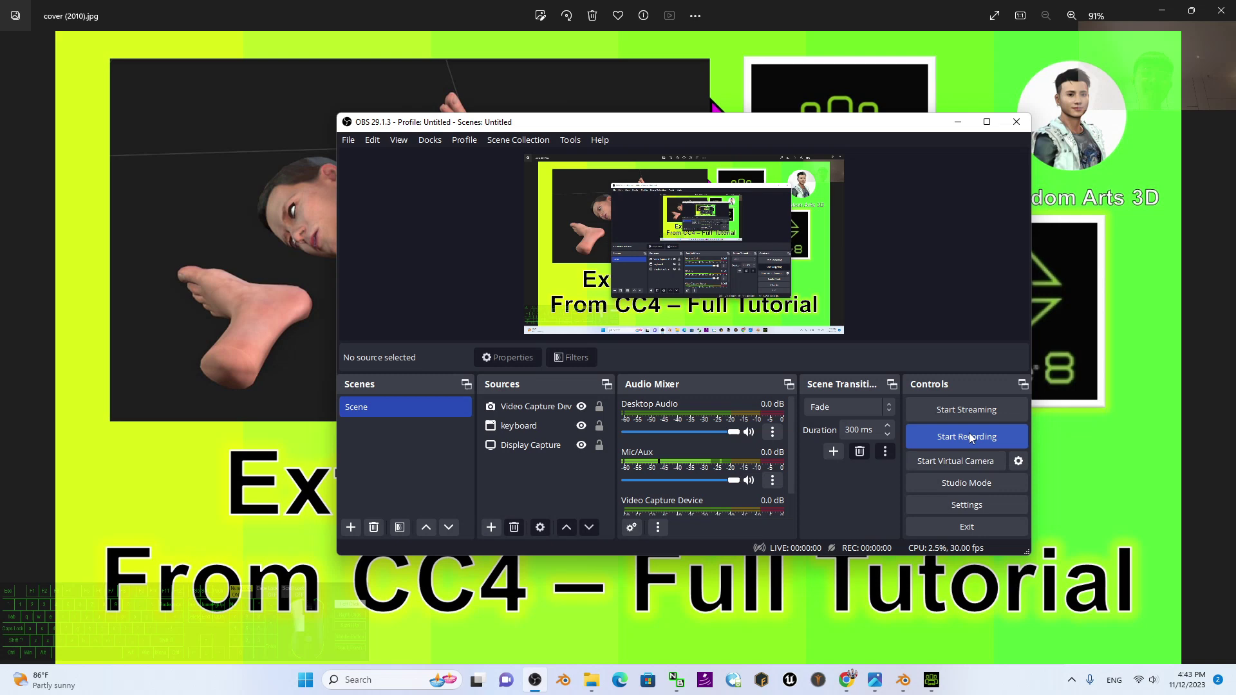
Bring Character Creator 4 to the front and minimize the tutorial cover image in Photos
click(961, 130)
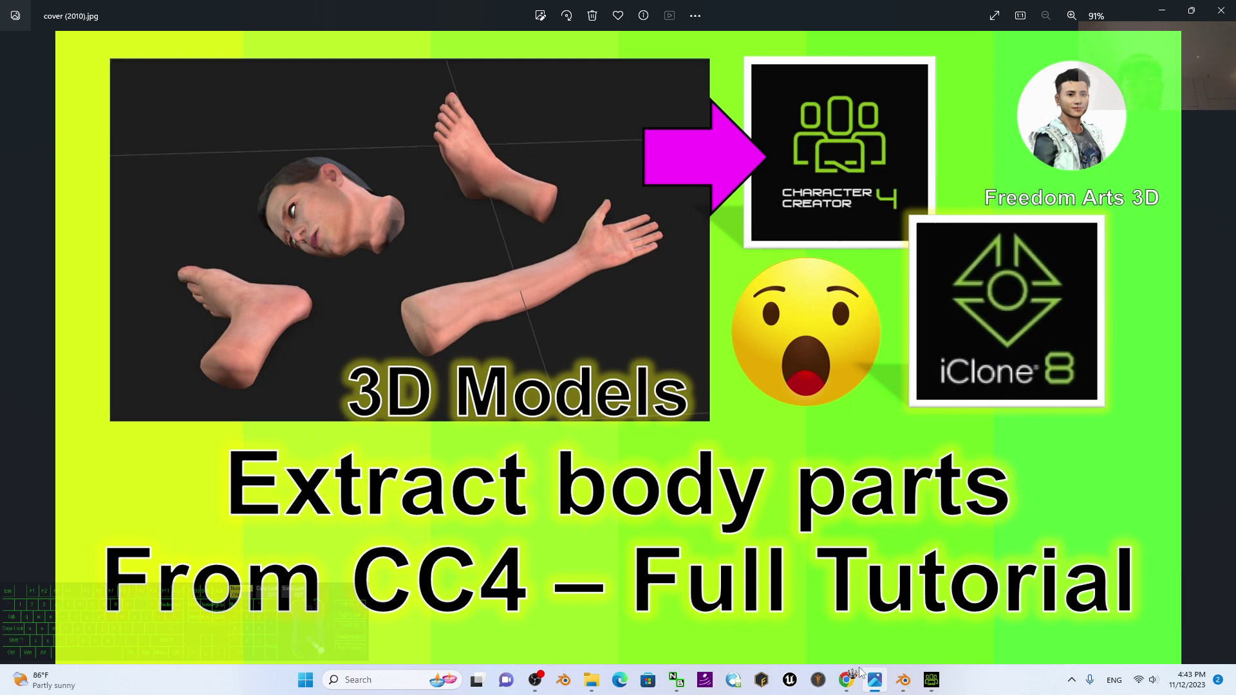
click(931, 680)
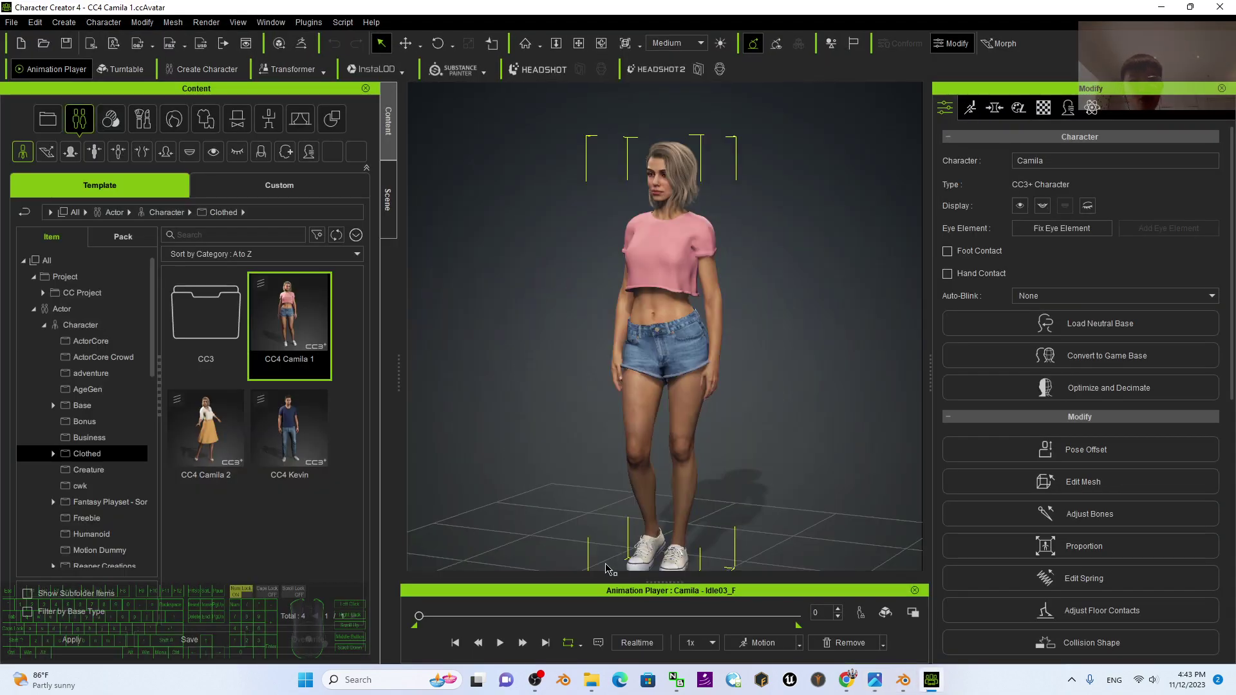
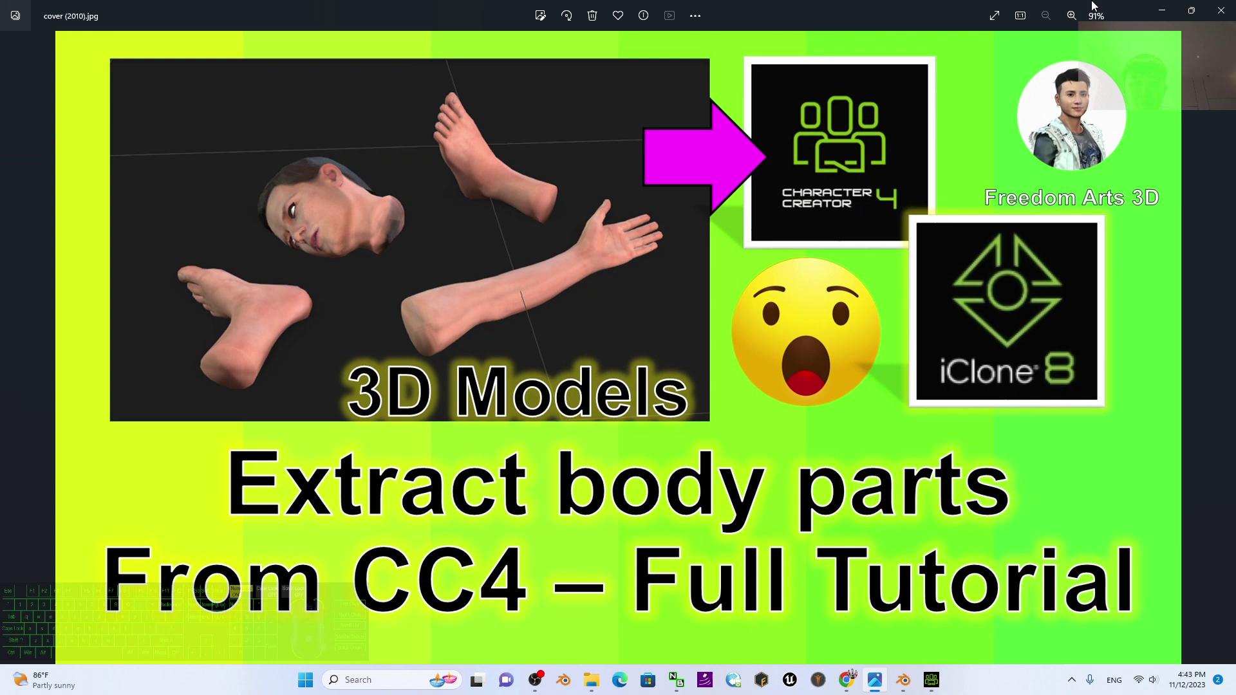
click(1162, 10)
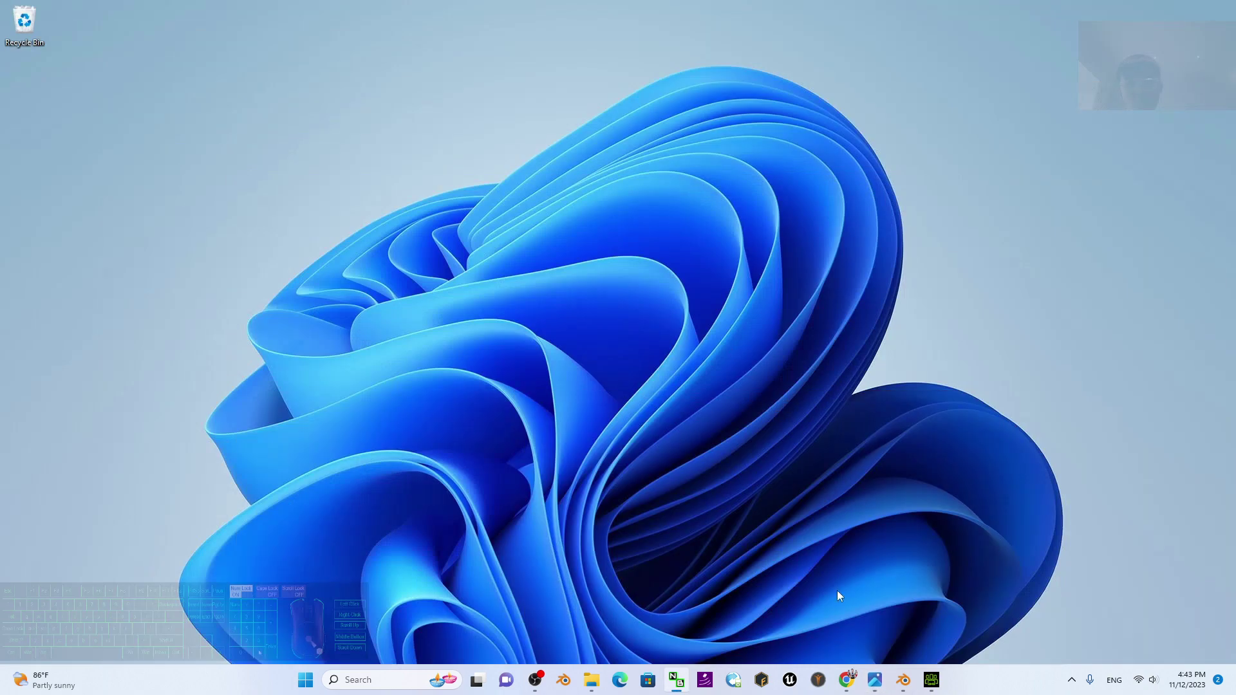
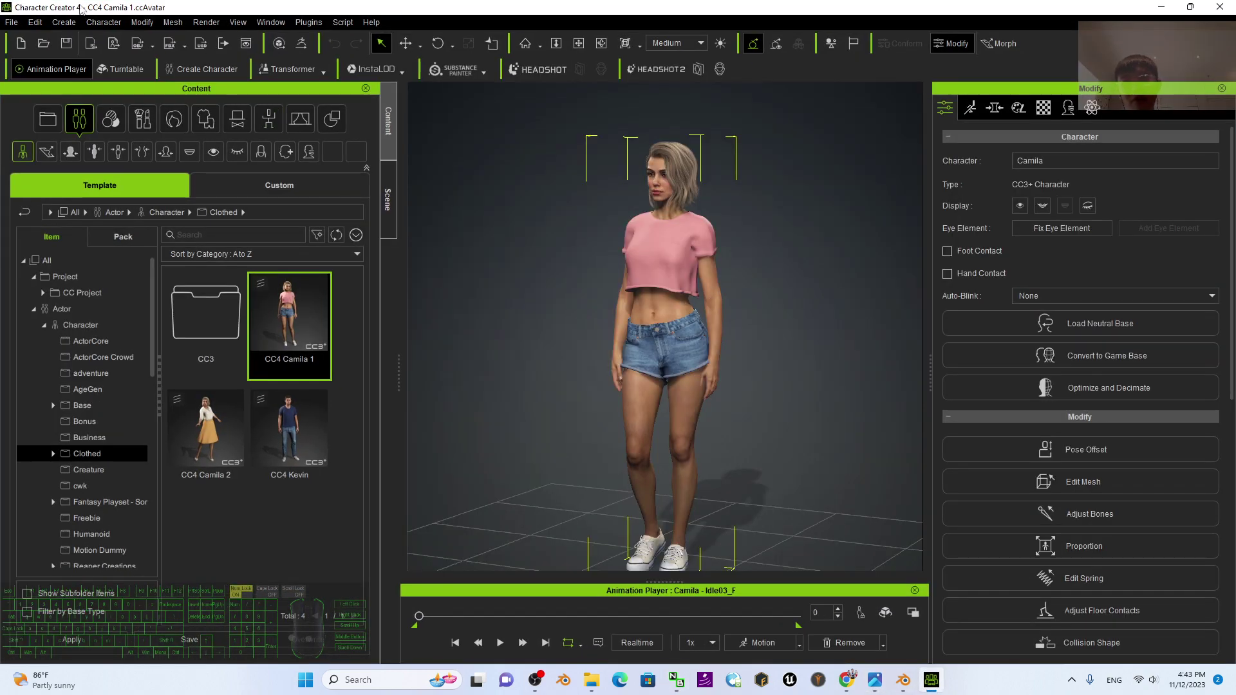
Orbit and zoom the viewport to frame Camila closely for selecting her canvas shoes
click(298, 335)
scroll(down, 3)
scroll(up, 3)
key(x)
drag(762, 278, 746, 421)
key(x)
drag(808, 199, 759, 390)
key(c)
drag(678, 288, 813, 291)
scroll(down, 3)
scroll(down, 3)
key(x)
drag(752, 417, 705, 309)
drag(782, 357, 684, 411)
drag(697, 429, 702, 203)
scroll(down, 3)
key(x)
drag(768, 210, 779, 423)
drag(768, 303, 760, 365)
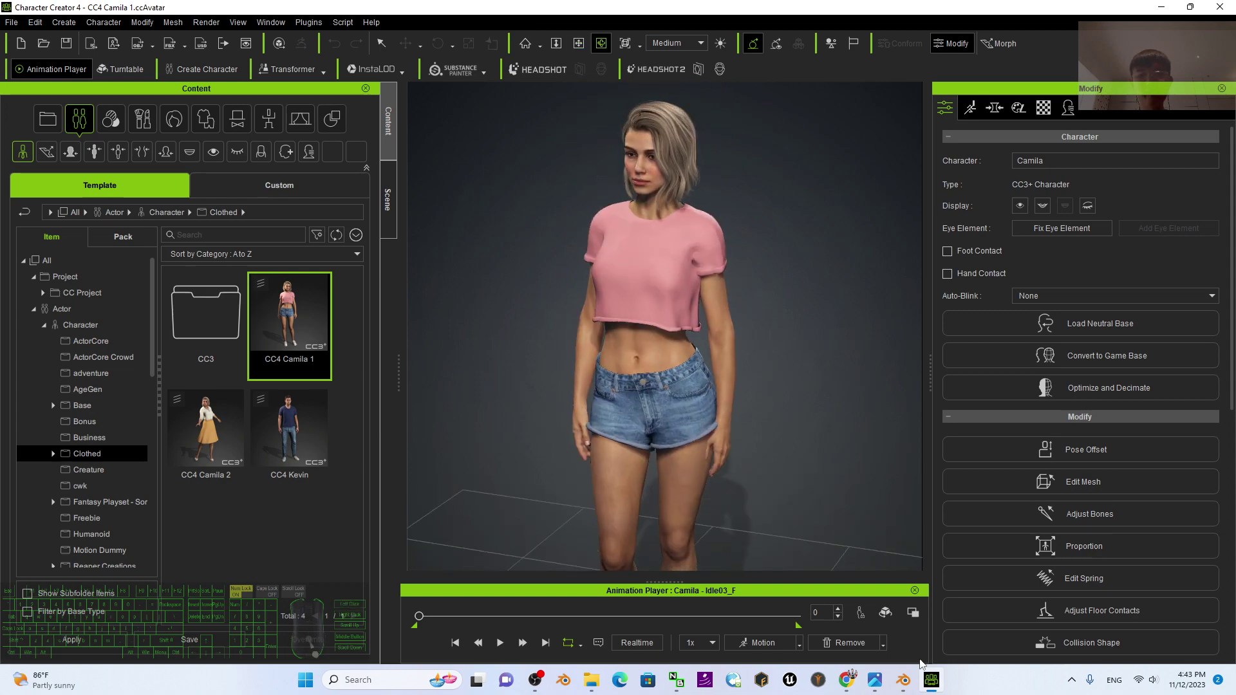
Glance at the cover image, then delete Camila's selected canvas shoes so she stands barefoot
click(940, 683)
click(879, 681)
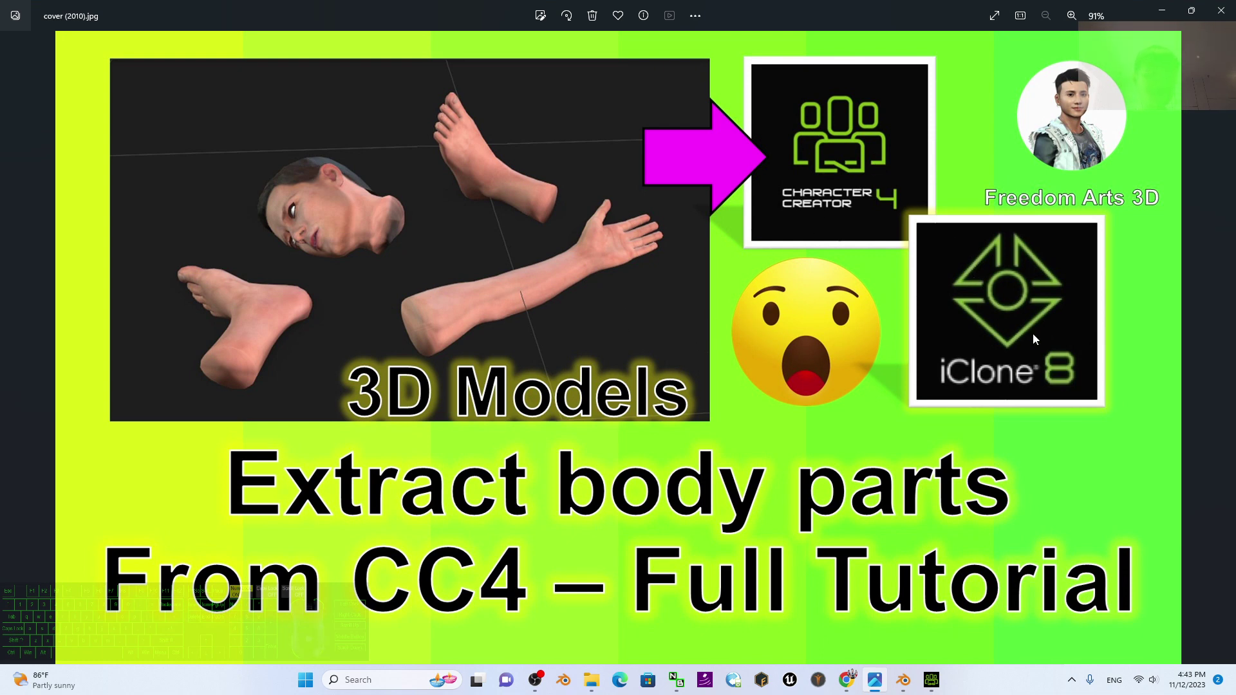
click(1166, 10)
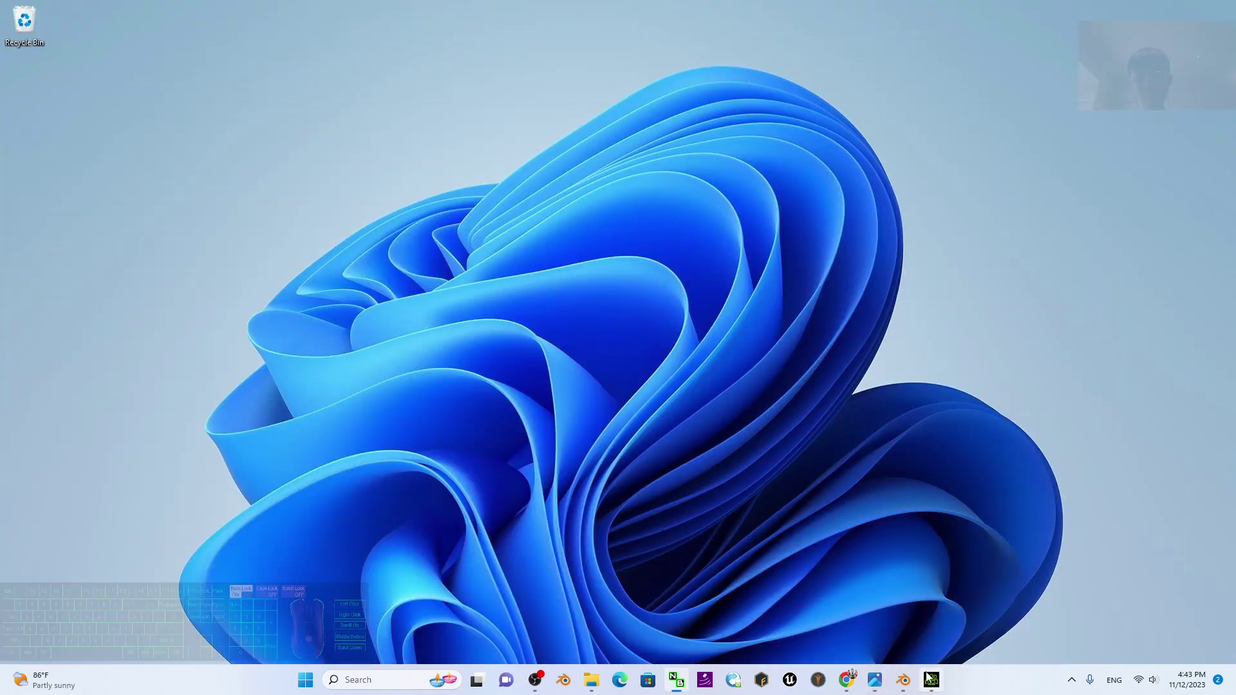
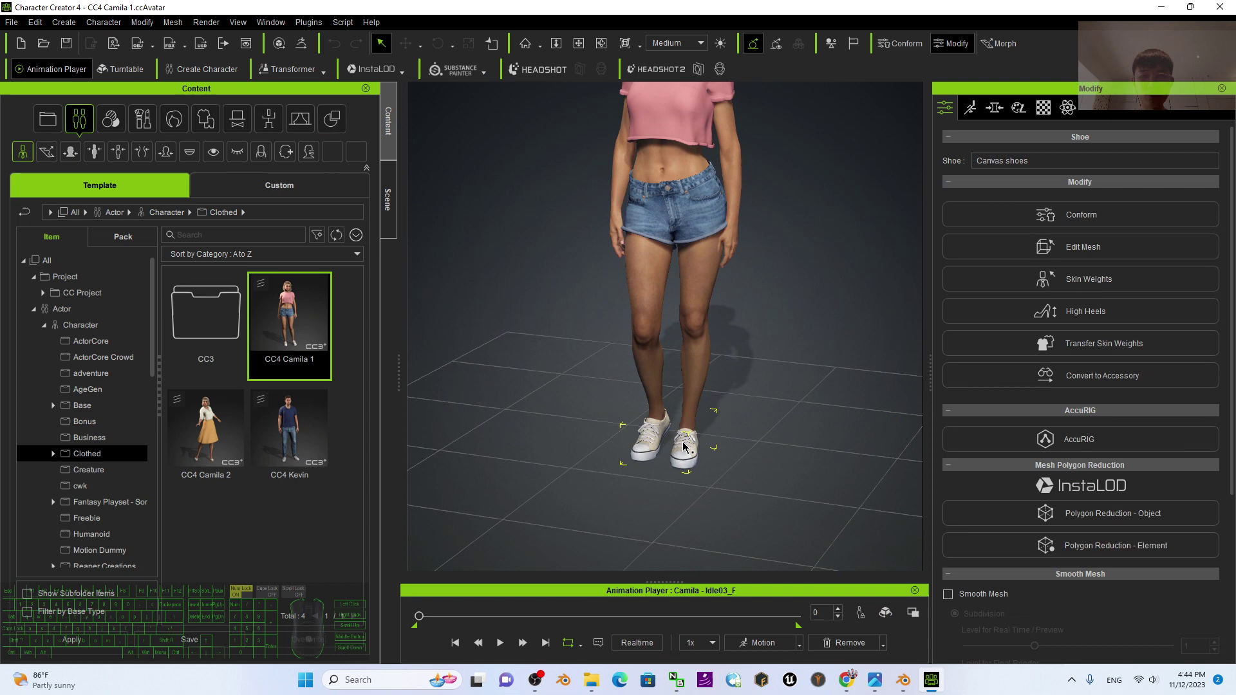
key(Delete)
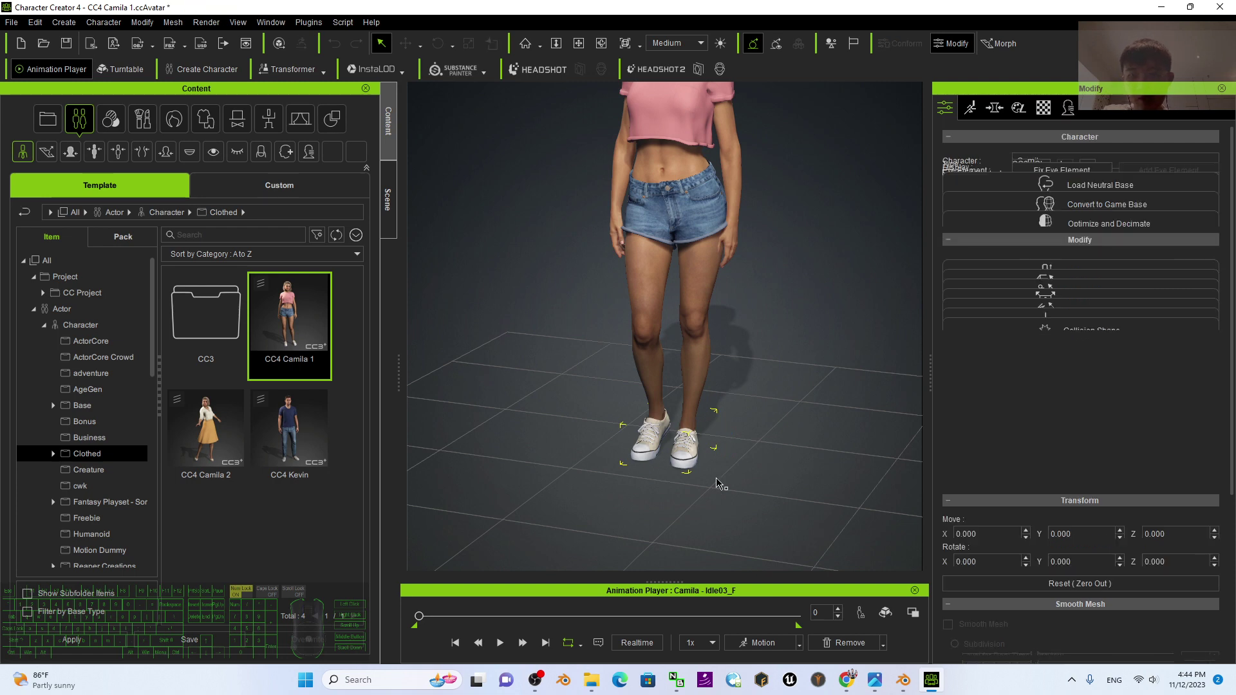
scroll(up, 3)
Browse the Animation content library's motion templates while keeping Camila in view
click(277, 125)
click(56, 157)
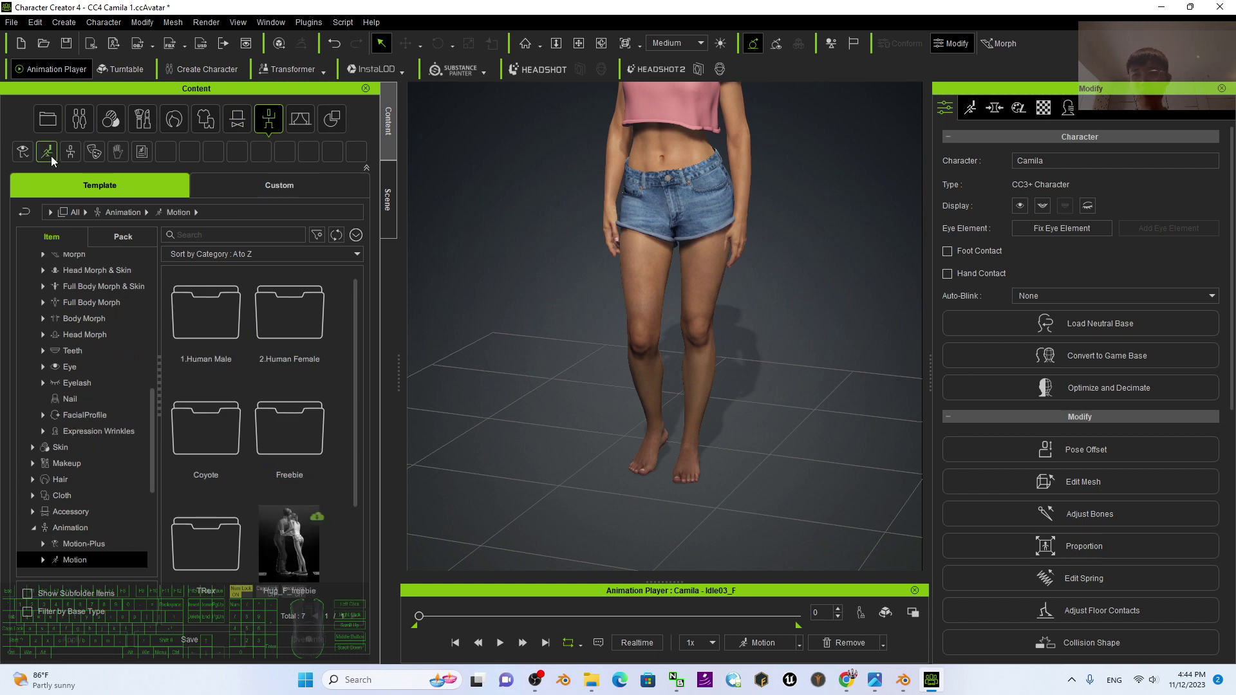
scroll(down, 3)
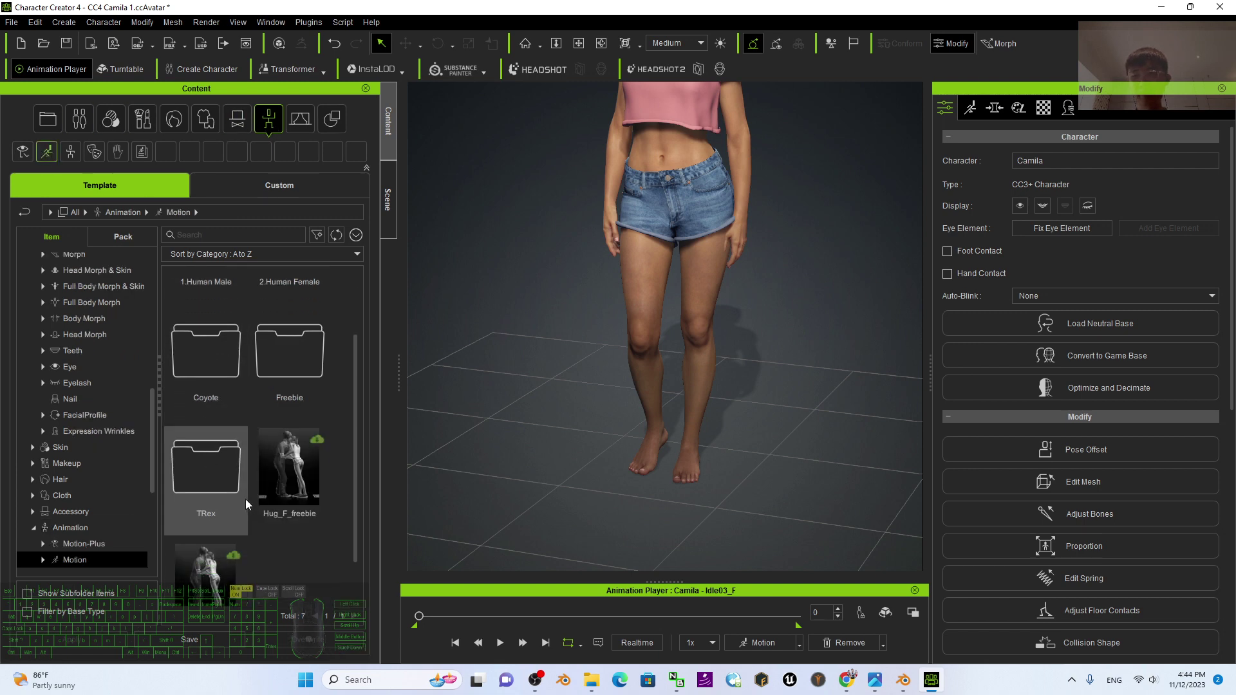
scroll(up, 3)
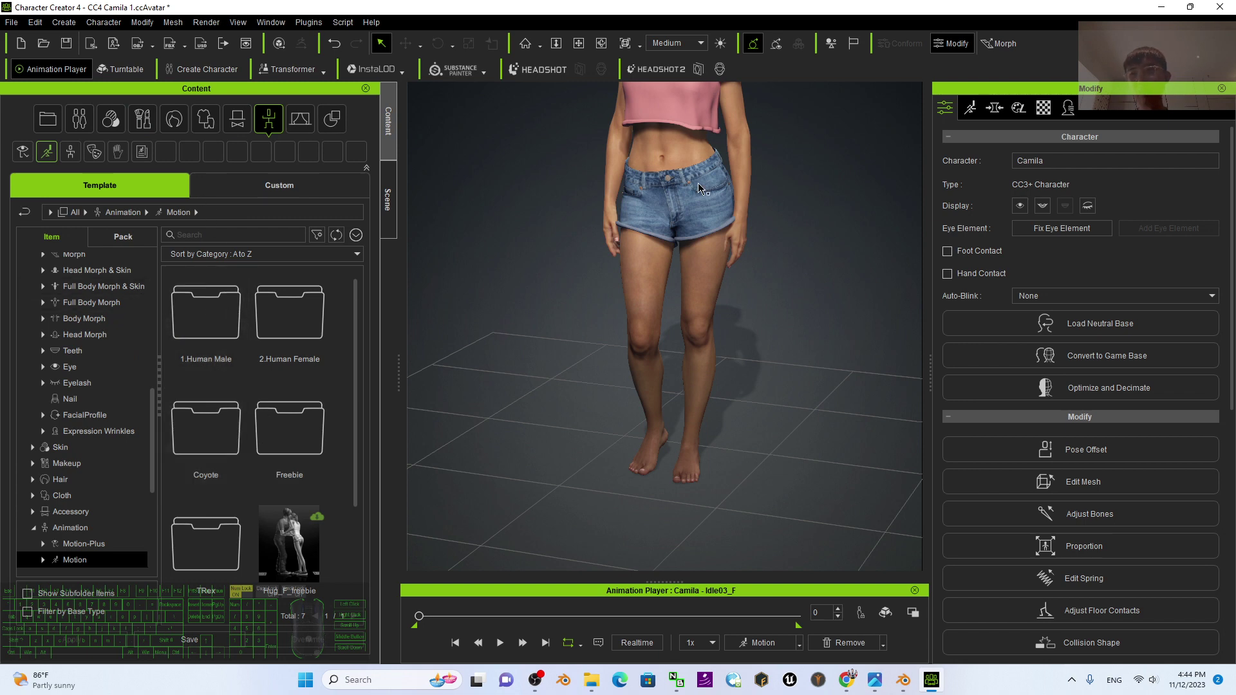
scroll(down, 3)
key(x)
drag(749, 278, 736, 339)
key(x)
drag(744, 279, 729, 297)
Navigate through the Motion and Human Female folders back to the Animation Pose folder
click(100, 191)
scroll(down, 3)
click(43, 514)
scroll(down, 3)
scroll(down, 3)
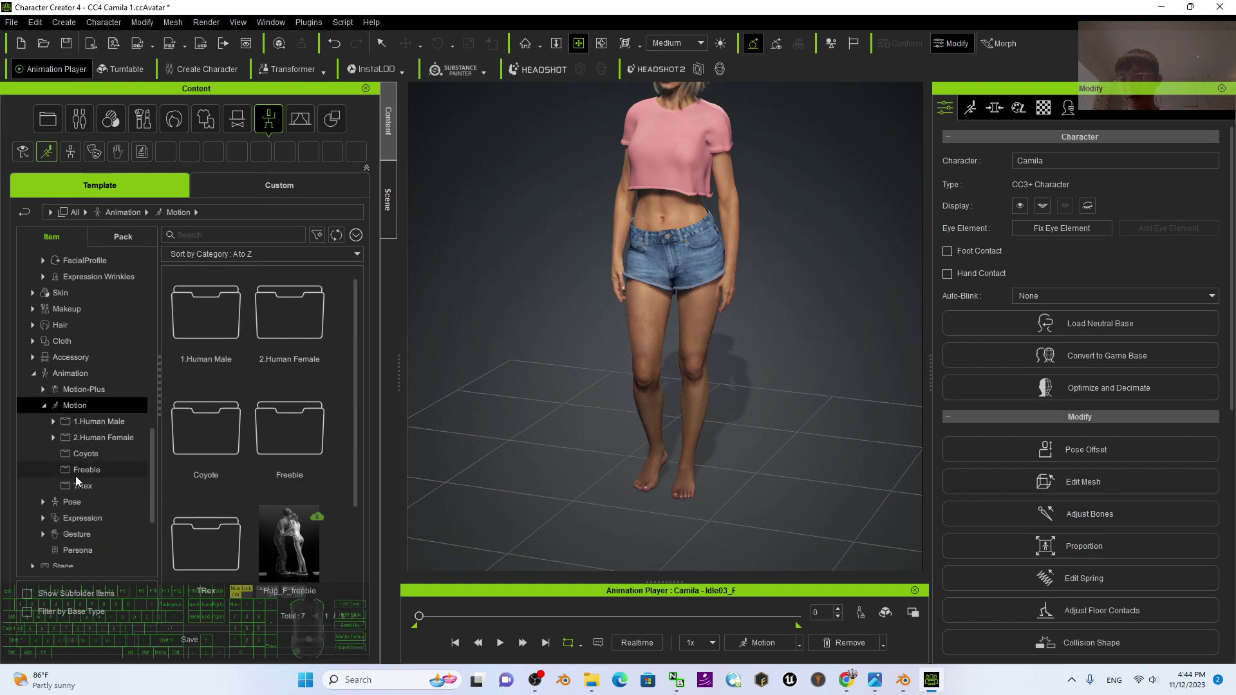
click(110, 424)
click(100, 443)
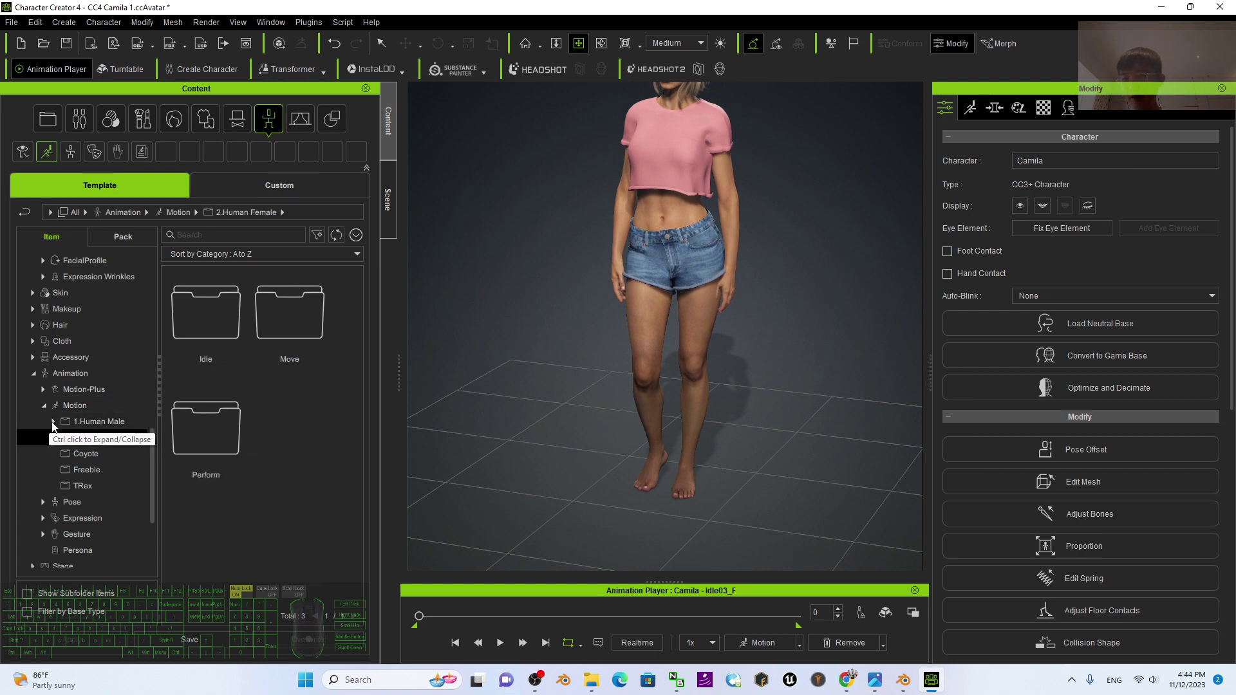
click(71, 373)
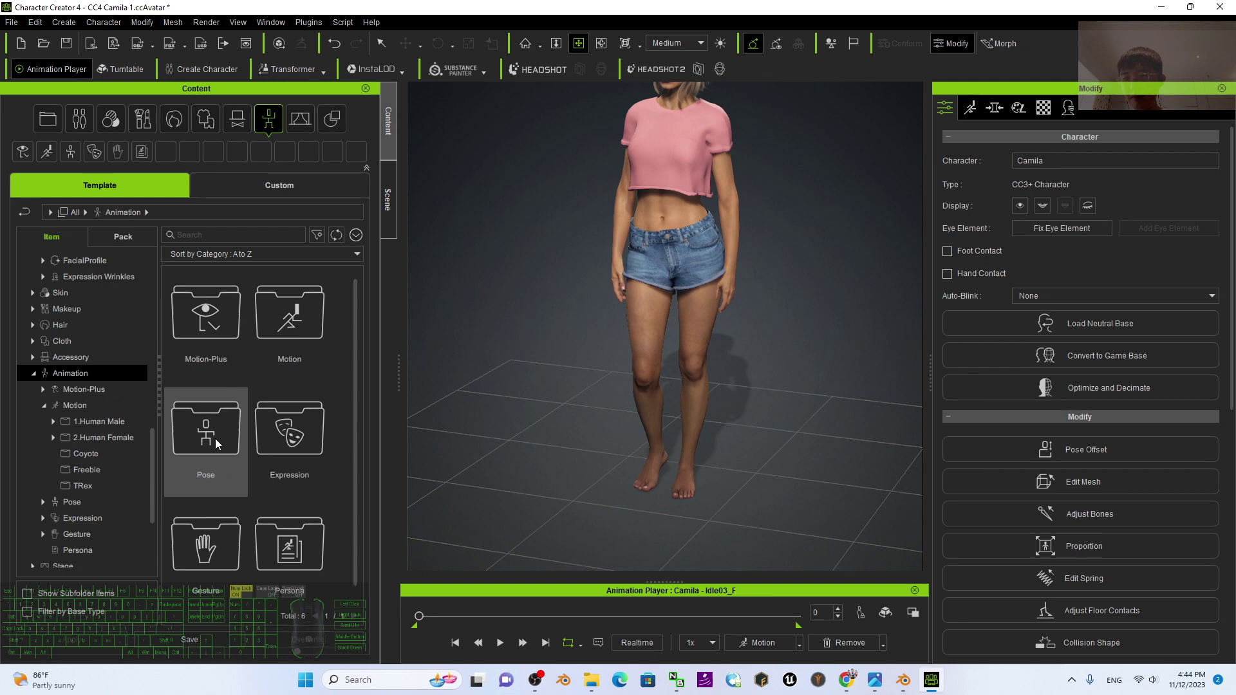
click(208, 428)
double_click(236, 438)
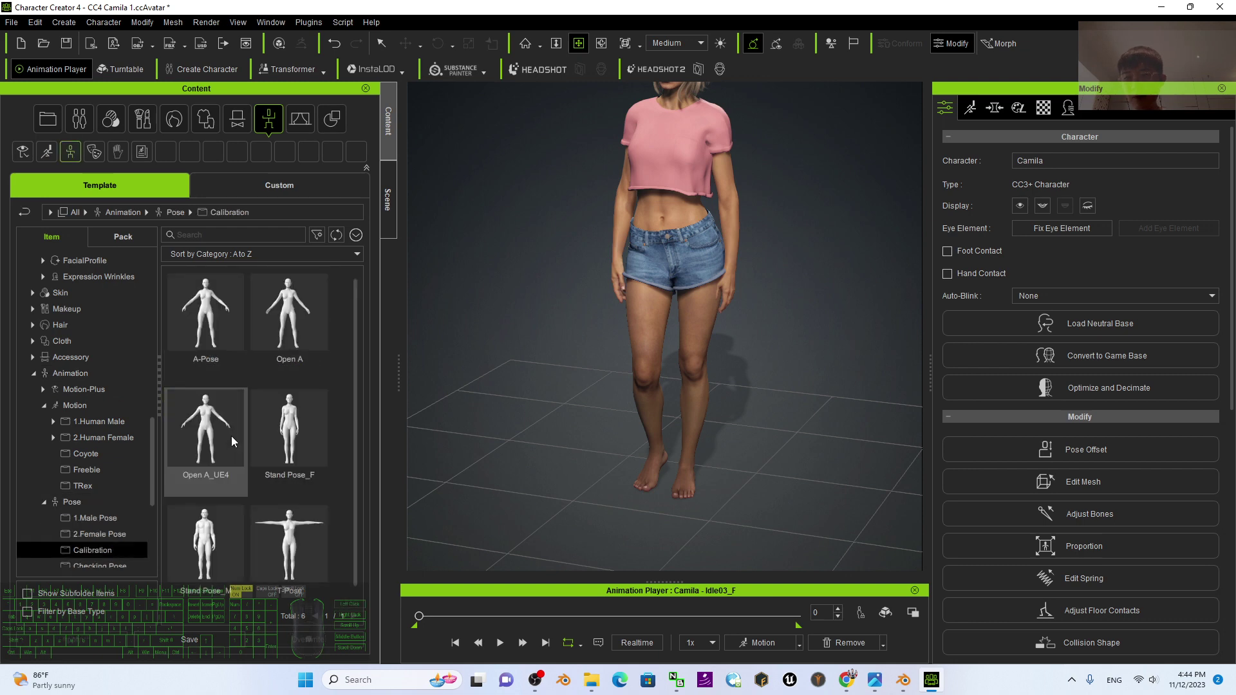
Apply the T-Pose to Camila, then the Open A_UE4 calibration pose with arms angled down
click(305, 521)
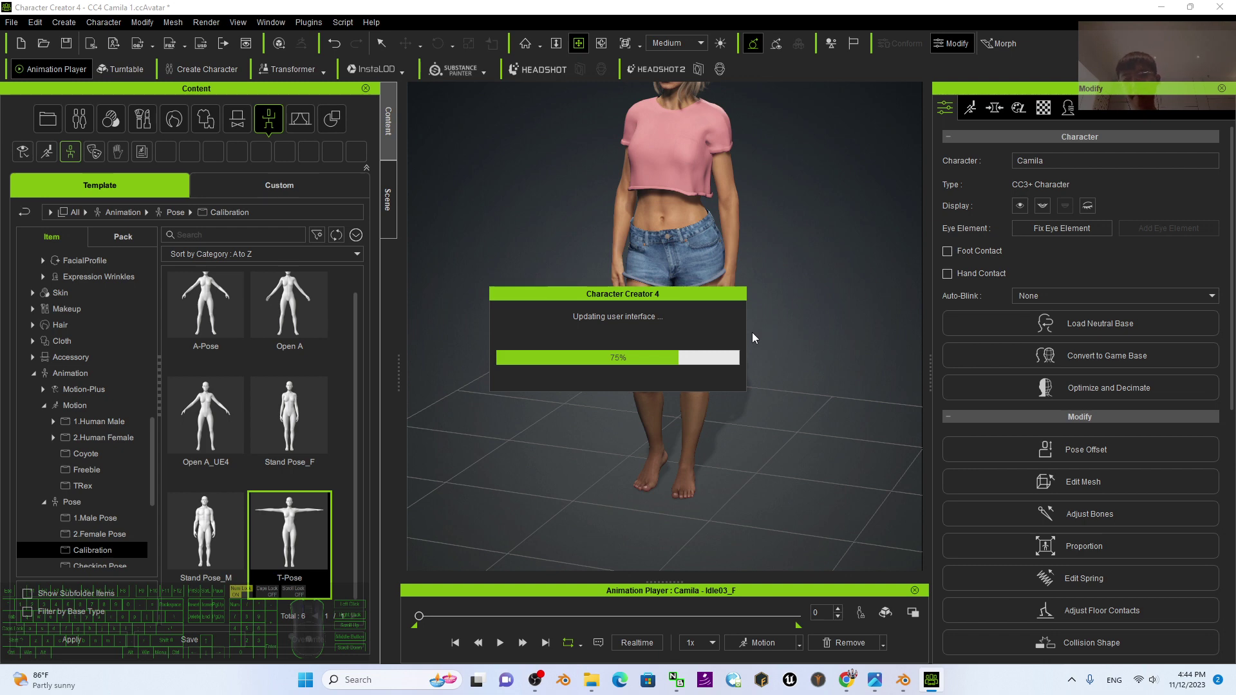
scroll(down, 3)
key(x)
drag(766, 291, 779, 389)
drag(747, 349, 836, 367)
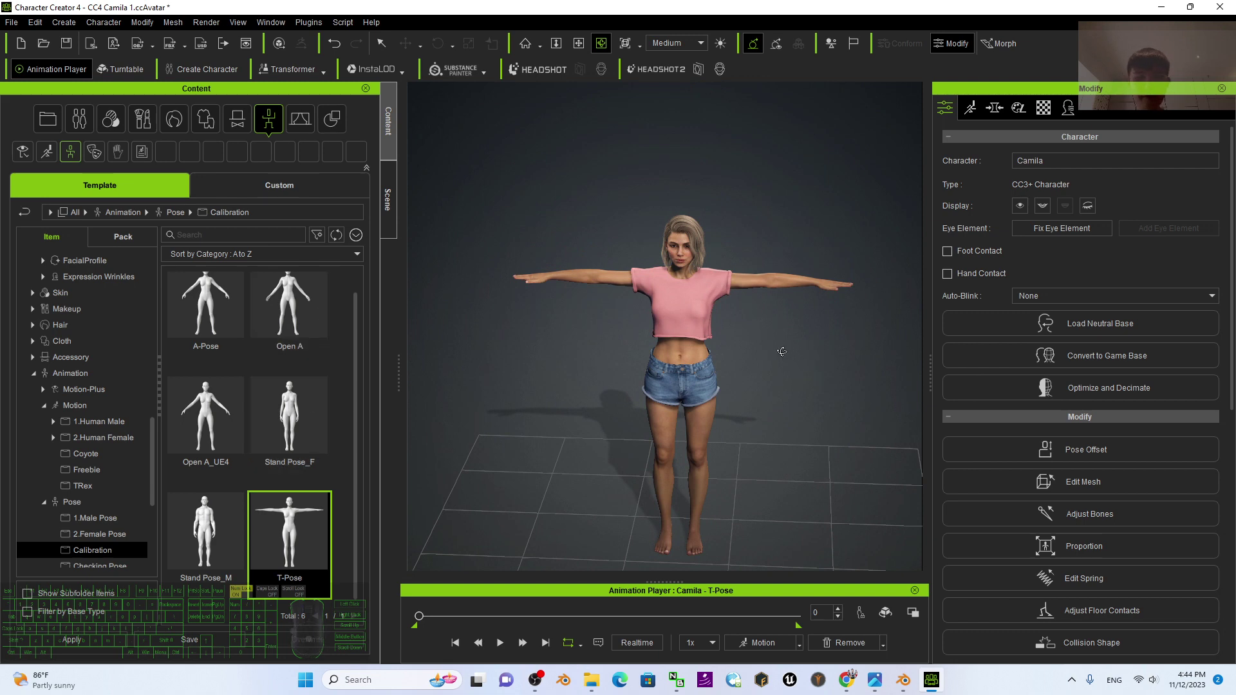
key(x)
drag(775, 368, 691, 272)
key(c)
scroll(down, 3)
scroll(up, 3)
drag(529, 384, 669, 376)
drag(794, 339, 684, 319)
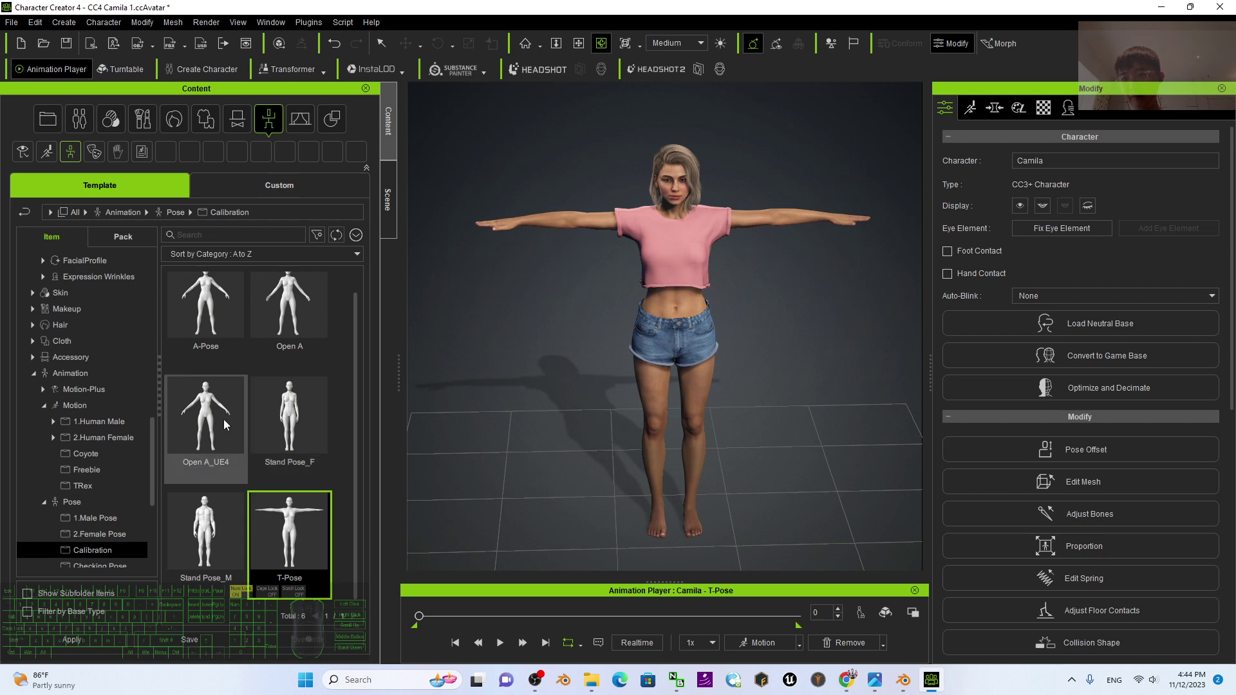
double_click(227, 425)
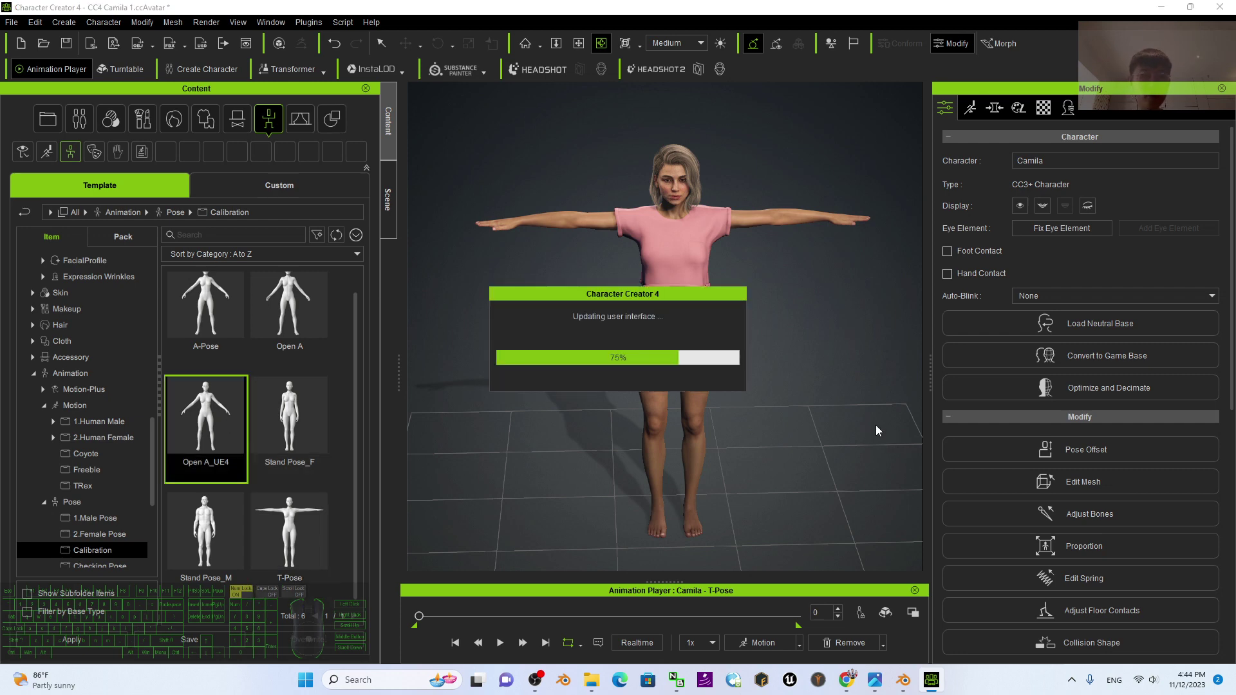
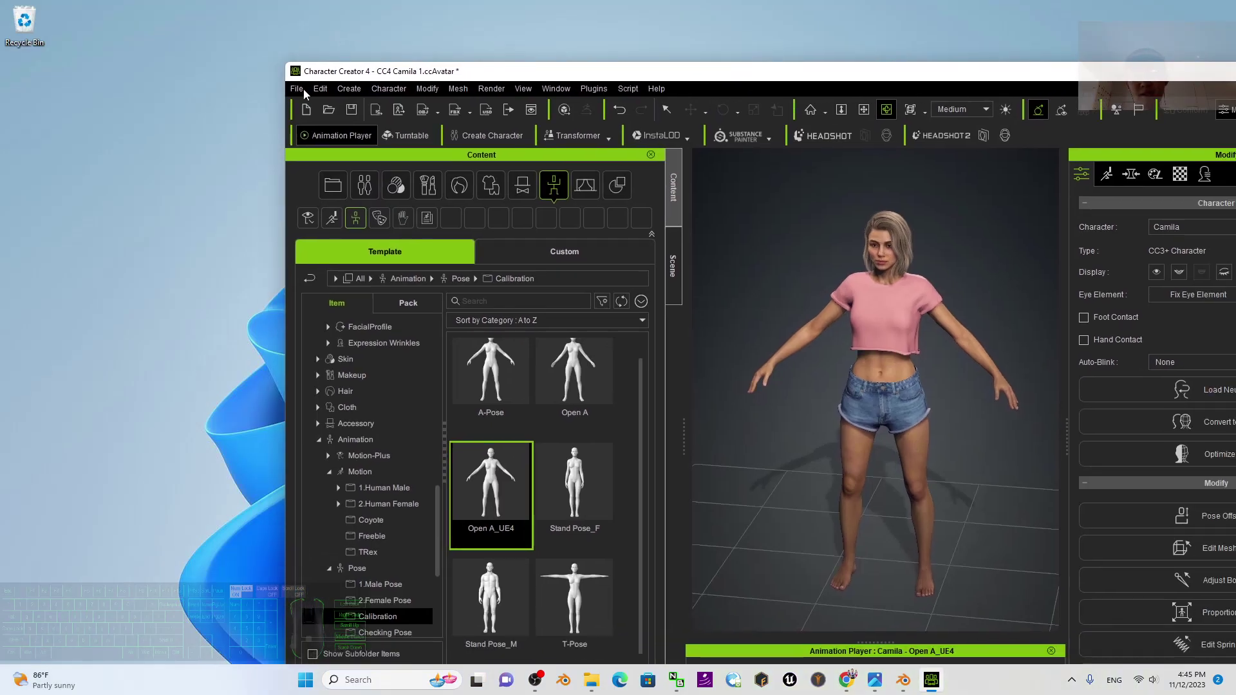
Start an OBJ export of Camila in her current pose
click(305, 95)
click(366, 214)
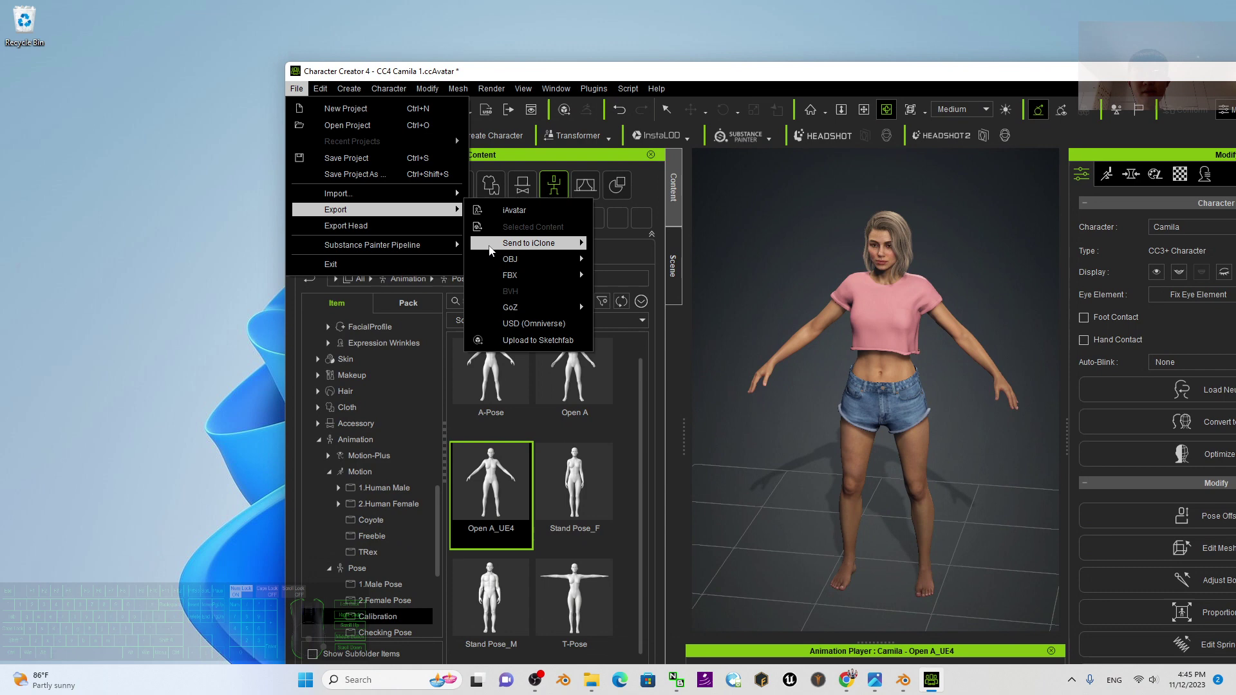
click(514, 262)
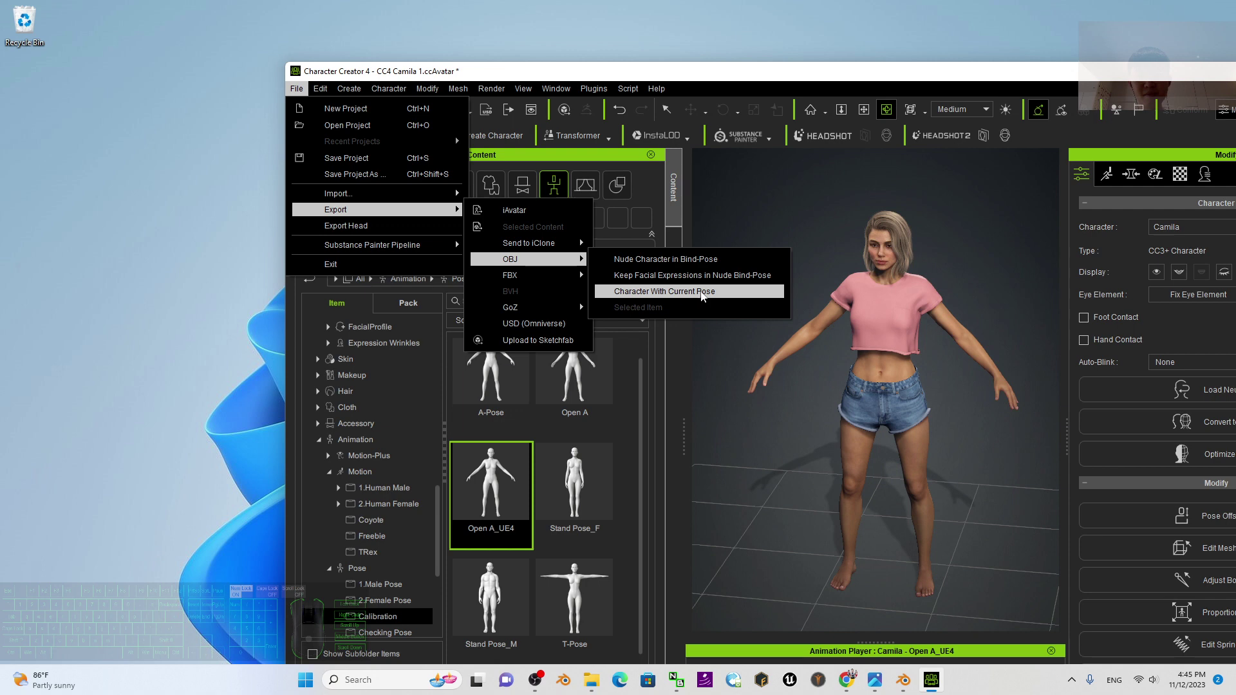
click(705, 292)
click(828, 304)
click(552, 324)
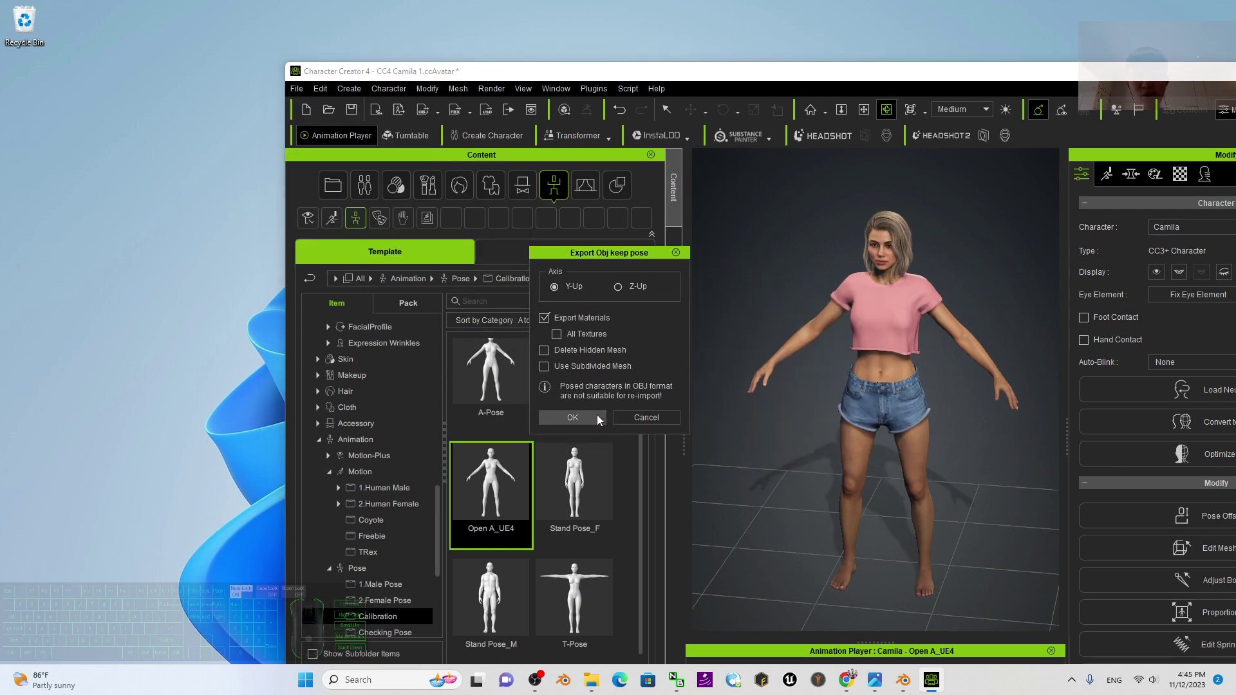
Create a camila folder on the Desktop and save the OBJ export there as camila
click(593, 419)
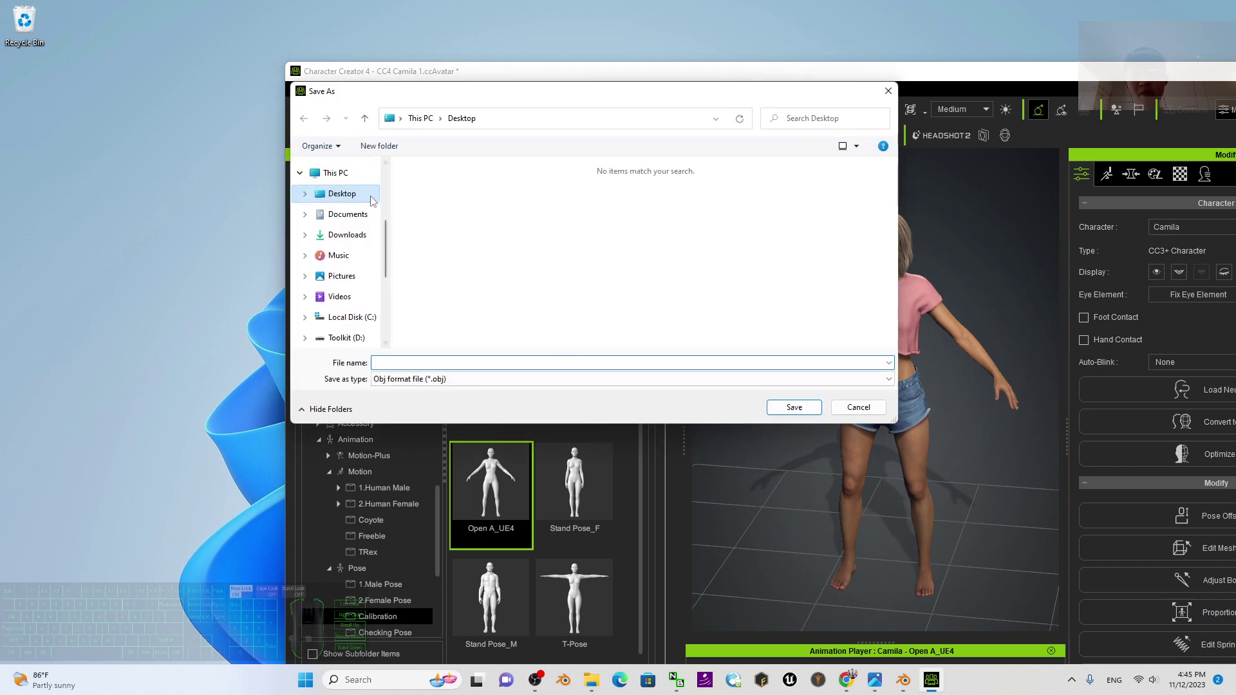
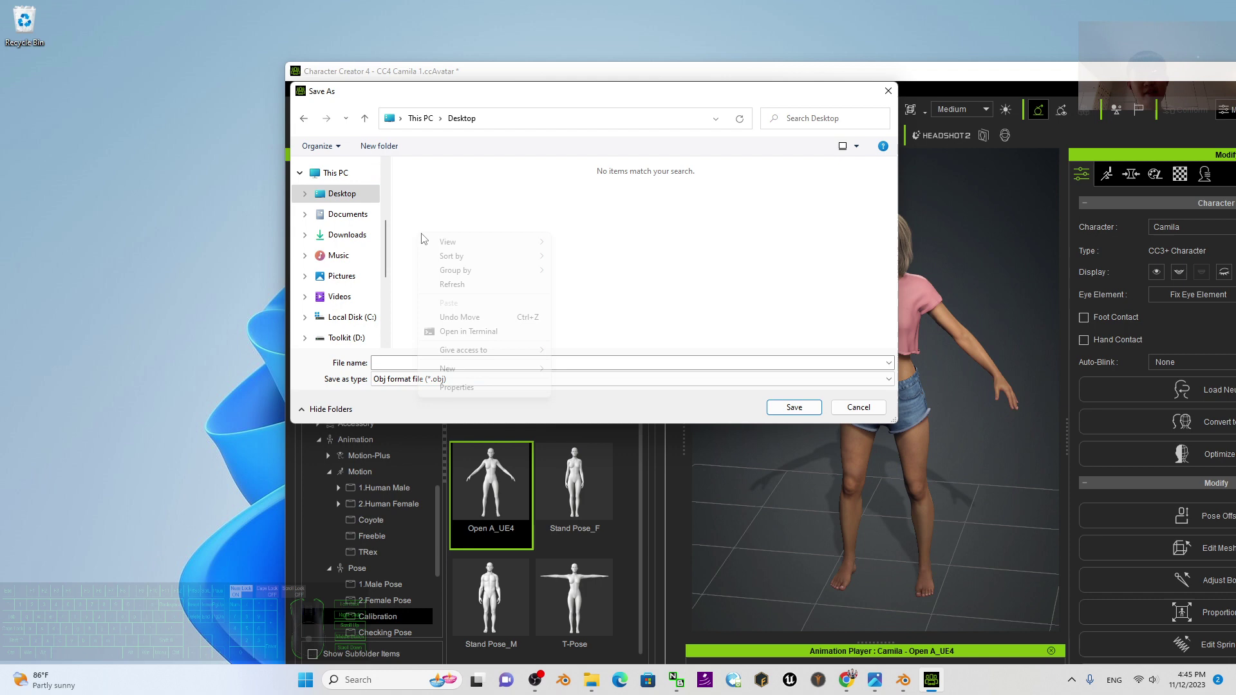
click(463, 376)
click(599, 366)
key(Caps_Lock)
key(Return)
key(Return)
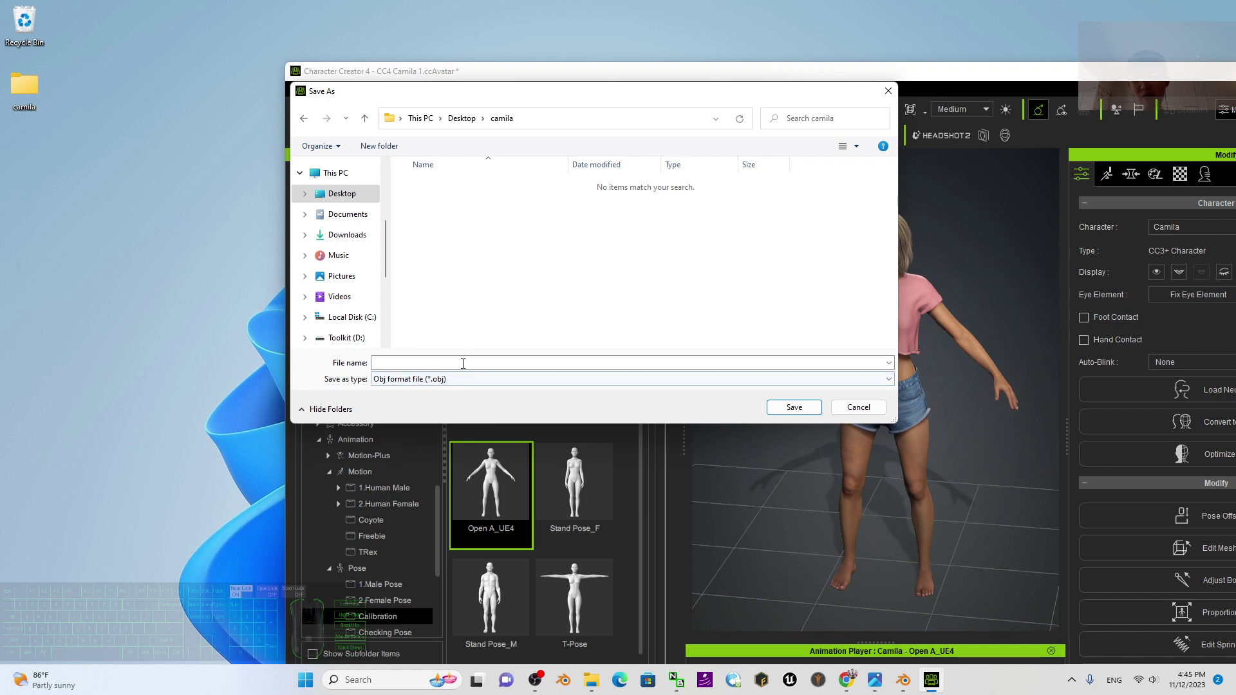
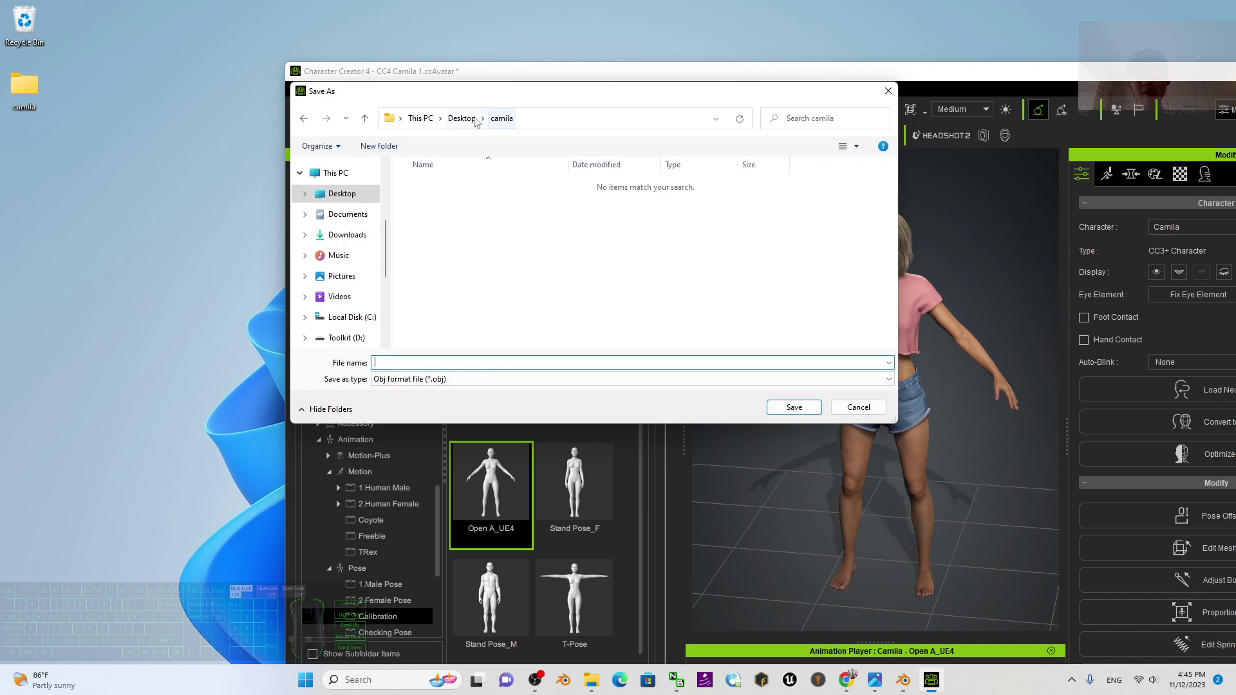
click(417, 365)
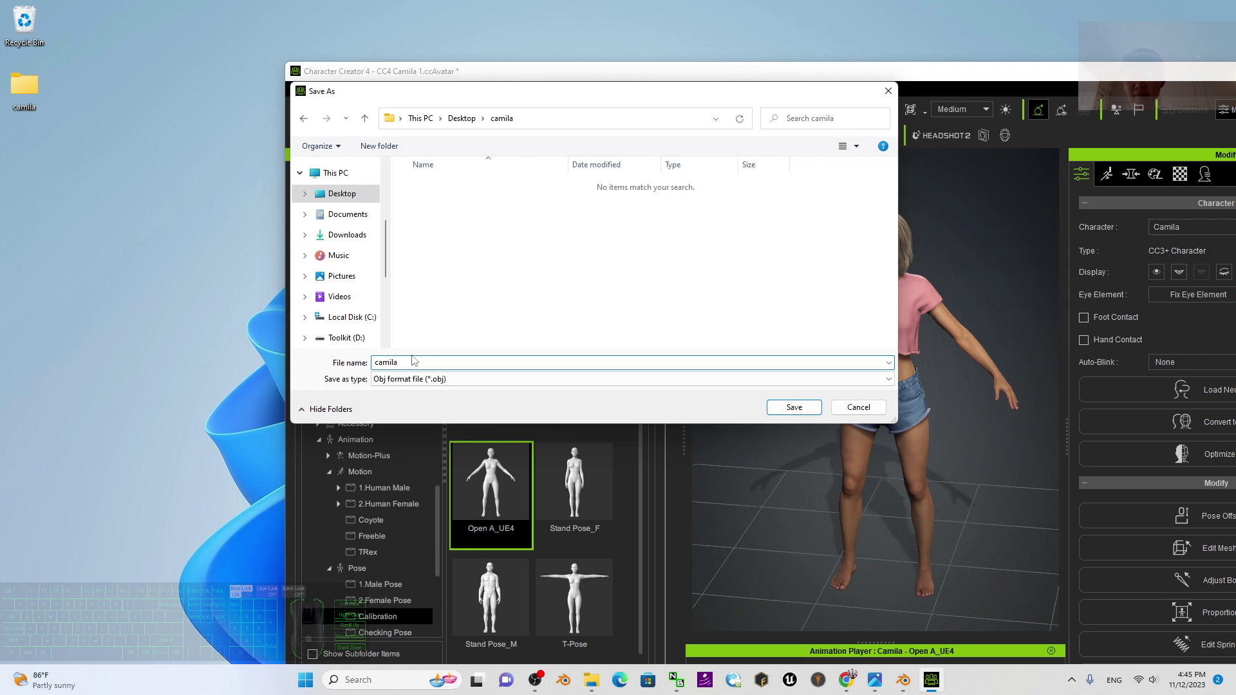
click(796, 410)
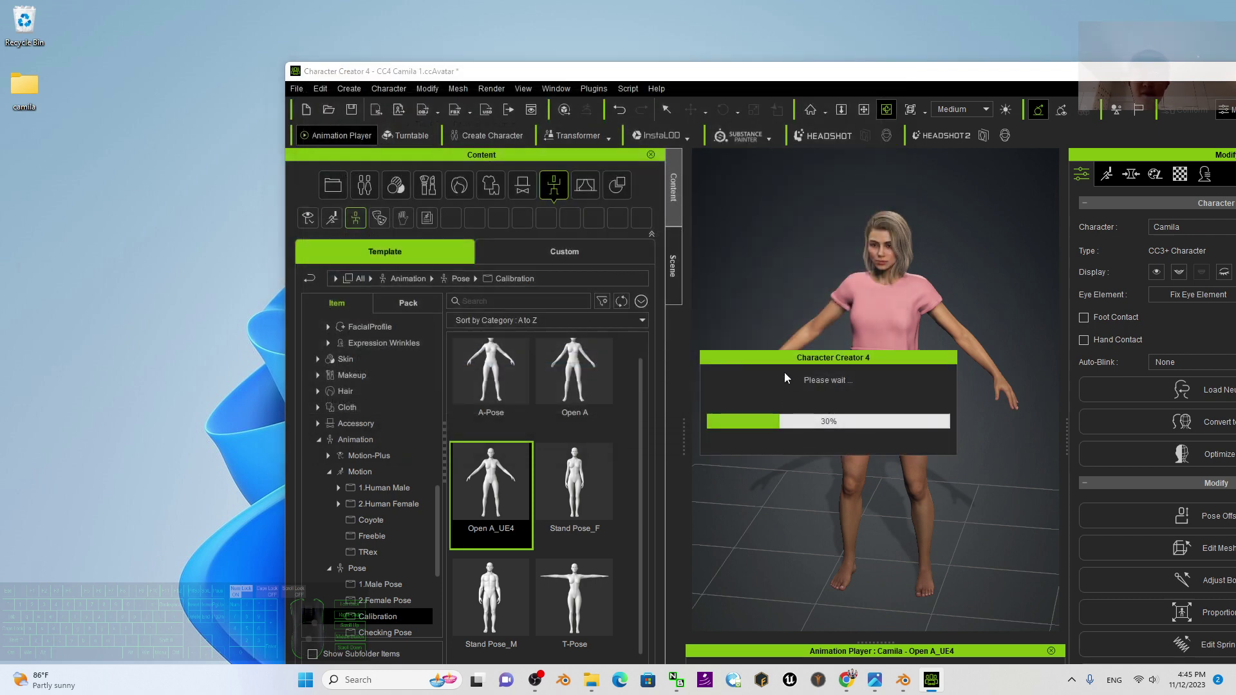
Open the desktop camila folder to check camila.obj, camila.mtl and the camila subfolder
double_click(33, 90)
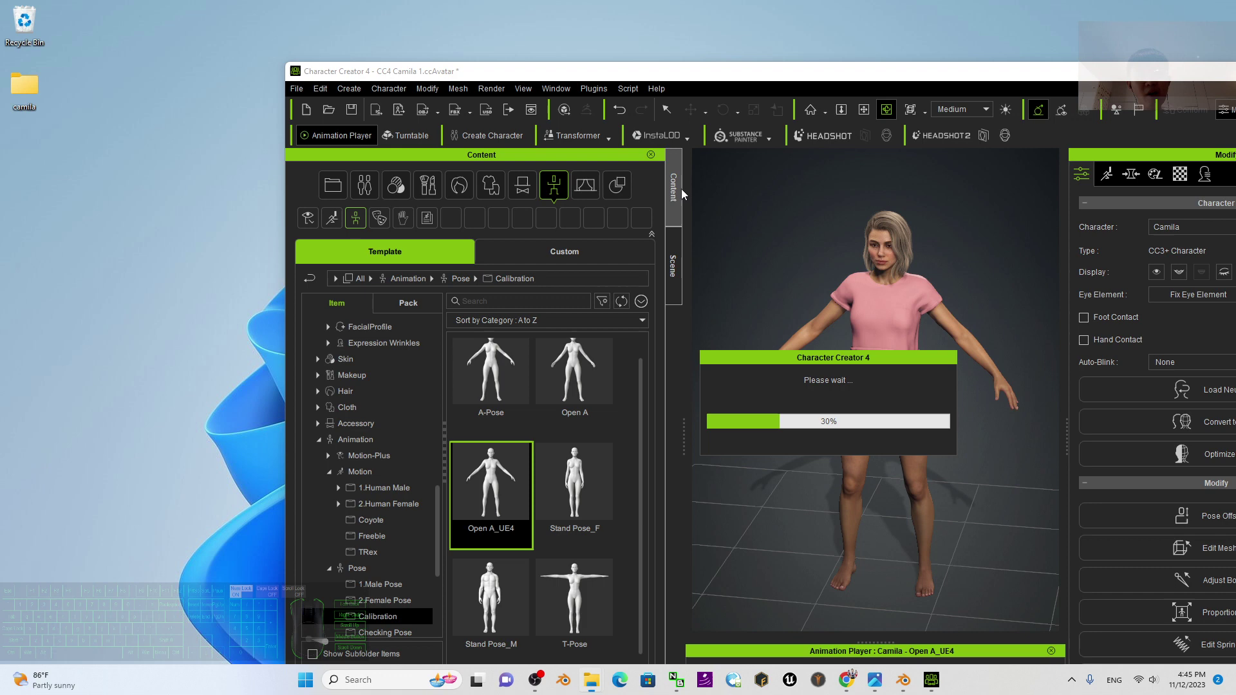
click(760, 164)
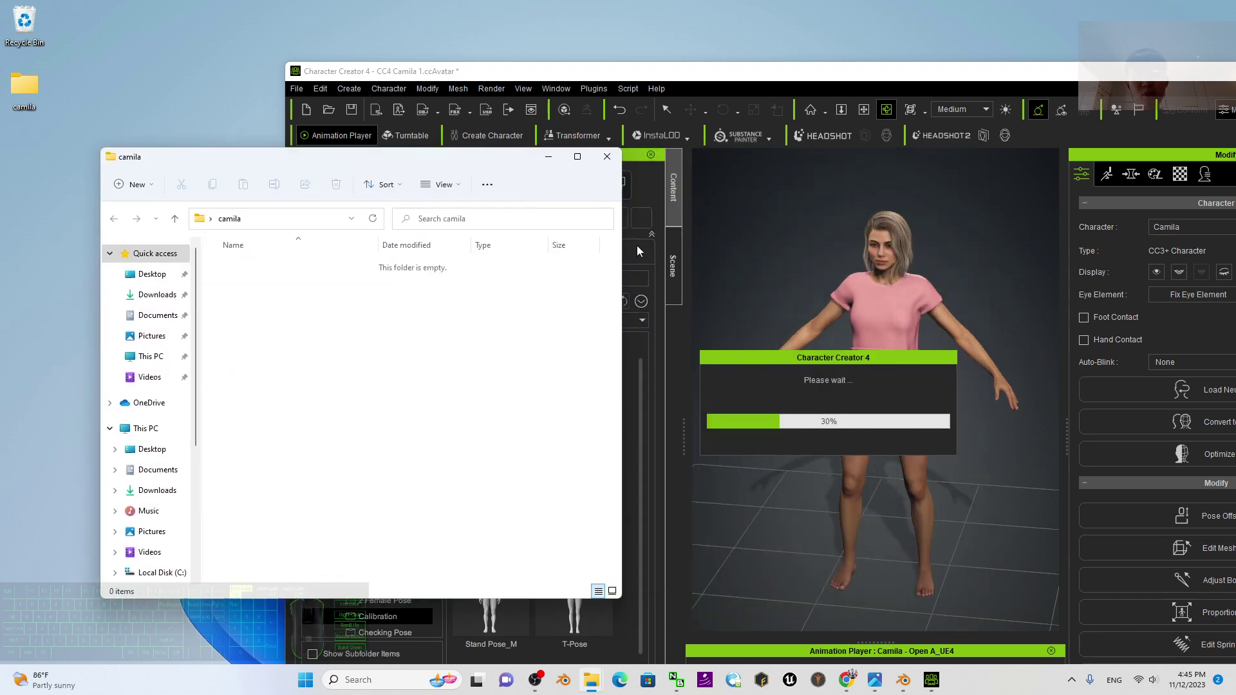
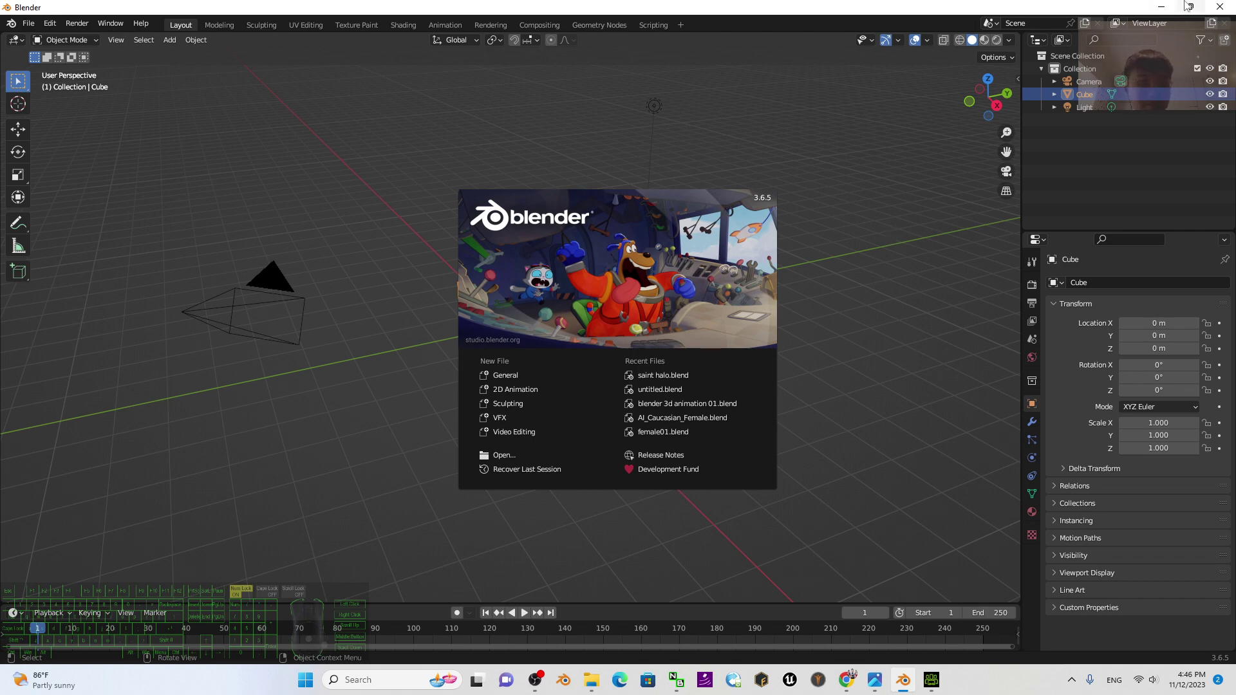
click(1164, 14)
Maximize the Character Creator 4 window to fill the screen
drag(953, 77, 837, 5)
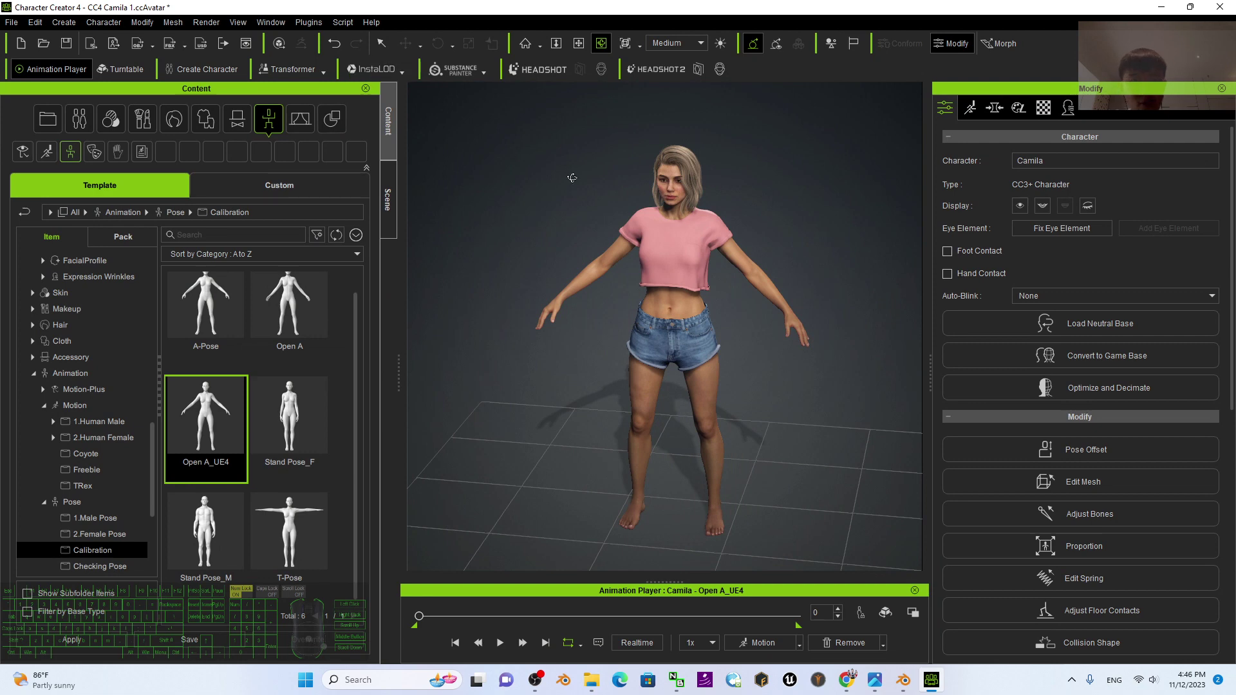
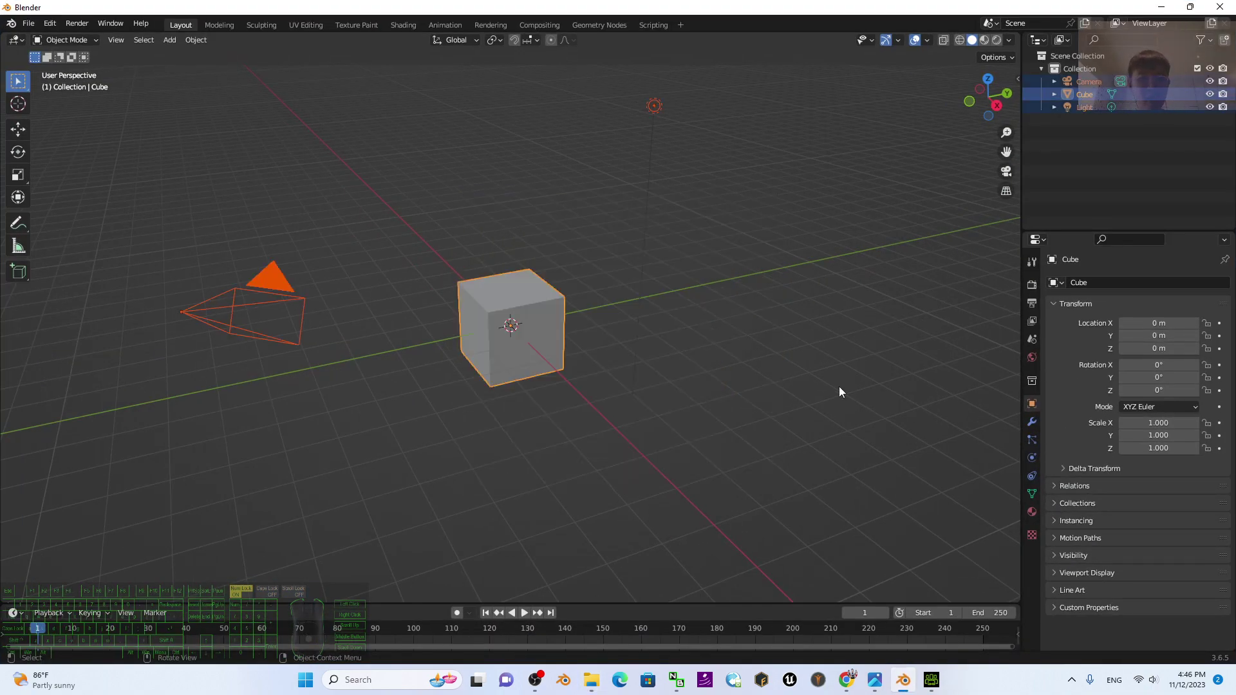
Delete Blender's default objects and start a Wavefront OBJ import from the Desktop
key(Delete)
scroll(up, 3)
click(32, 28)
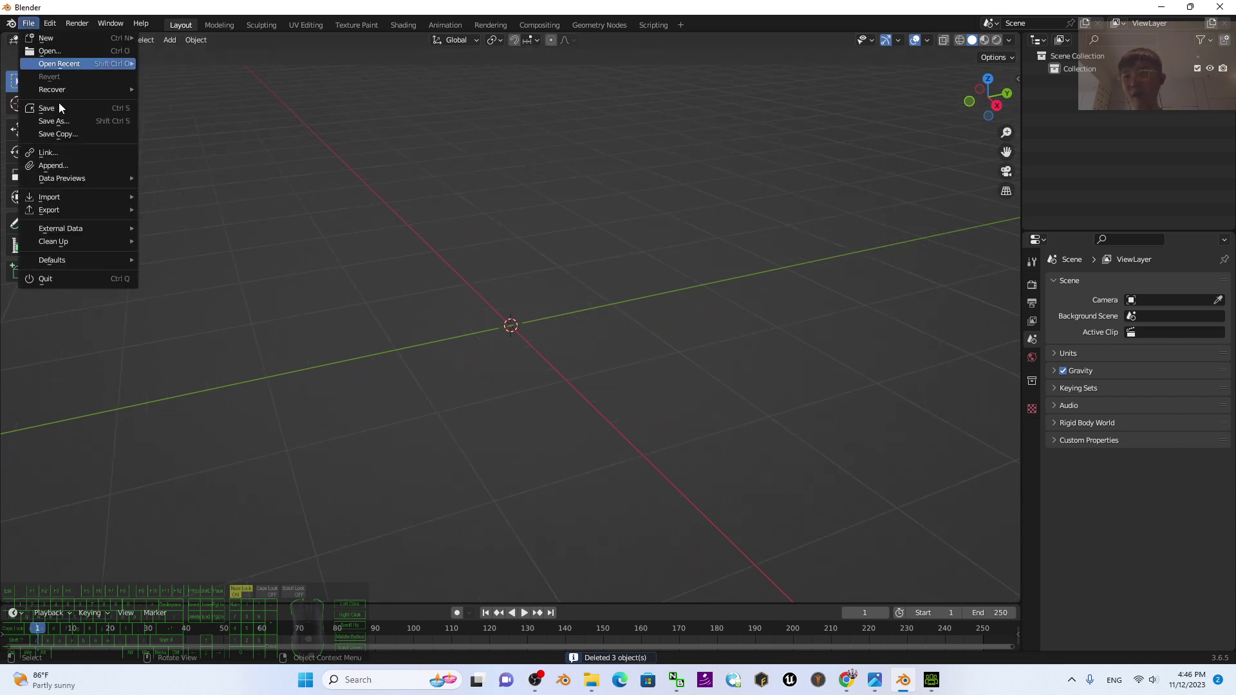
click(84, 198)
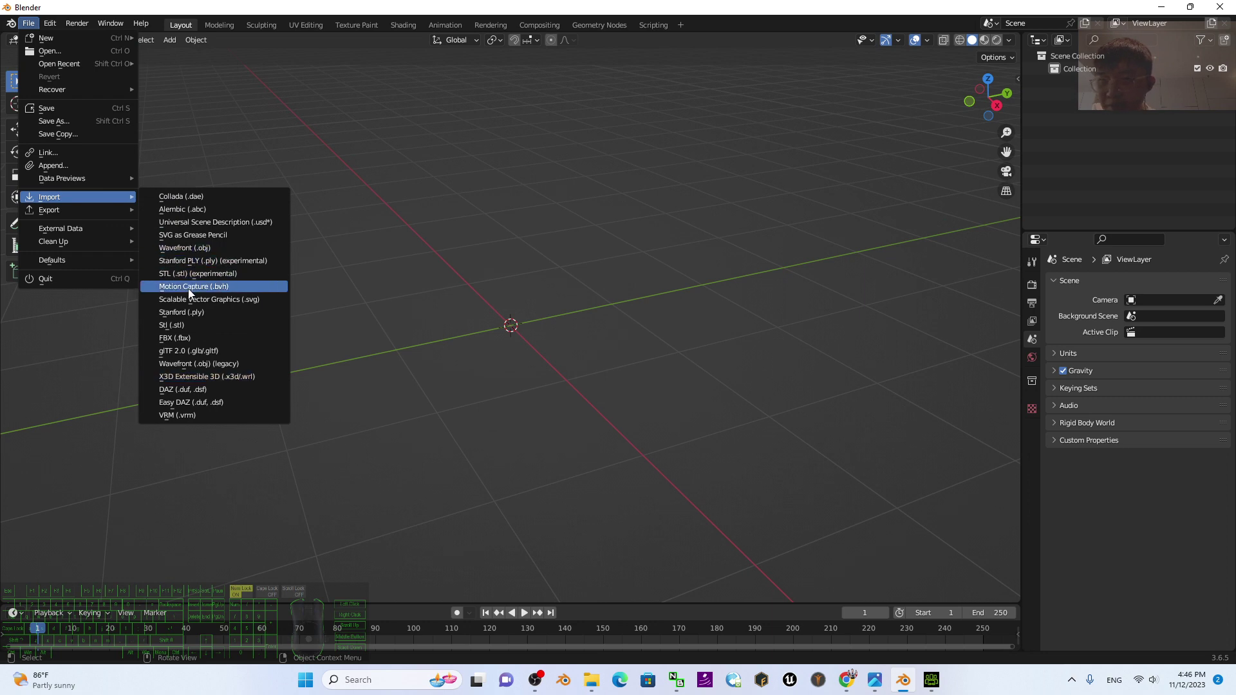
click(203, 254)
click(337, 289)
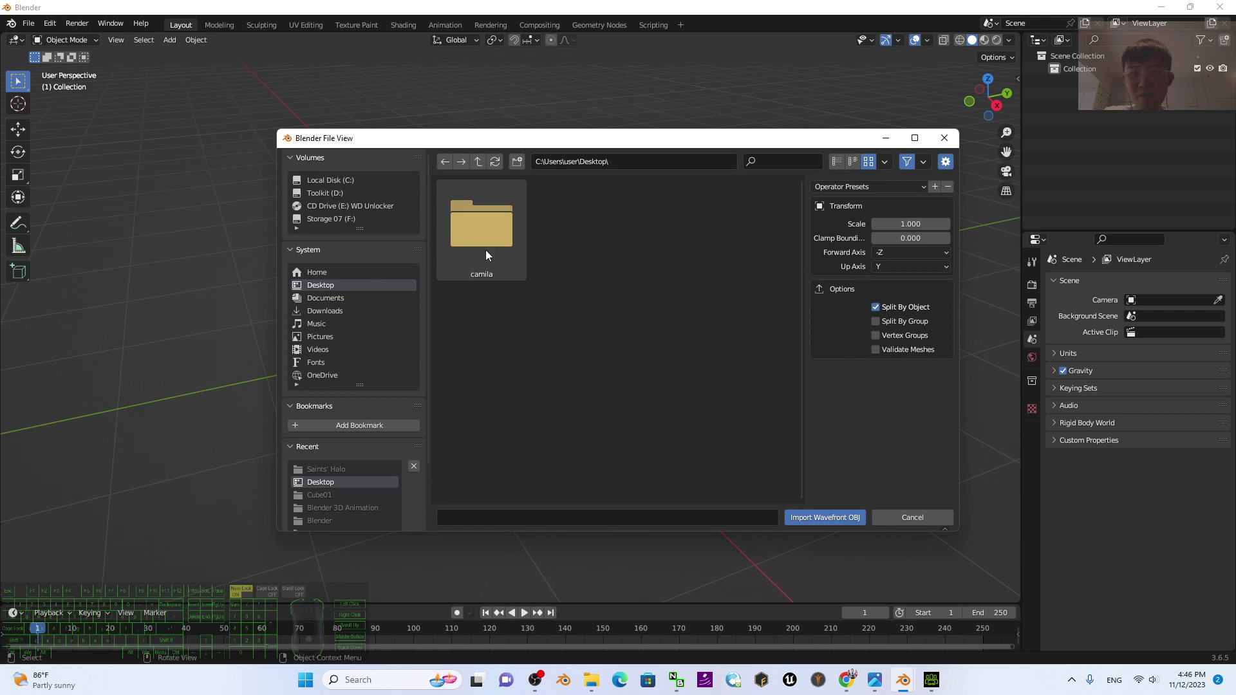
Import camila.obj from the camila folder and frame the whole model in the viewport
click(502, 228)
click(704, 406)
click(684, 234)
double_click(690, 236)
scroll(down, 3)
scroll(up, 3)
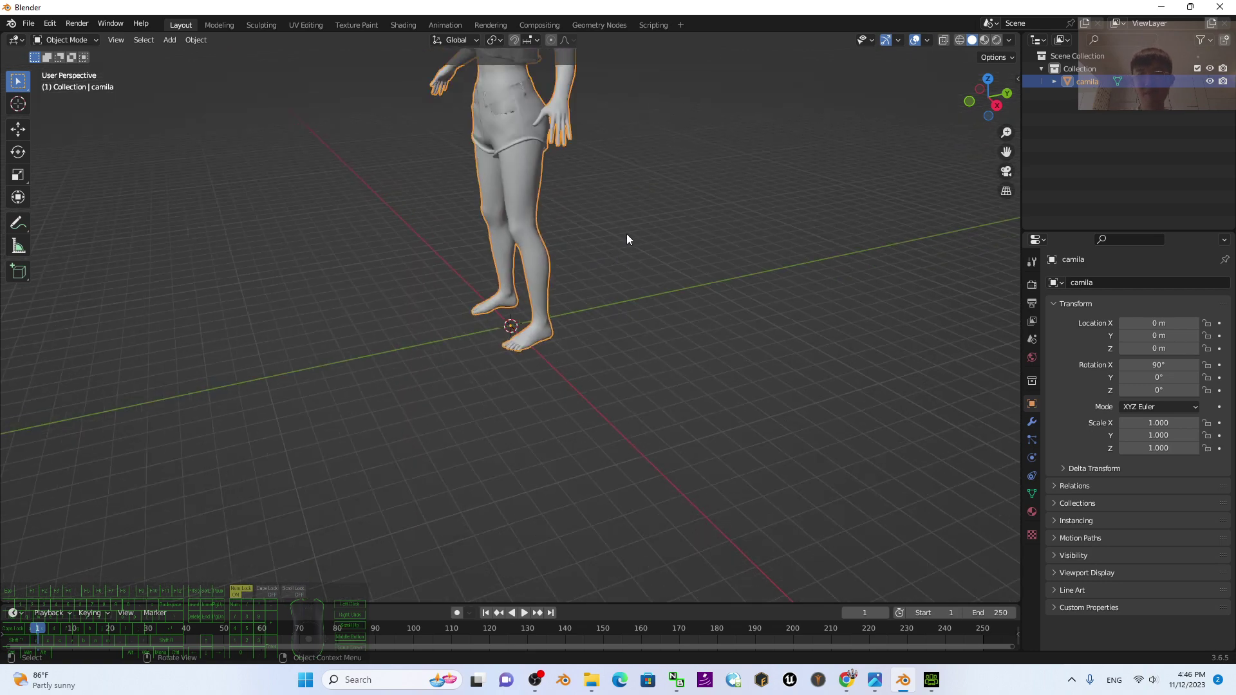
drag(664, 231, 626, 372)
middle_click(570, 405)
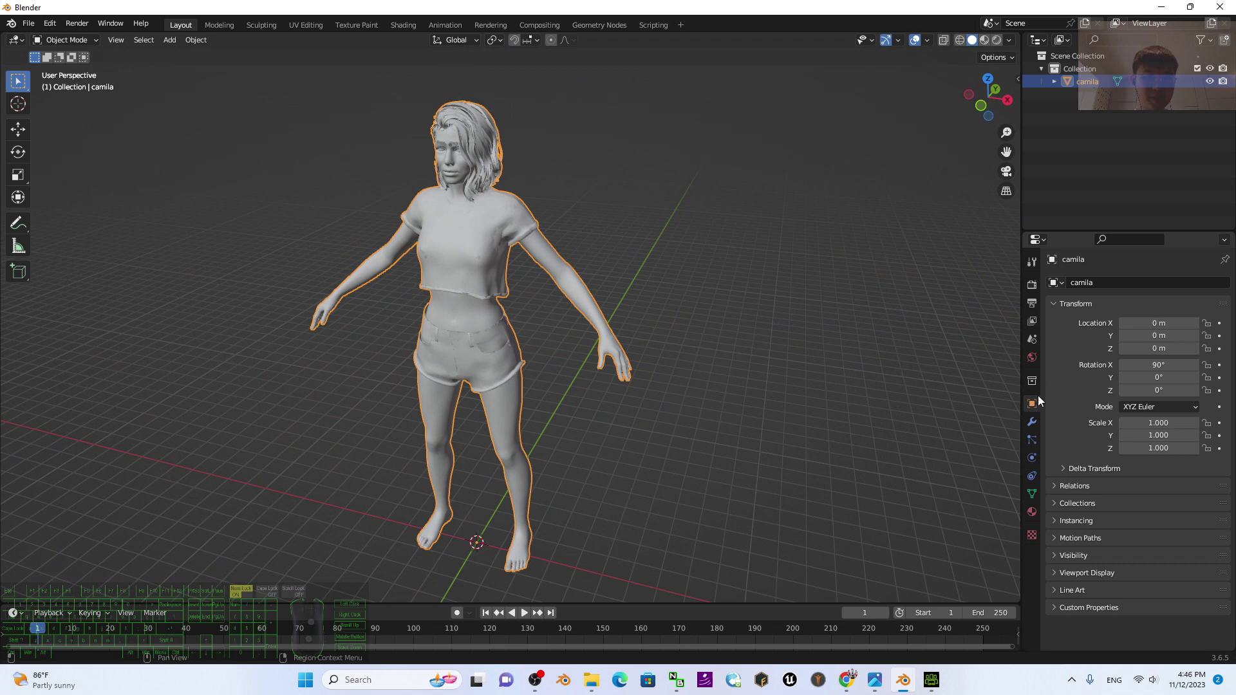
Set the camila model's scale values to 0.01
click(1035, 402)
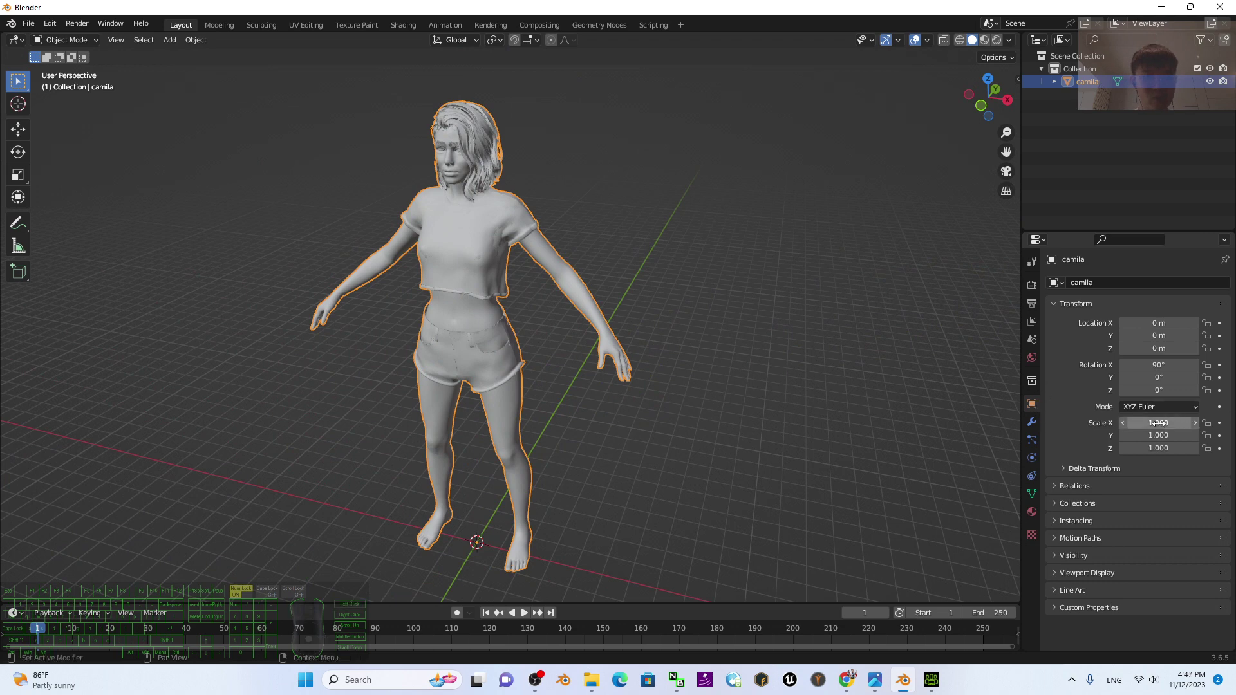
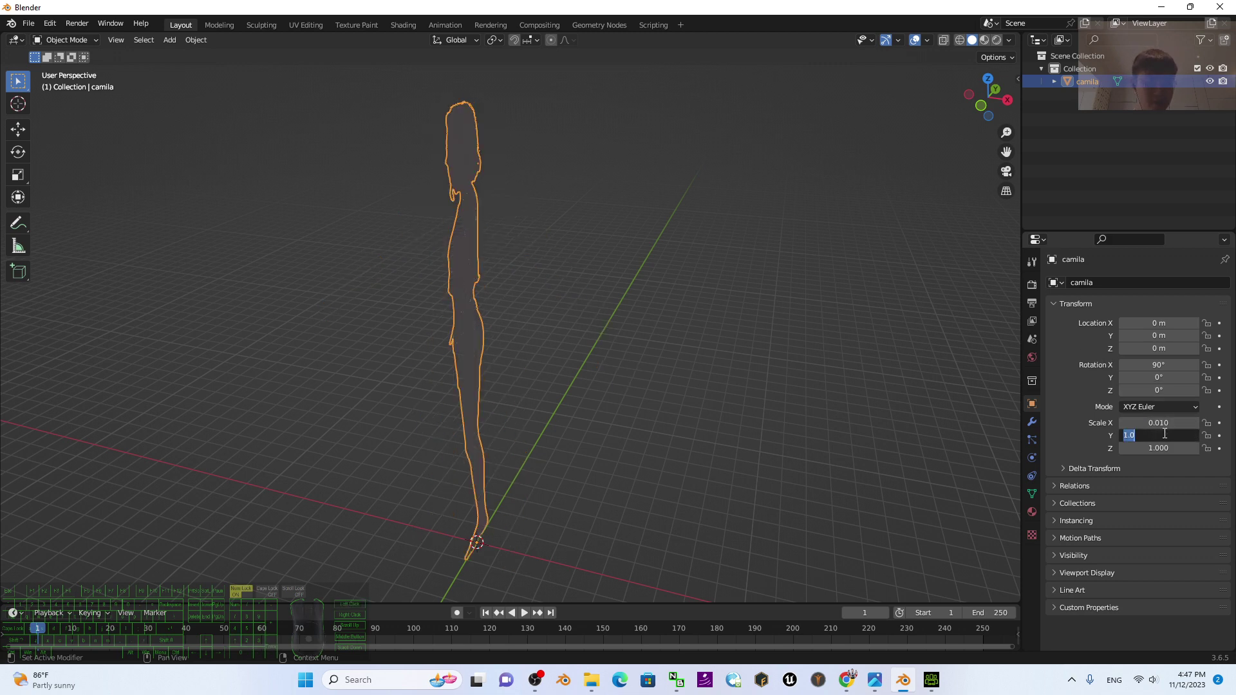
key(KP_0)
key(KP_Decimal)
key(KP_0)
key(KP_1)
key(KP_Enter)
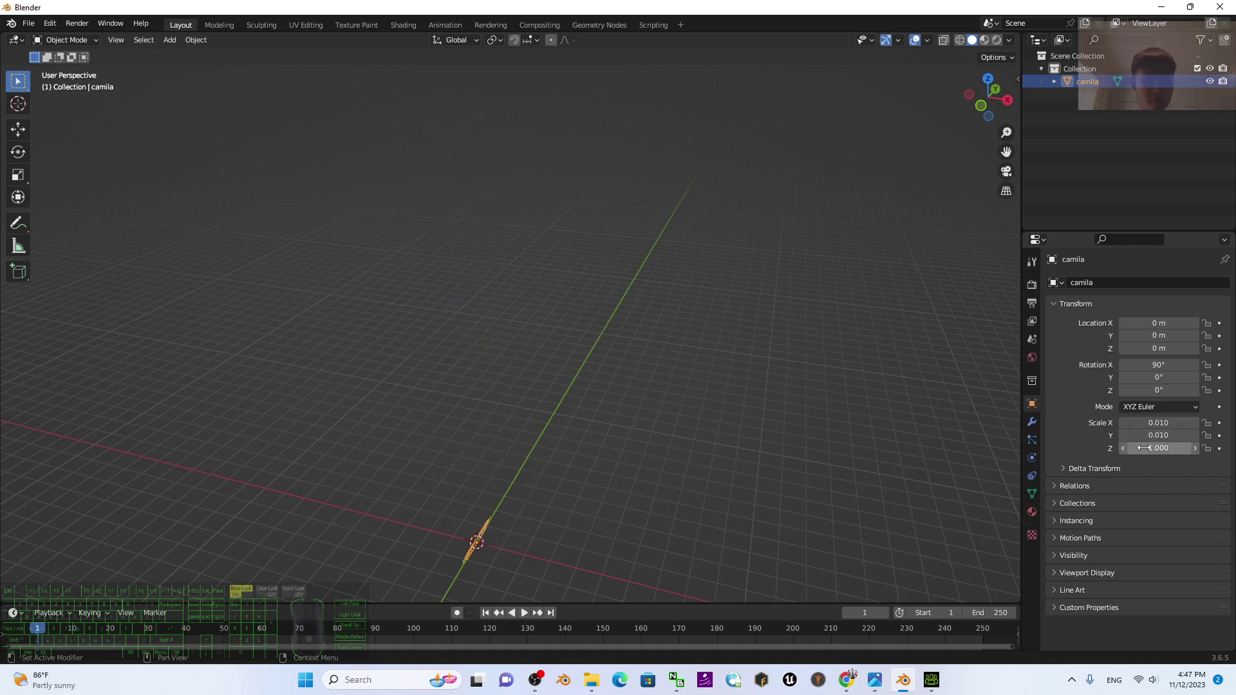
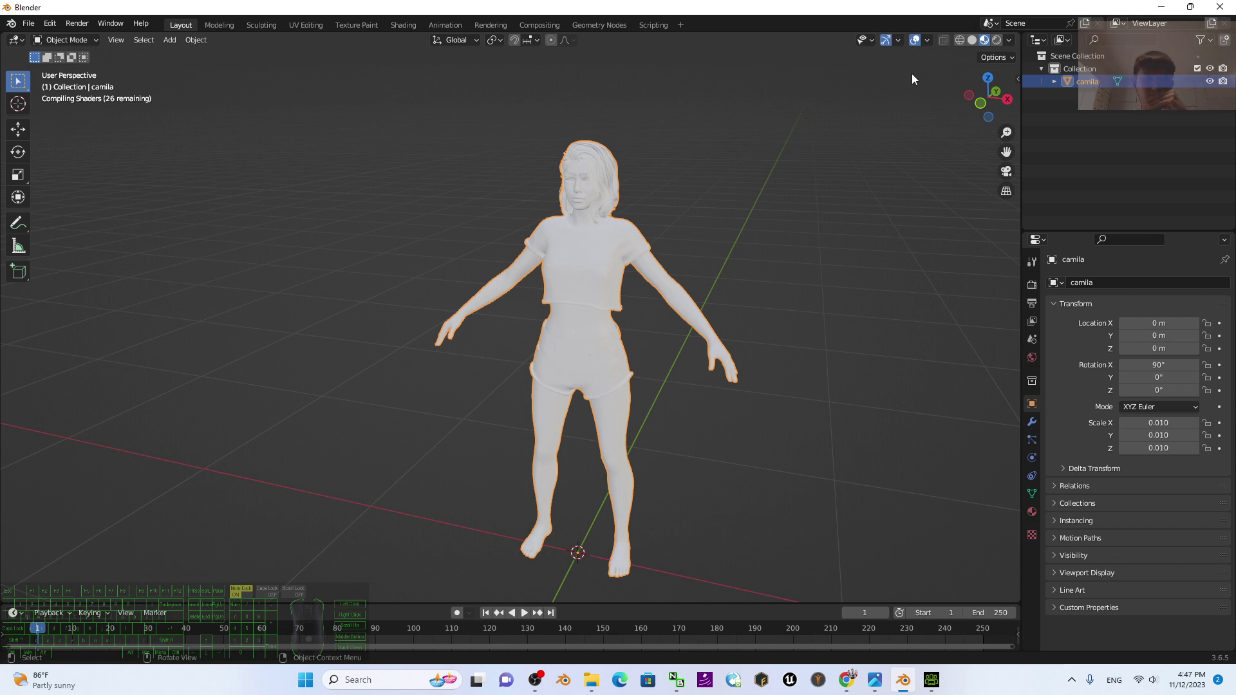
Show Camila textured and bring up her Material Properties listing Scalp, Hair and skin materials
scroll(up, 3)
scroll(down, 3)
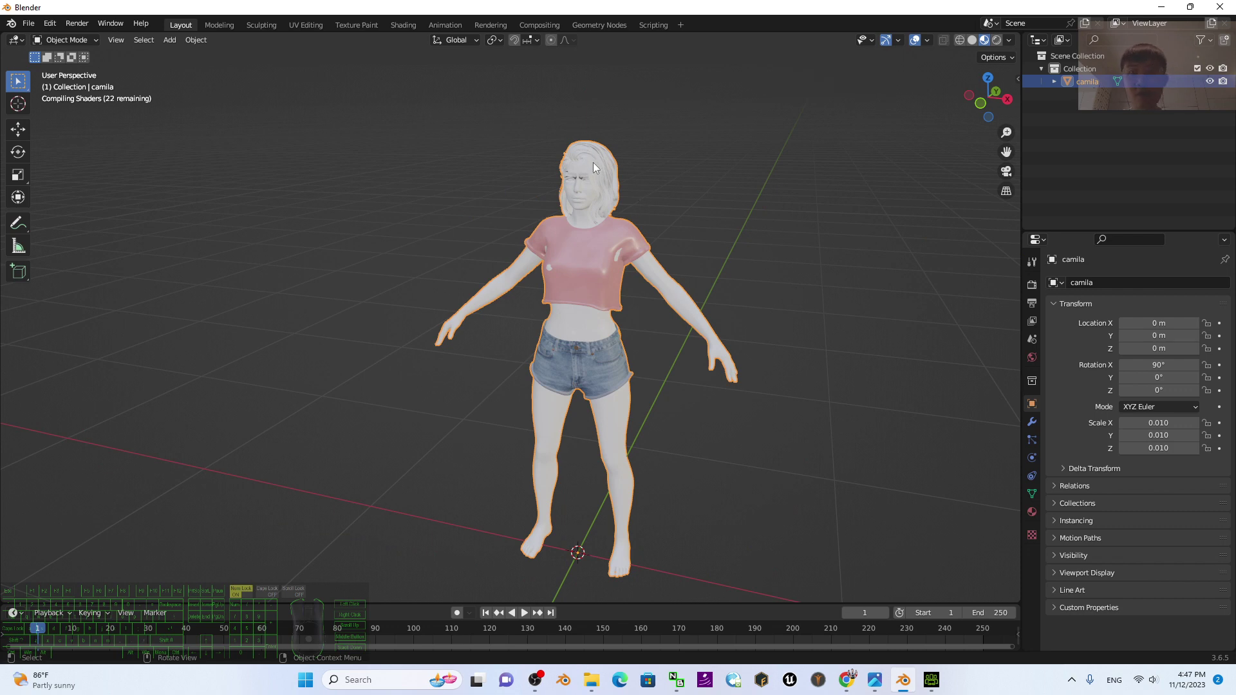
scroll(up, 3)
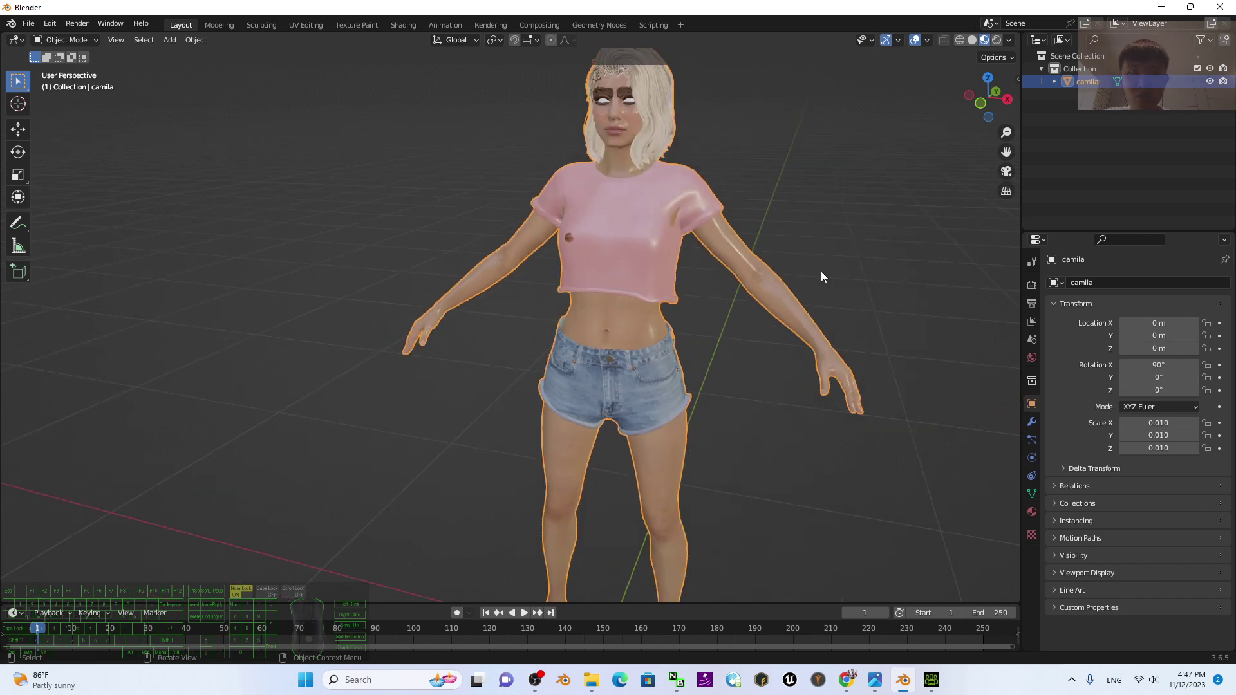
click(854, 231)
click(635, 101)
click(1032, 522)
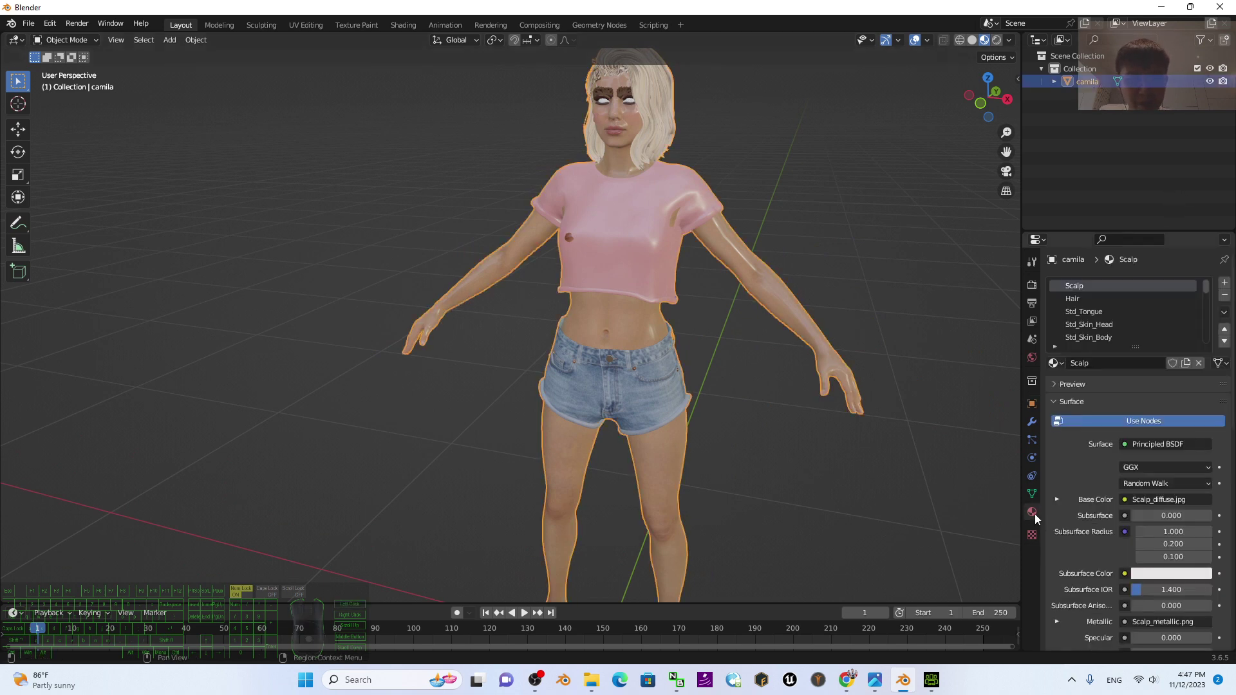
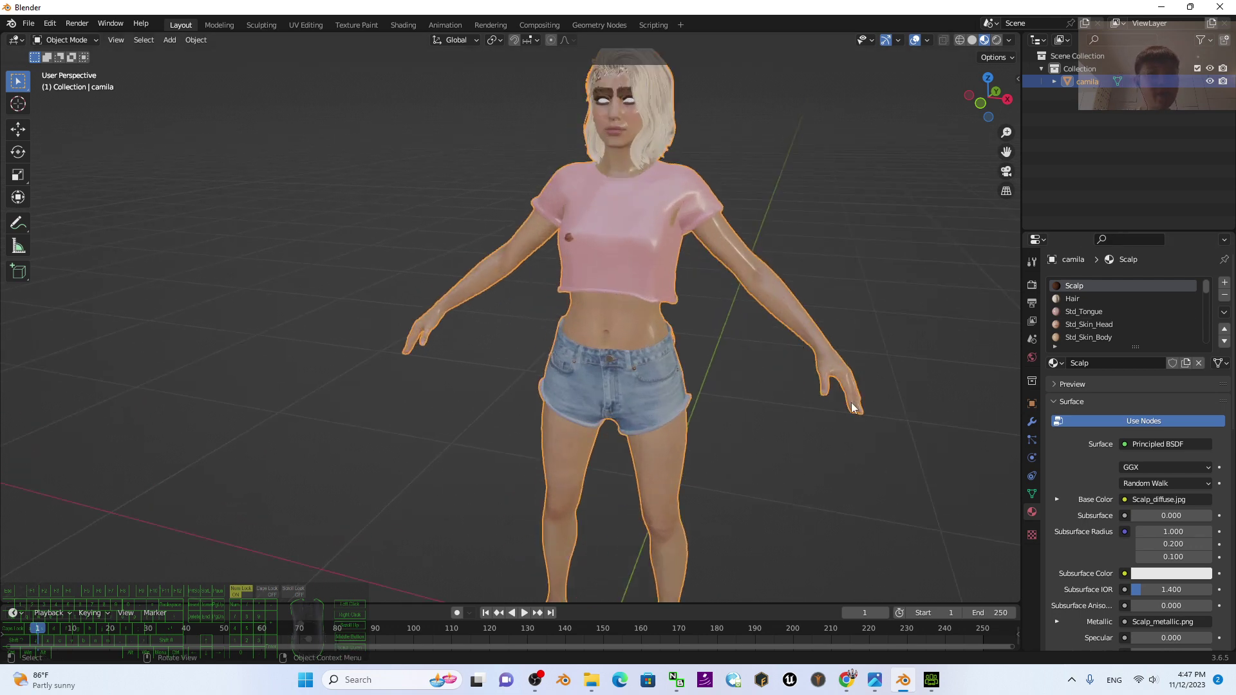
Orbit and zoom around the textured Camila model to inspect it
drag(791, 436, 807, 434)
drag(849, 428, 638, 391)
scroll(up, 3)
scroll(down, 3)
middle_click(766, 399)
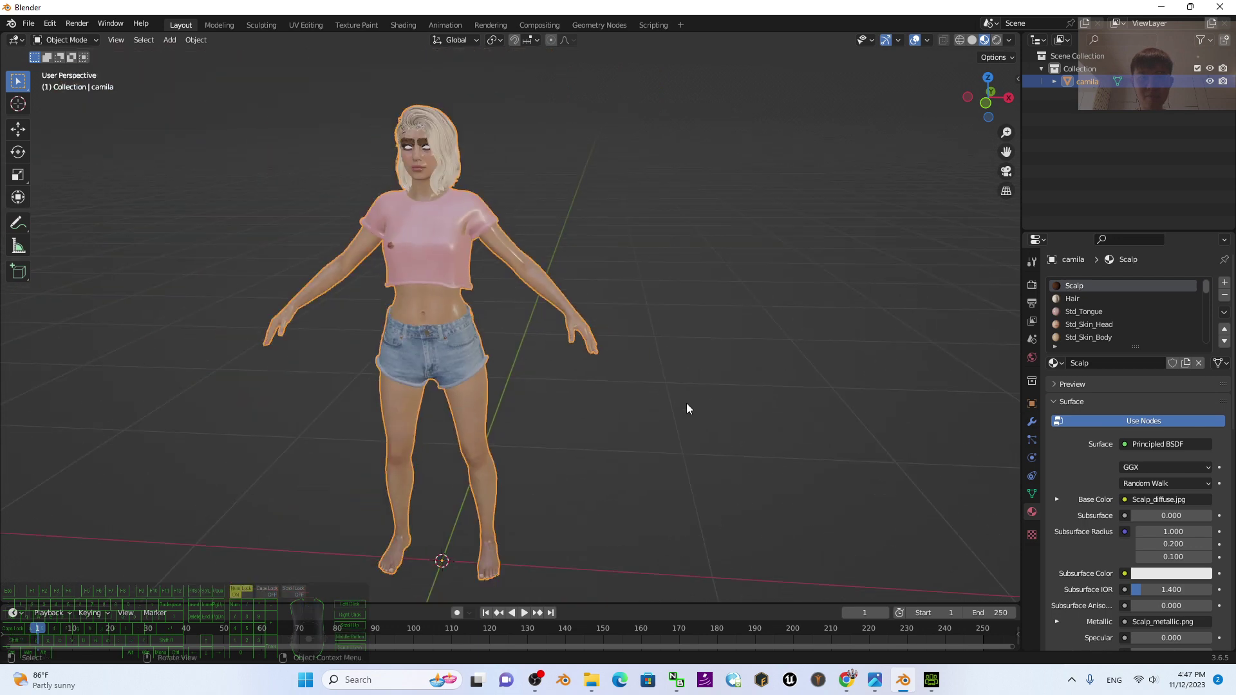
click(727, 347)
click(467, 235)
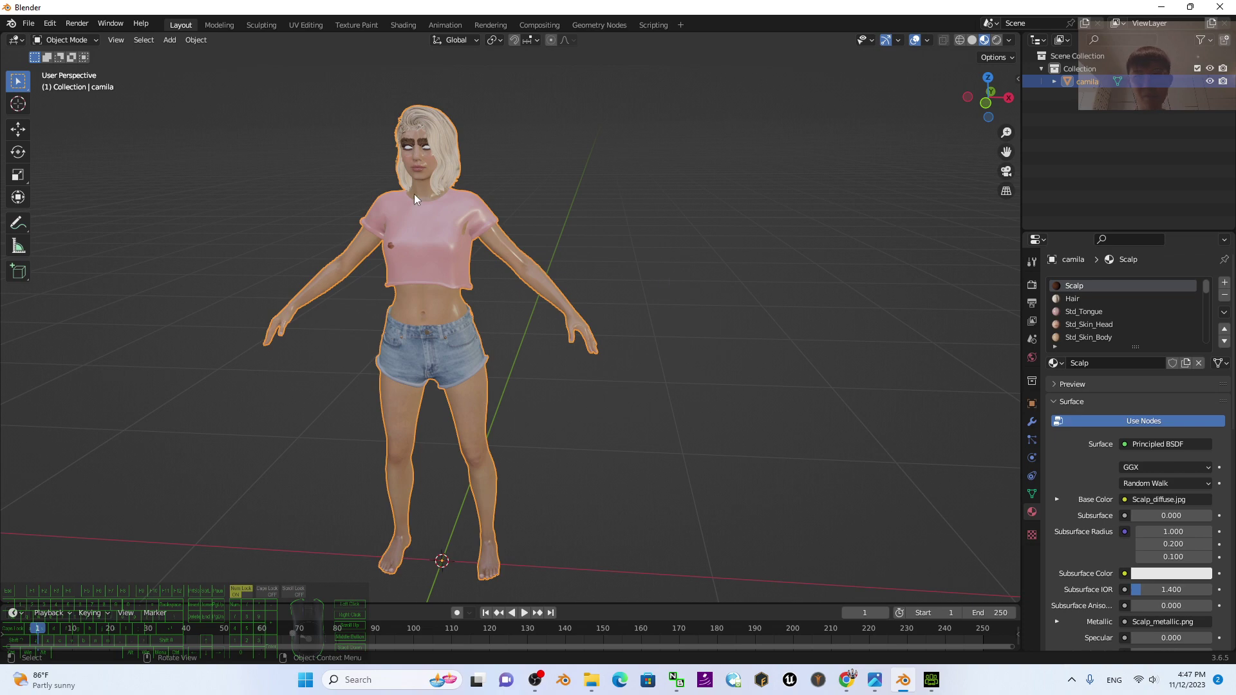
Enter Edit Mode on camila and enable X-ray so hidden hand vertices can be selected
click(93, 42)
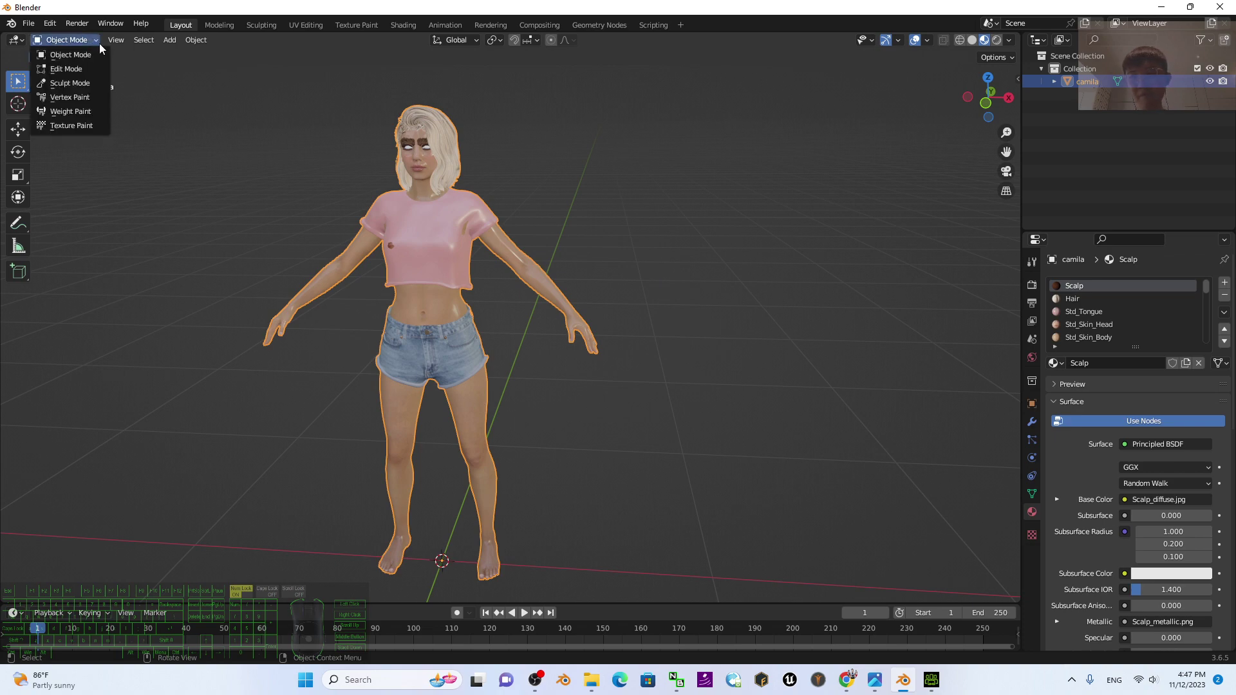
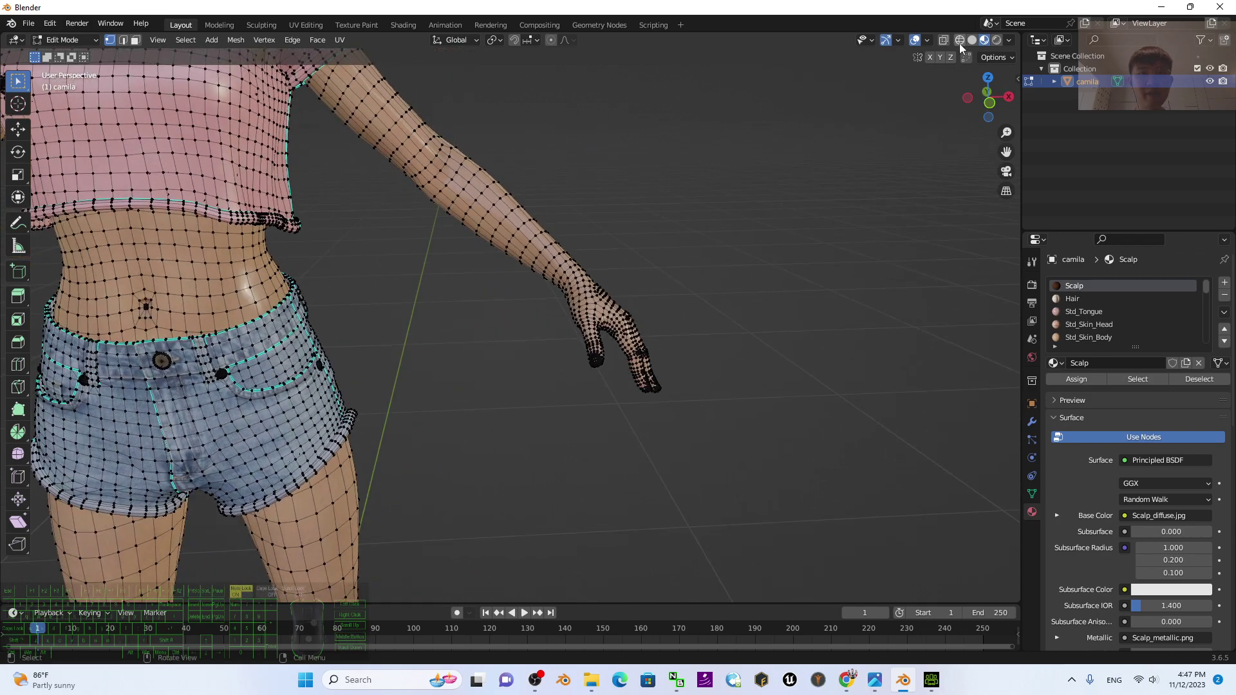
click(964, 46)
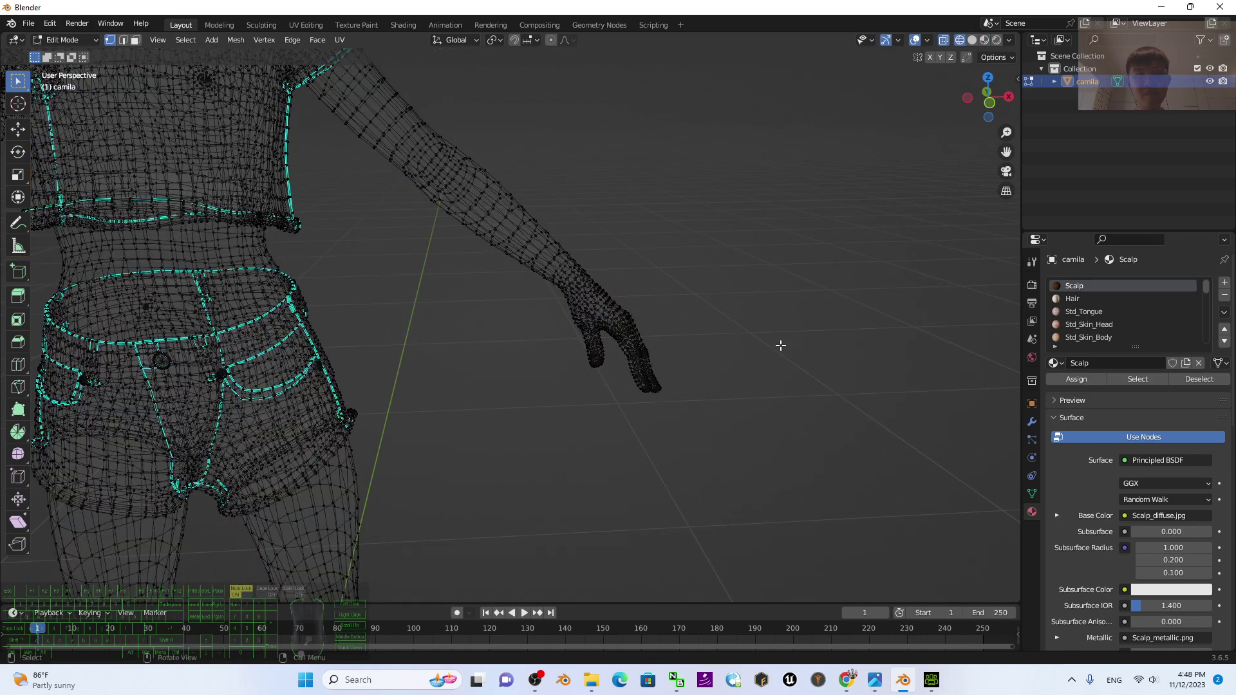
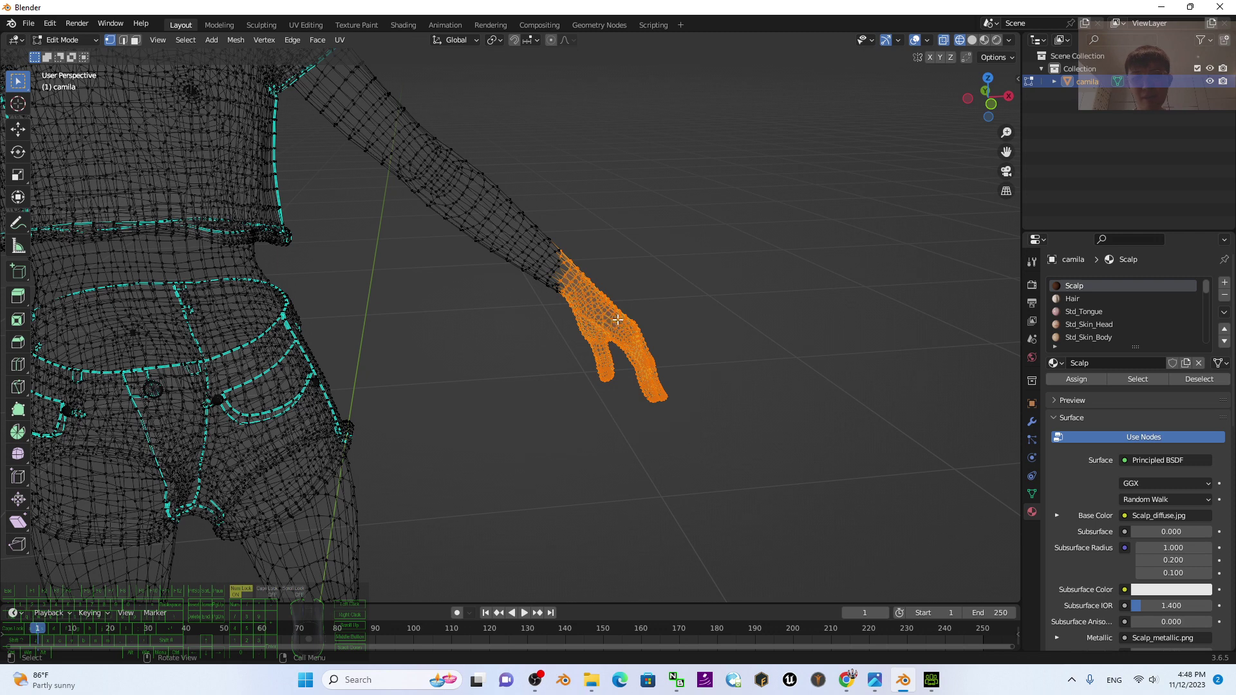
Bring up the vertex context menu and zoom around the hand to verify the selection reaches the wrist
right_click(620, 318)
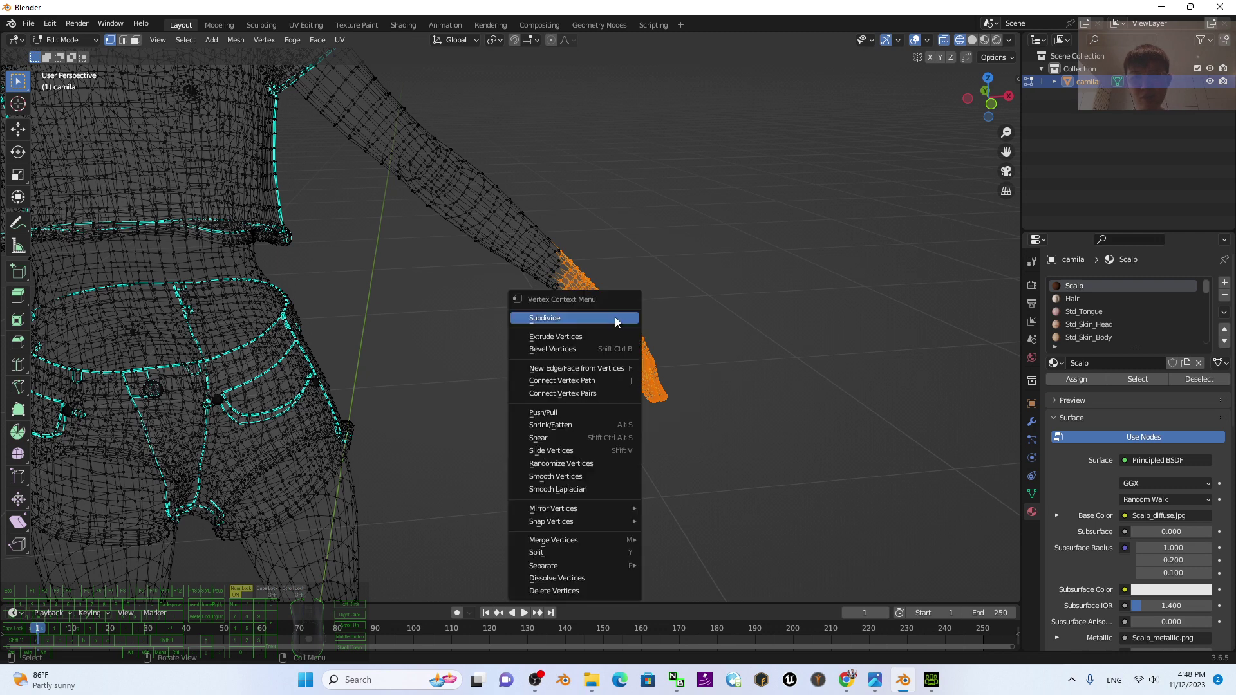
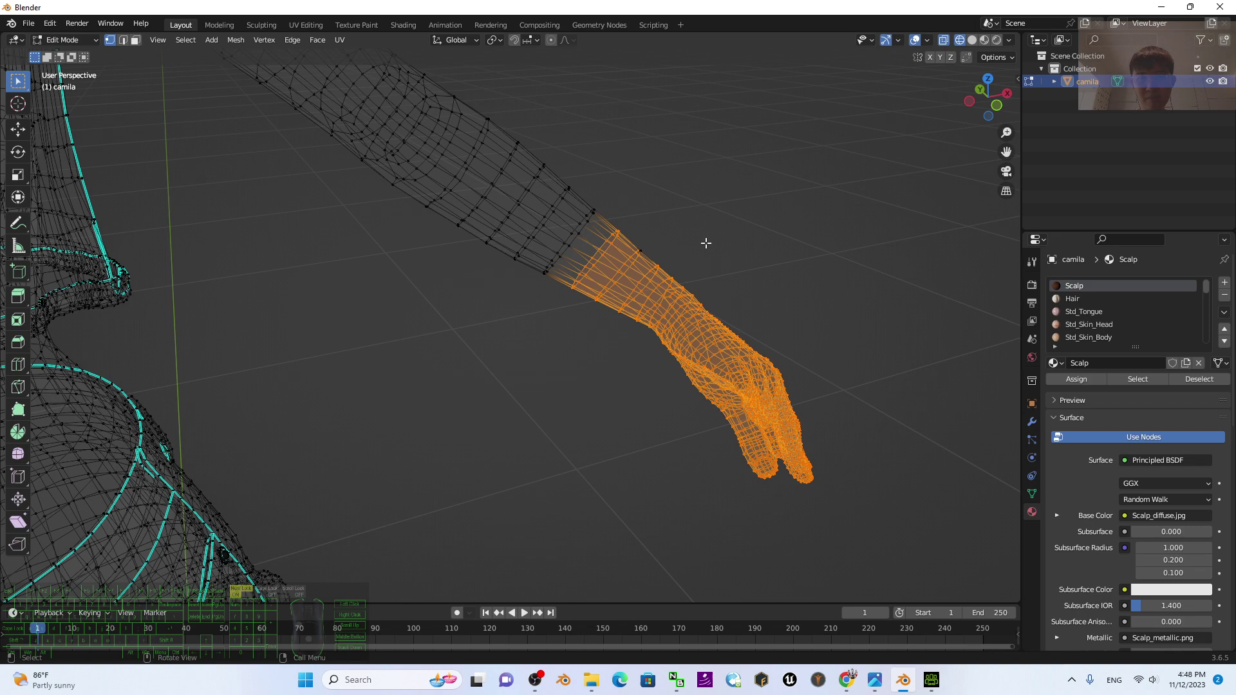
scroll(up, 3)
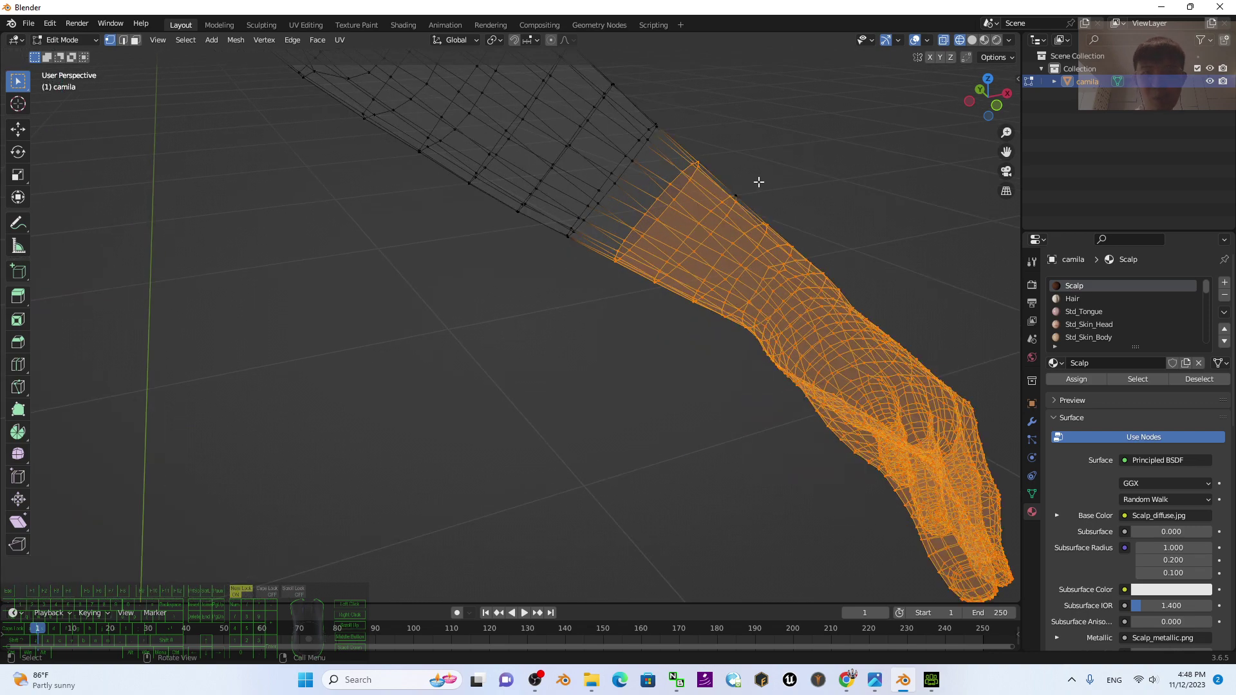
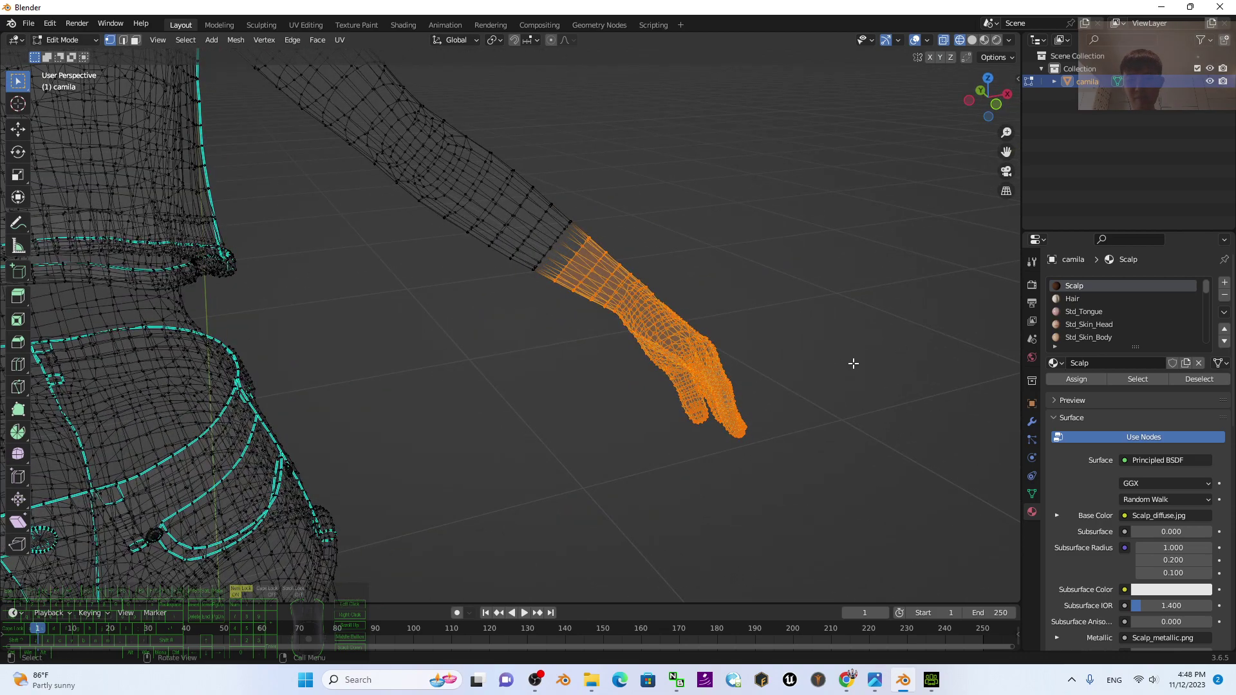
scroll(up, 3)
scroll(down, 3)
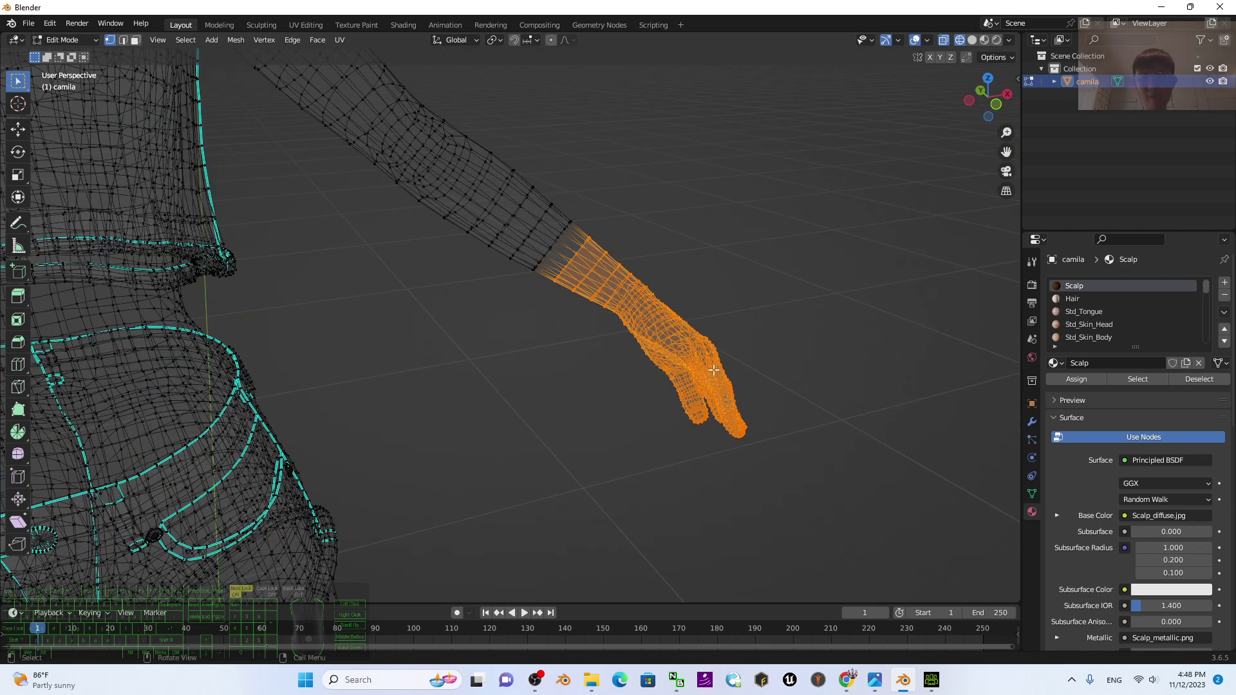
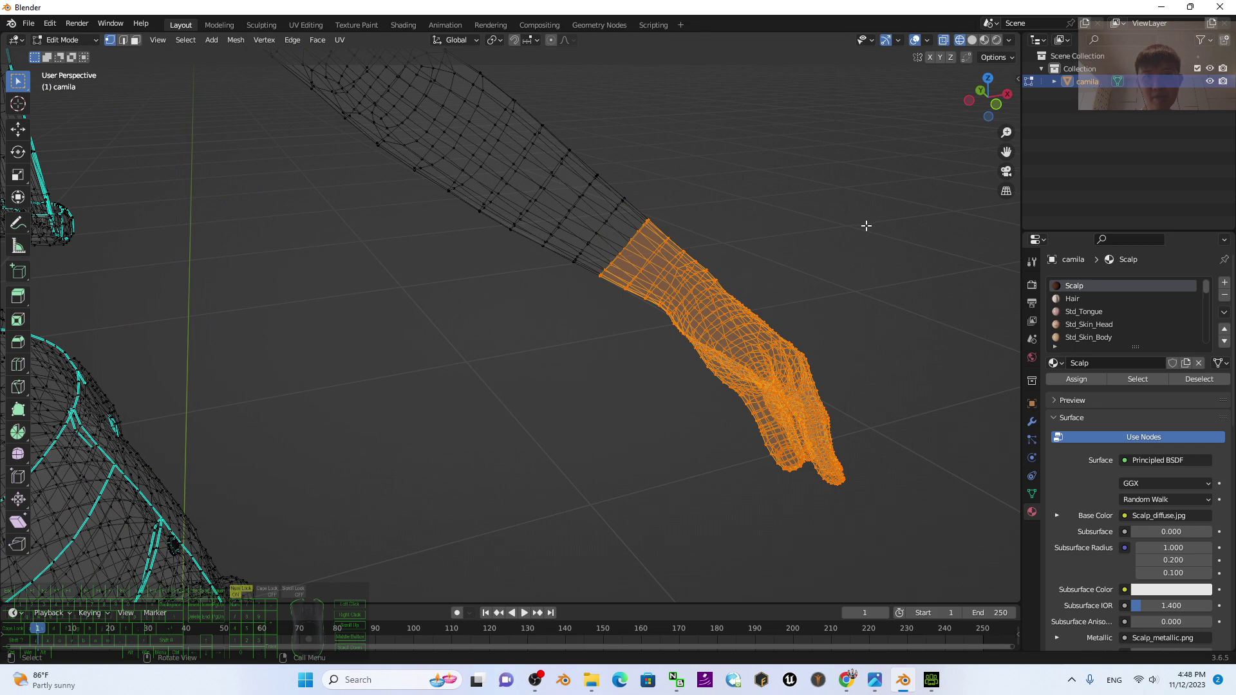
scroll(down, 3)
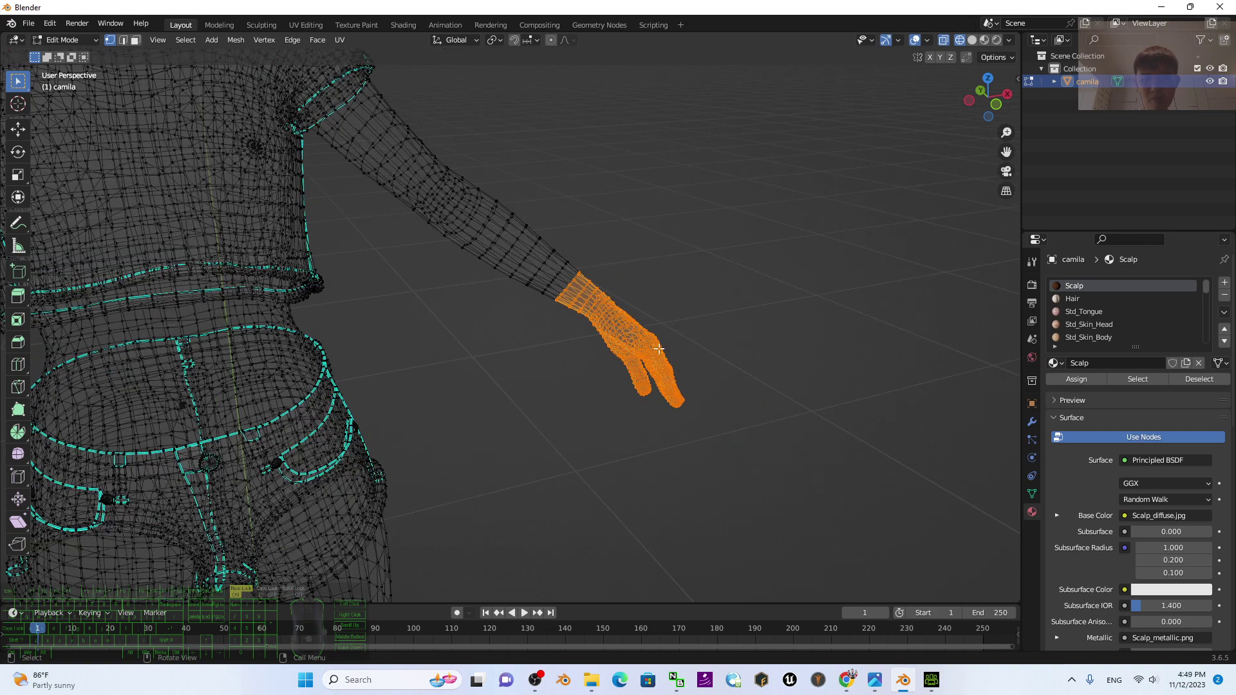
scroll(up, 3)
scroll(down, 3)
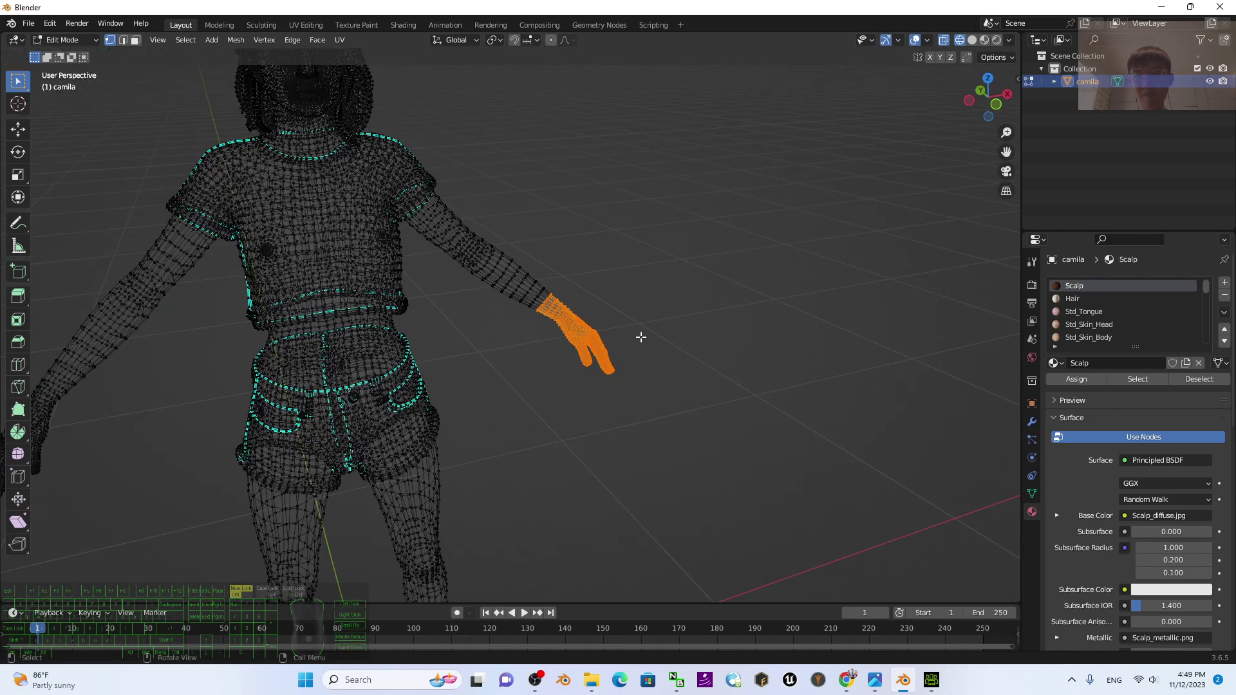
scroll(up, 3)
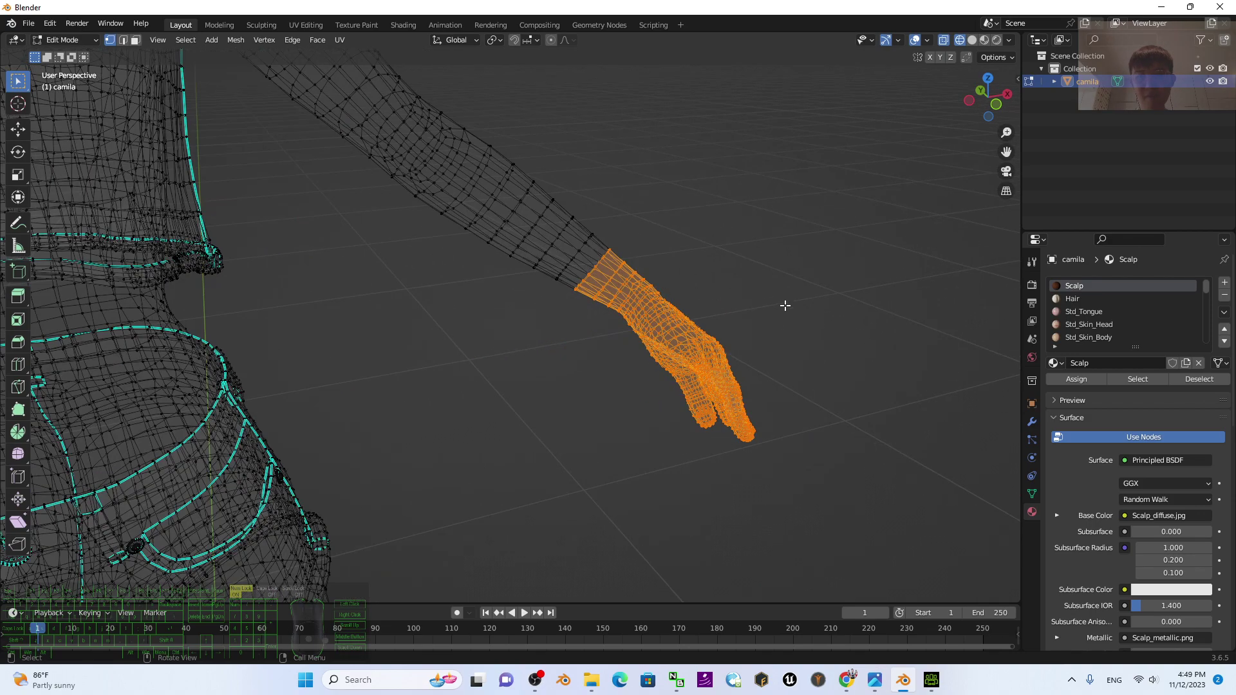
Separate the selected hand vertices into their own object, camila.001
key(9)
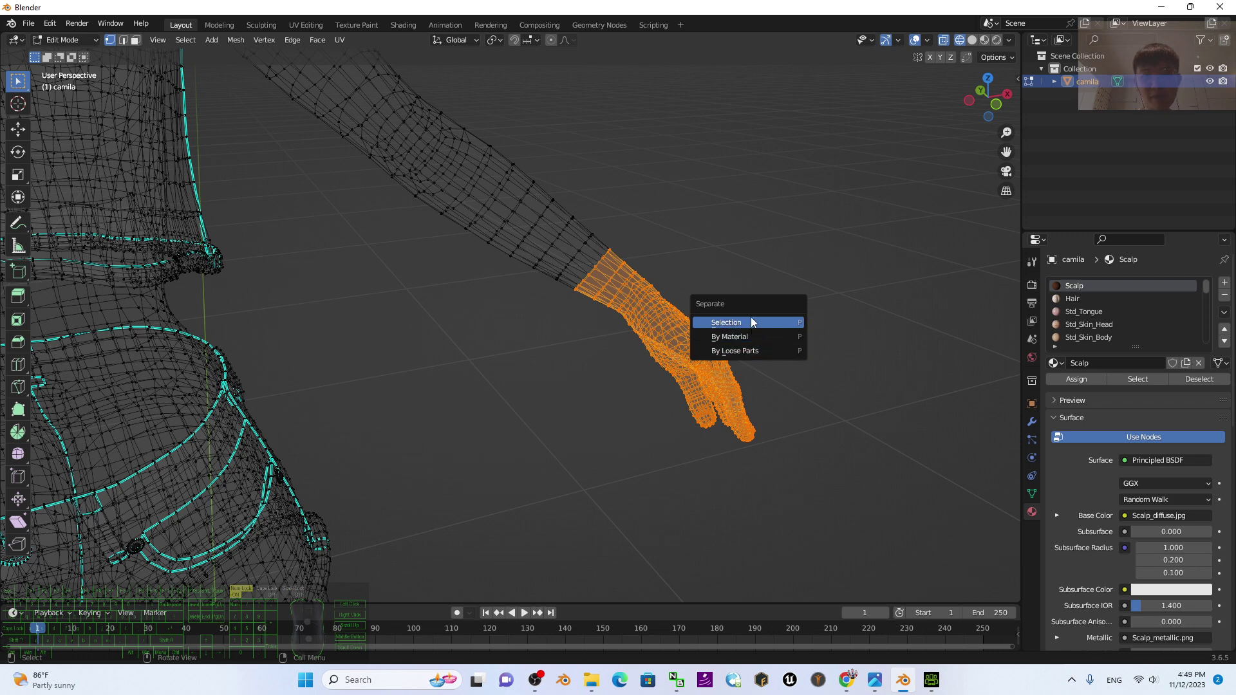
click(753, 327)
click(1088, 85)
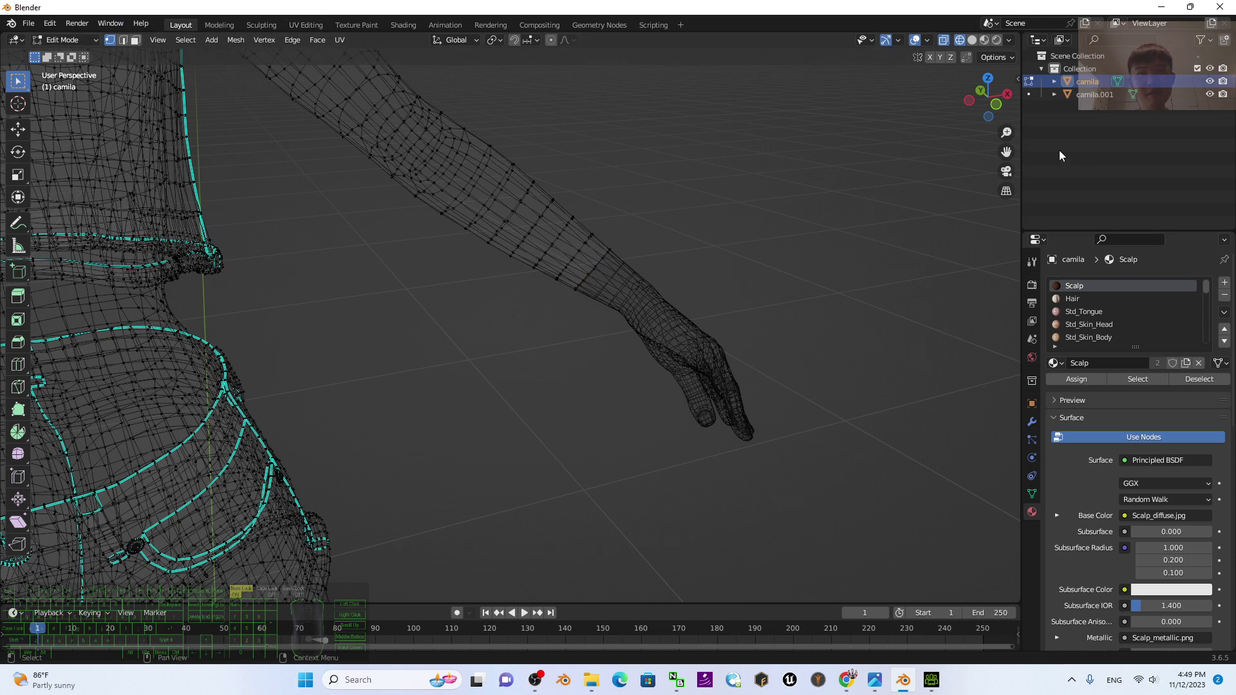
click(1101, 98)
click(1092, 85)
click(1094, 104)
Return to Object Mode and select the new hand object camila.001
click(86, 46)
click(76, 59)
scroll(down, 3)
scroll(up, 3)
click(734, 287)
click(568, 327)
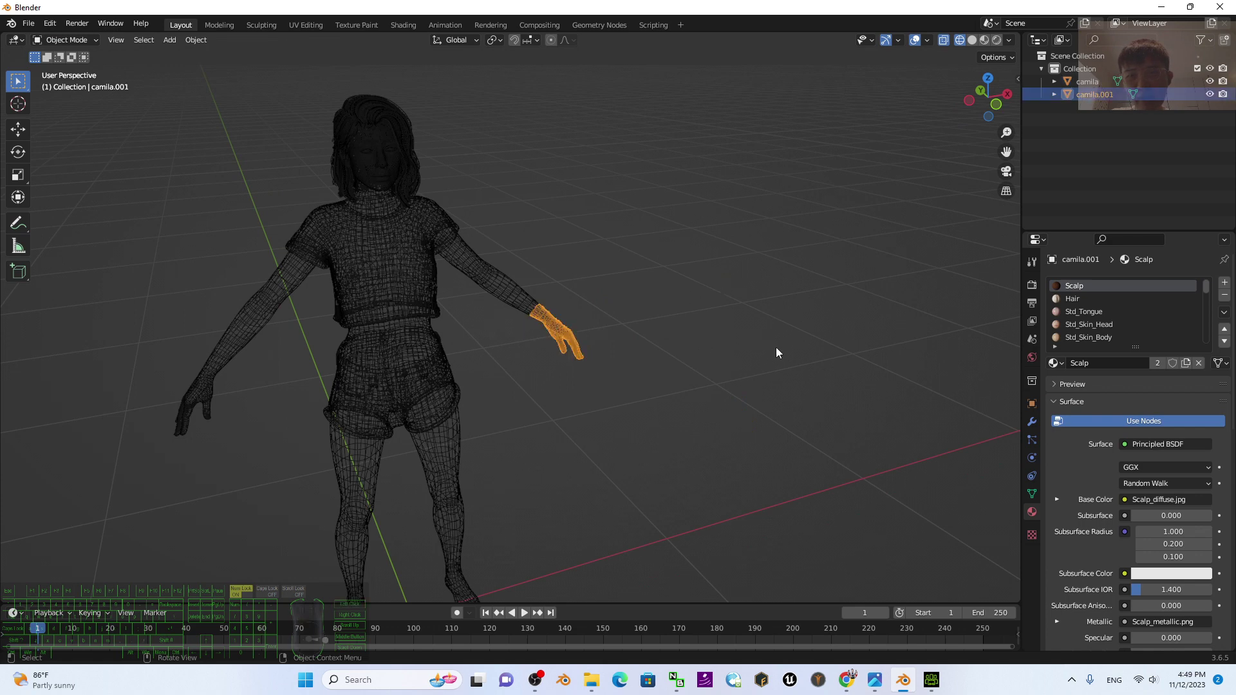
Inspect the detached hand in Material Preview, moving it away from and back to the wrist
scroll(up, 3)
click(982, 46)
click(992, 45)
click(745, 302)
click(611, 332)
scroll(down, 3)
scroll(up, 3)
drag(763, 350, 740, 353)
scroll(up, 3)
key(g)
click(740, 382)
Select camila.001 as a whole and copy the hand object to the clipboard
key(ctrl+a)
click(792, 302)
click(614, 285)
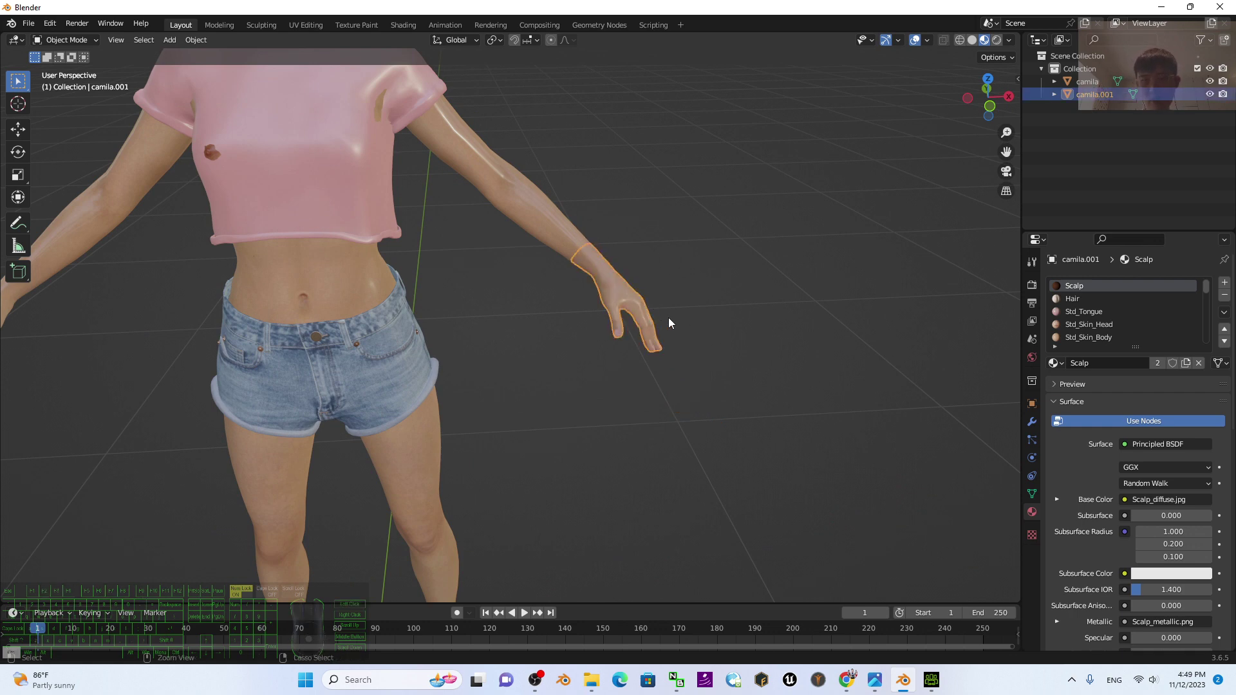
key(ctrl+c)
scroll(up, 3)
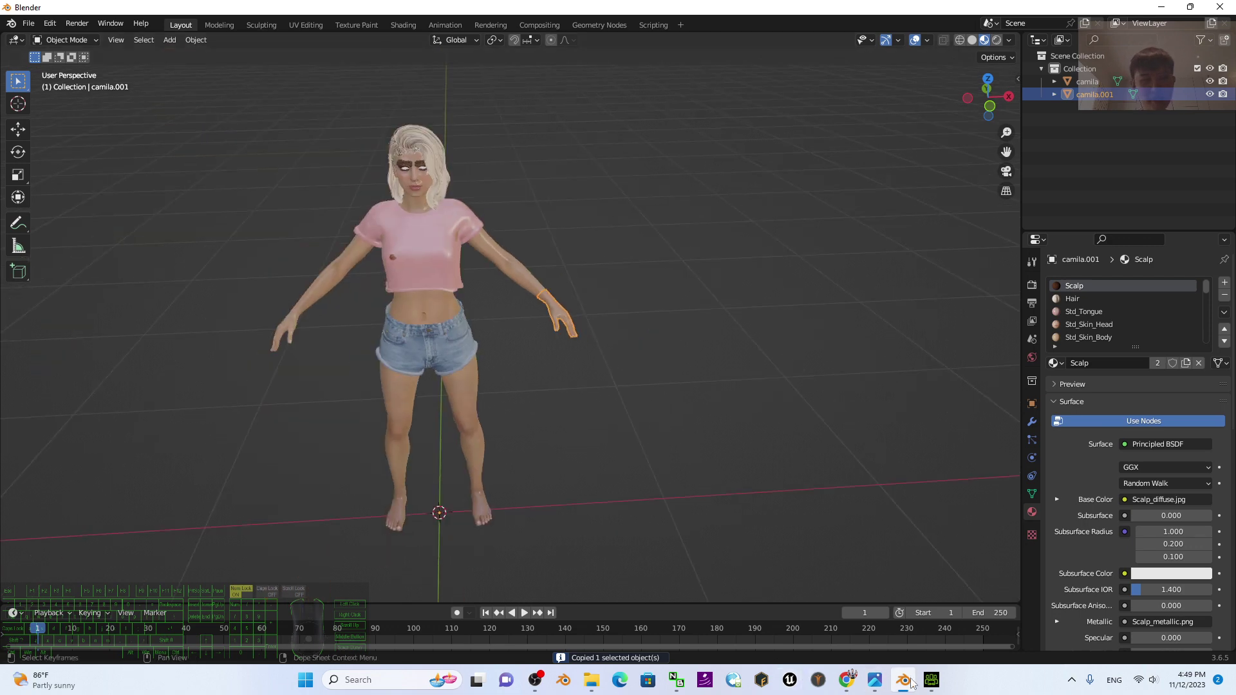
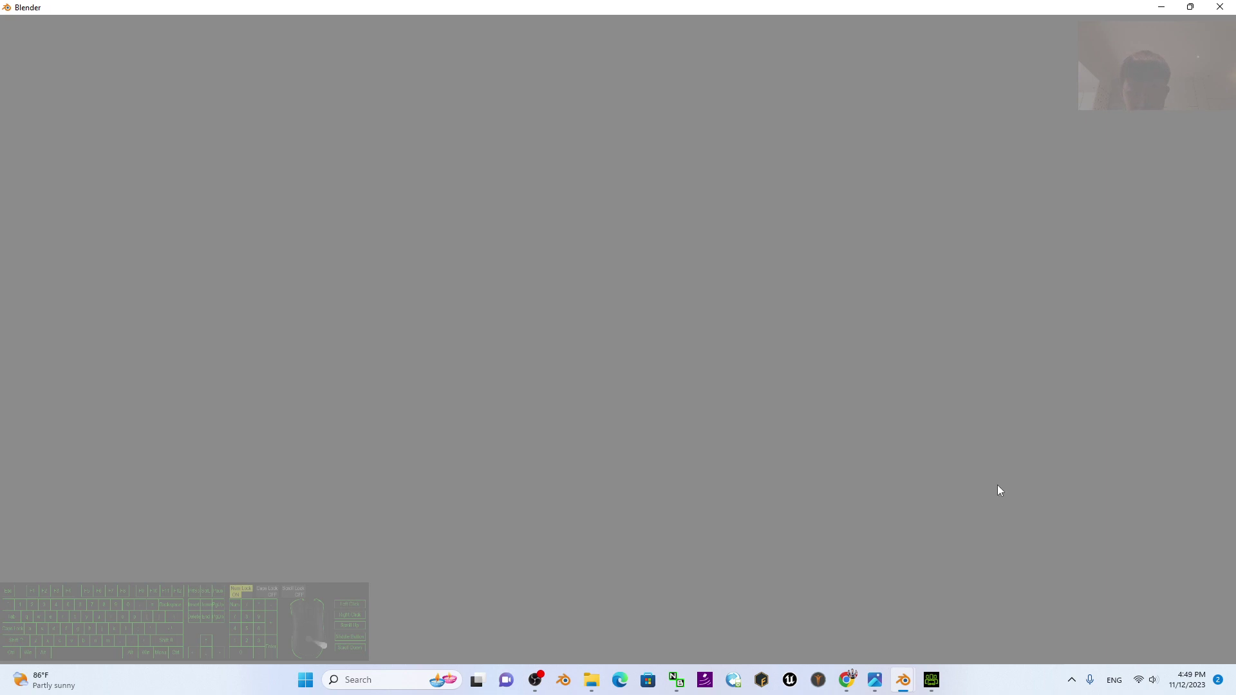
In the second Blender window, start a File > New > General default scene
click(912, 682)
click(798, 637)
scroll(up, 3)
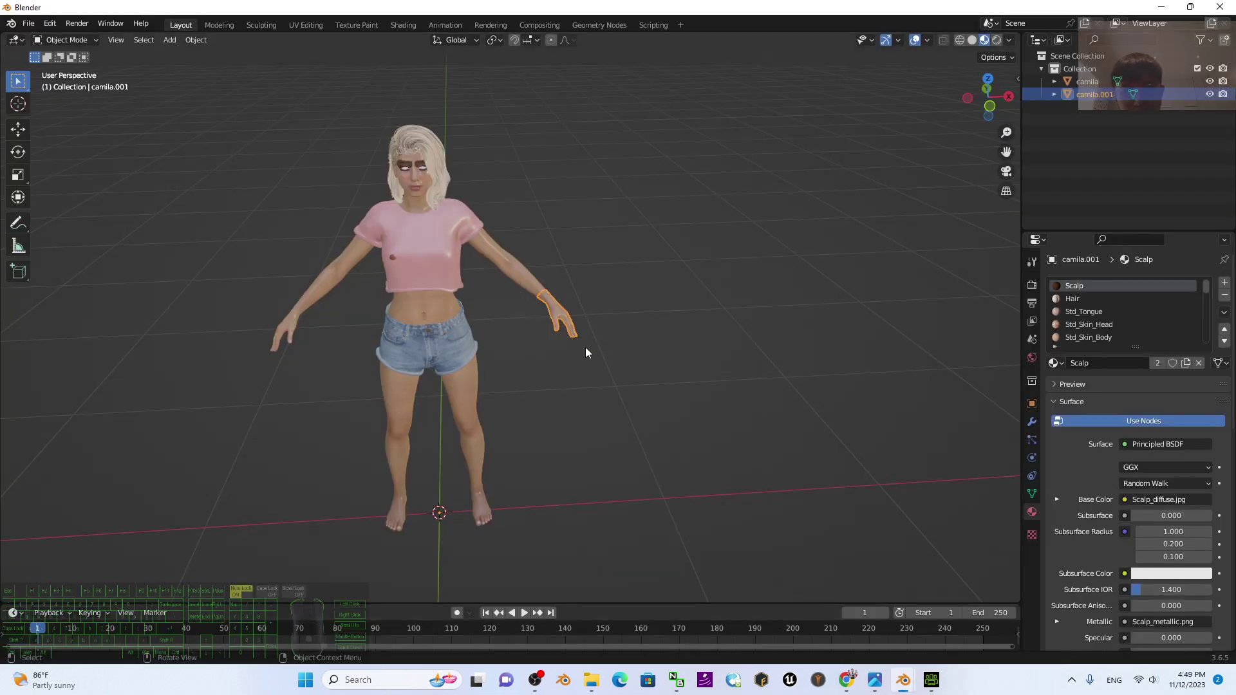
scroll(up, 3)
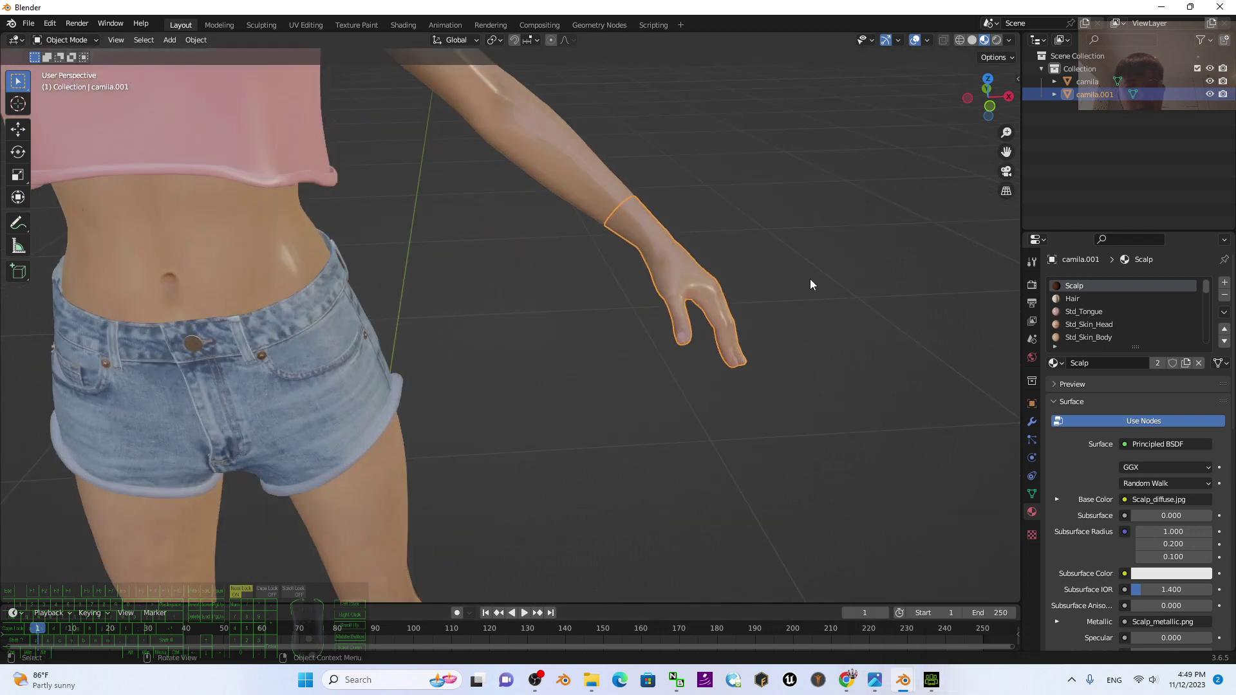
click(910, 683)
click(974, 624)
click(899, 297)
click(159, 224)
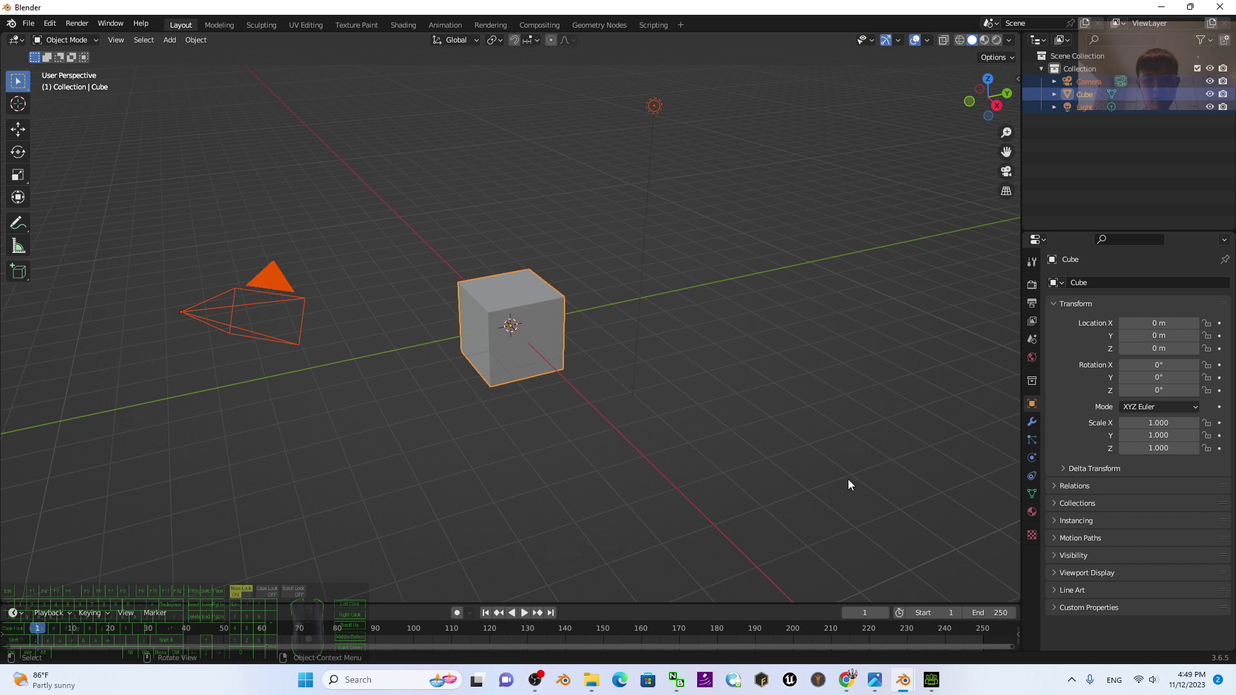
Delete the default cube, camera and light and paste the copied hand camila.001 into the scene
key(Delete)
key(ctrl+v)
scroll(up, 3)
scroll(down, 3)
drag(624, 268, 546, 367)
drag(495, 371, 736, 230)
scroll(up, 3)
scroll(down, 3)
drag(709, 251, 648, 339)
scroll(up, 3)
drag(459, 451, 677, 263)
Show the hand with its skin material, select it and orbit along it to check the result
click(987, 37)
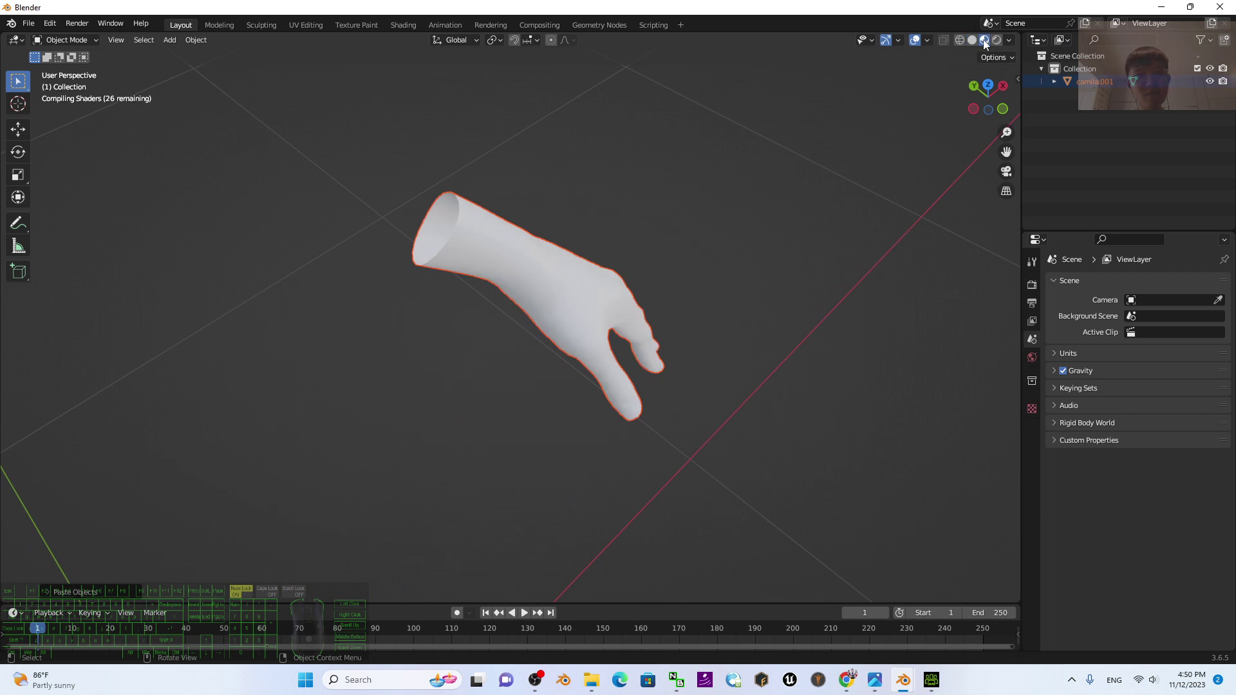
middle_click(812, 348)
drag(794, 348, 792, 366)
scroll(up, 3)
scroll(up, 3)
click(437, 302)
click(988, 44)
scroll(down, 3)
scroll(up, 3)
scroll(down, 3)
scroll(up, 3)
drag(489, 339, 546, 336)
scroll(up, 3)
drag(455, 356, 432, 372)
middle_click(447, 365)
click(90, 41)
drag(76, 54, 76, 73)
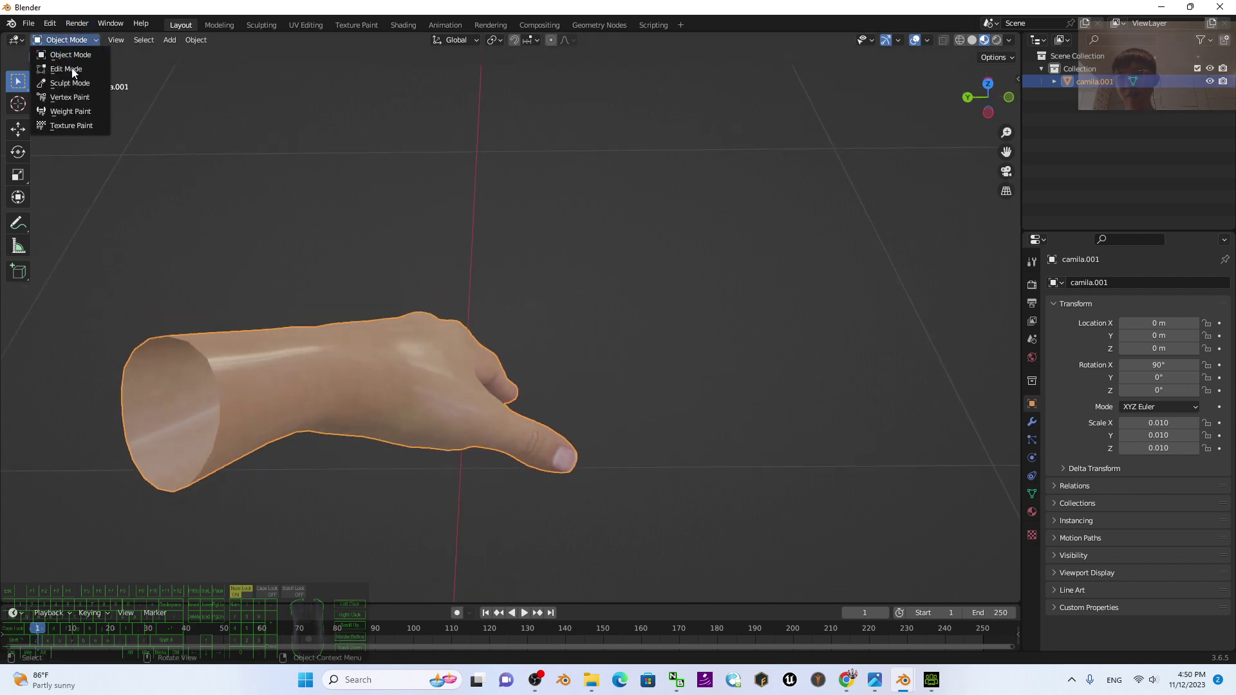
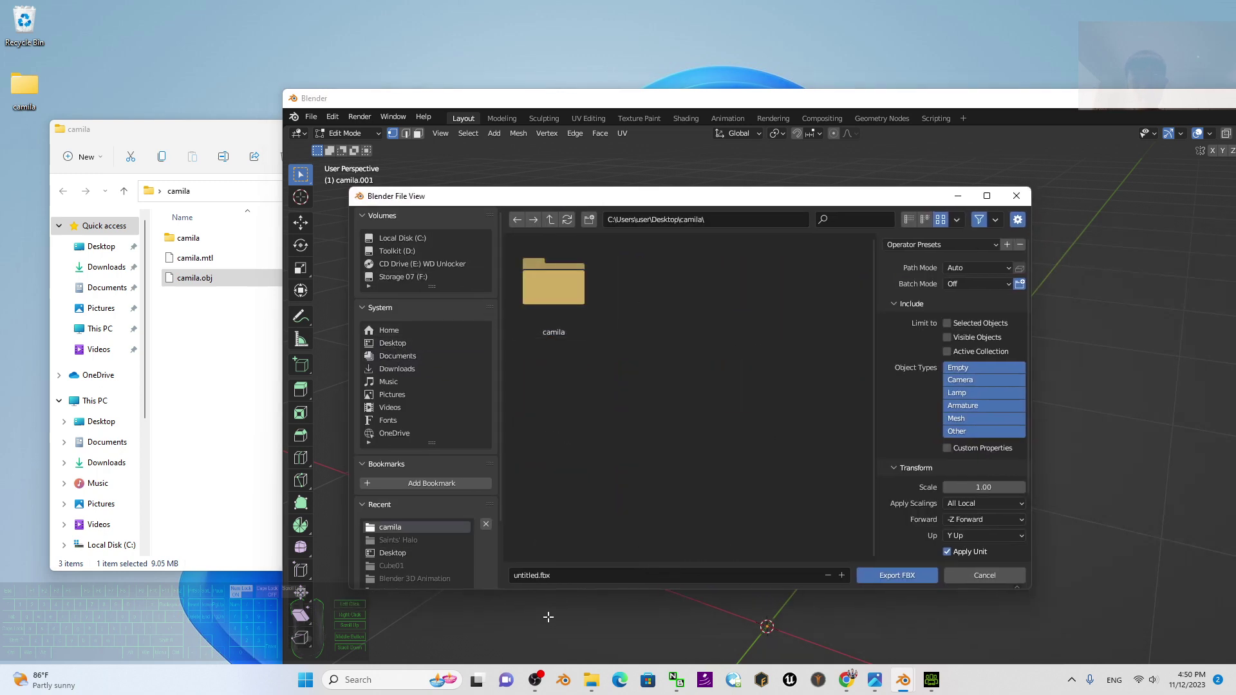
Export as camila hand.fbx with Path Mode Copy and embedded textures into the desktop camila folder
click(558, 576)
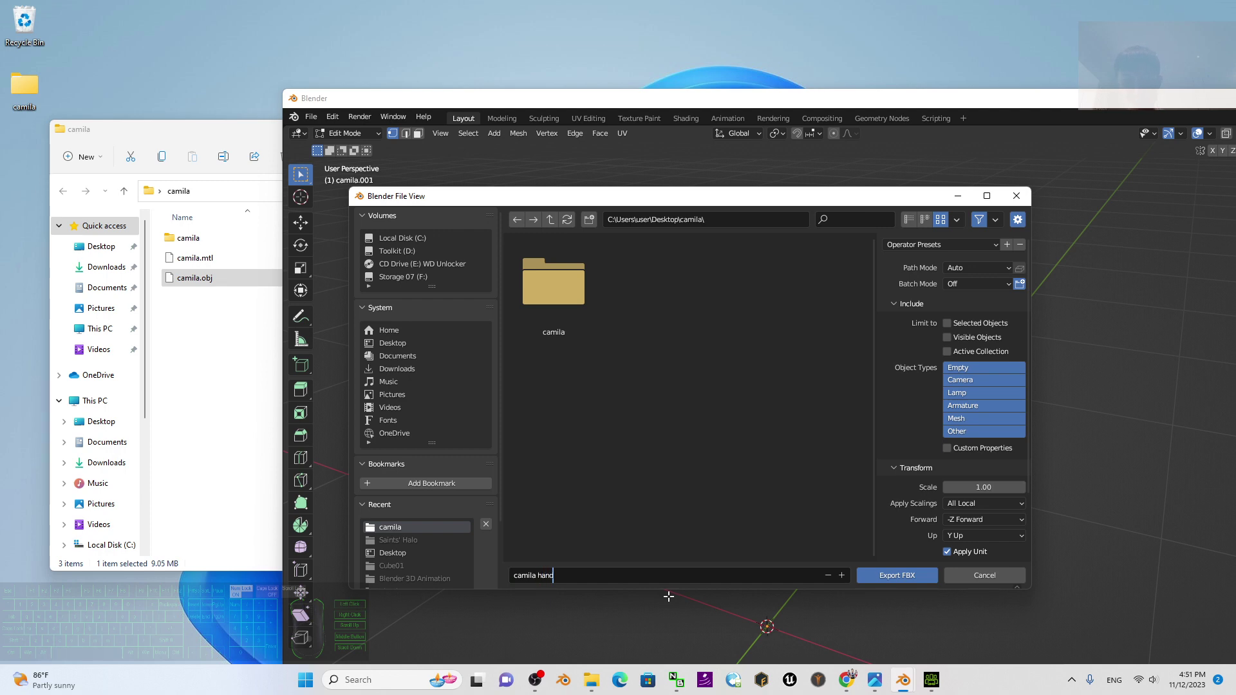
click(984, 275)
click(997, 275)
click(969, 353)
click(1024, 275)
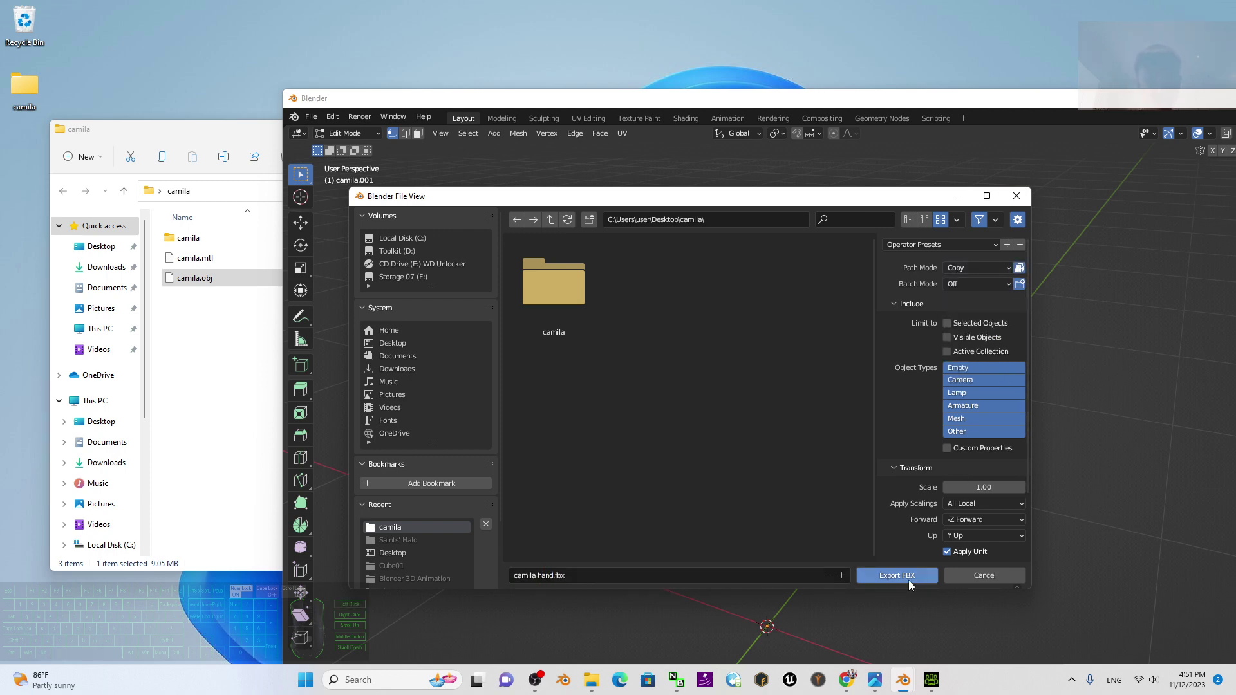
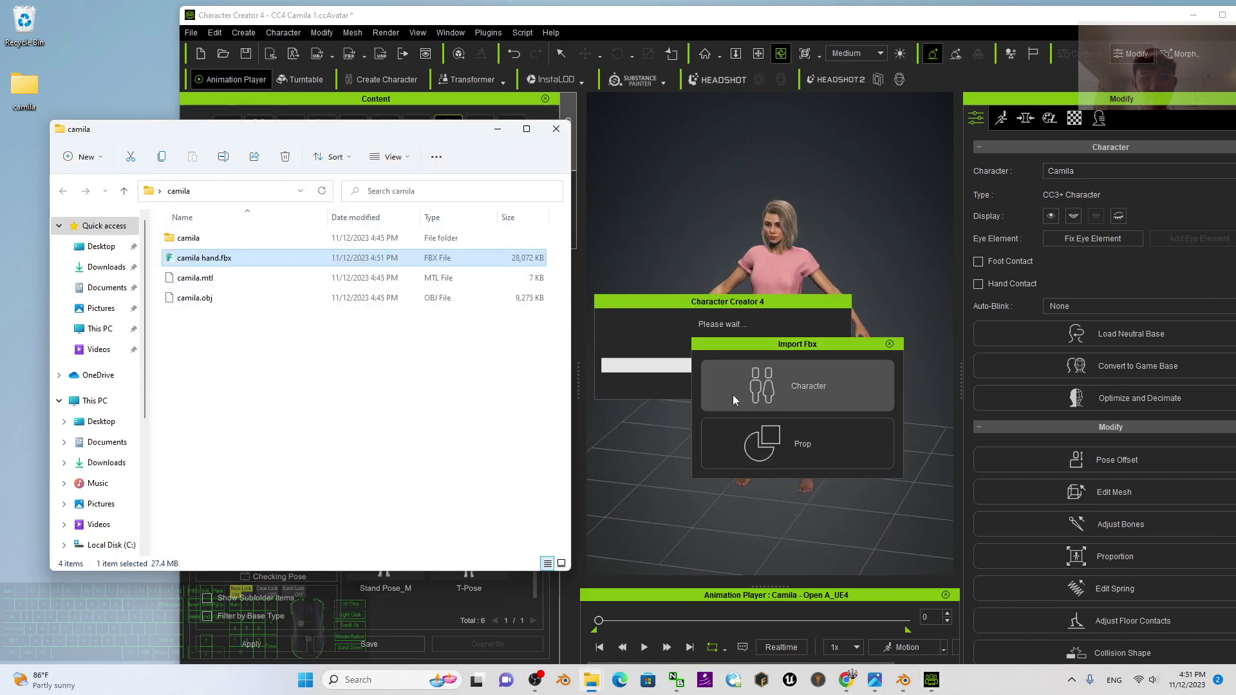
Import camila hand.fbx as a Prop and show the imported prop's settings
click(799, 447)
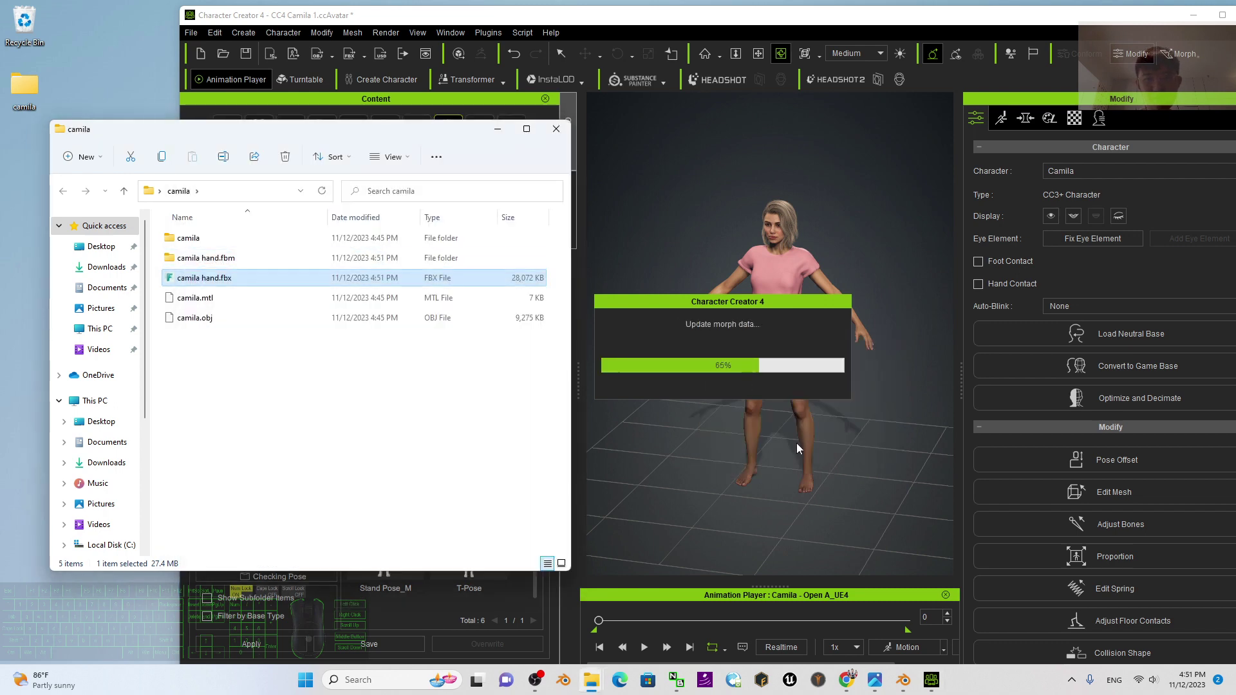
scroll(up, 3)
click(893, 407)
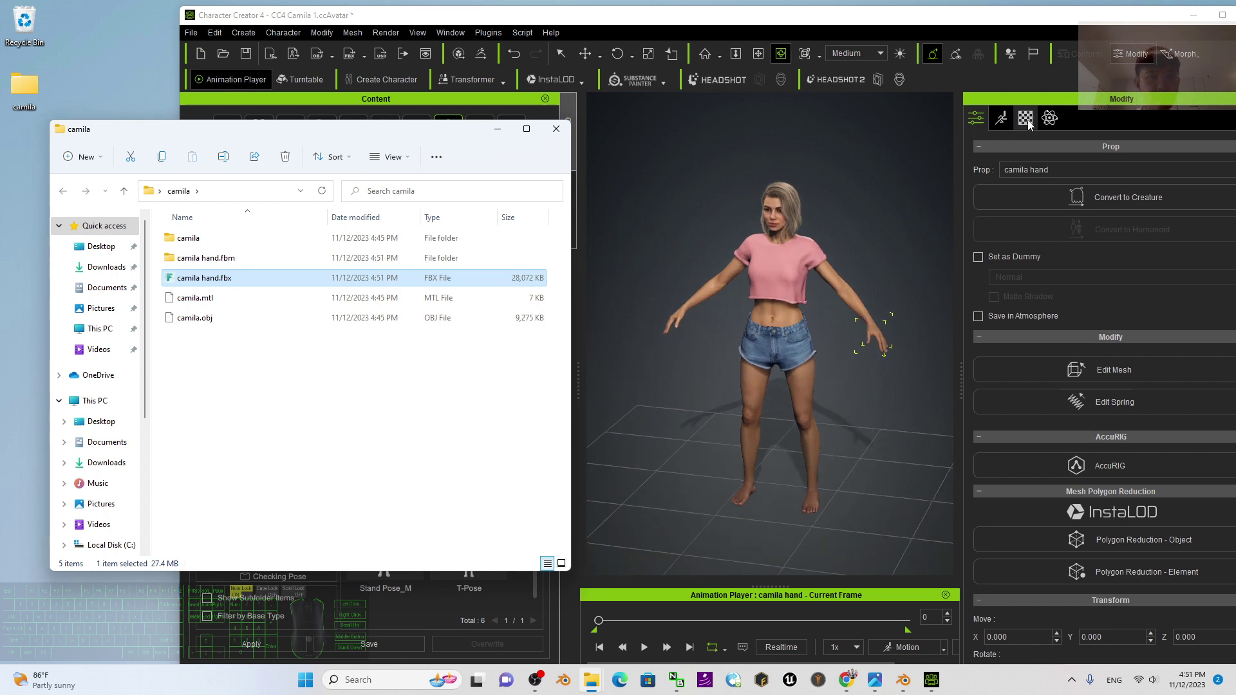
click(979, 123)
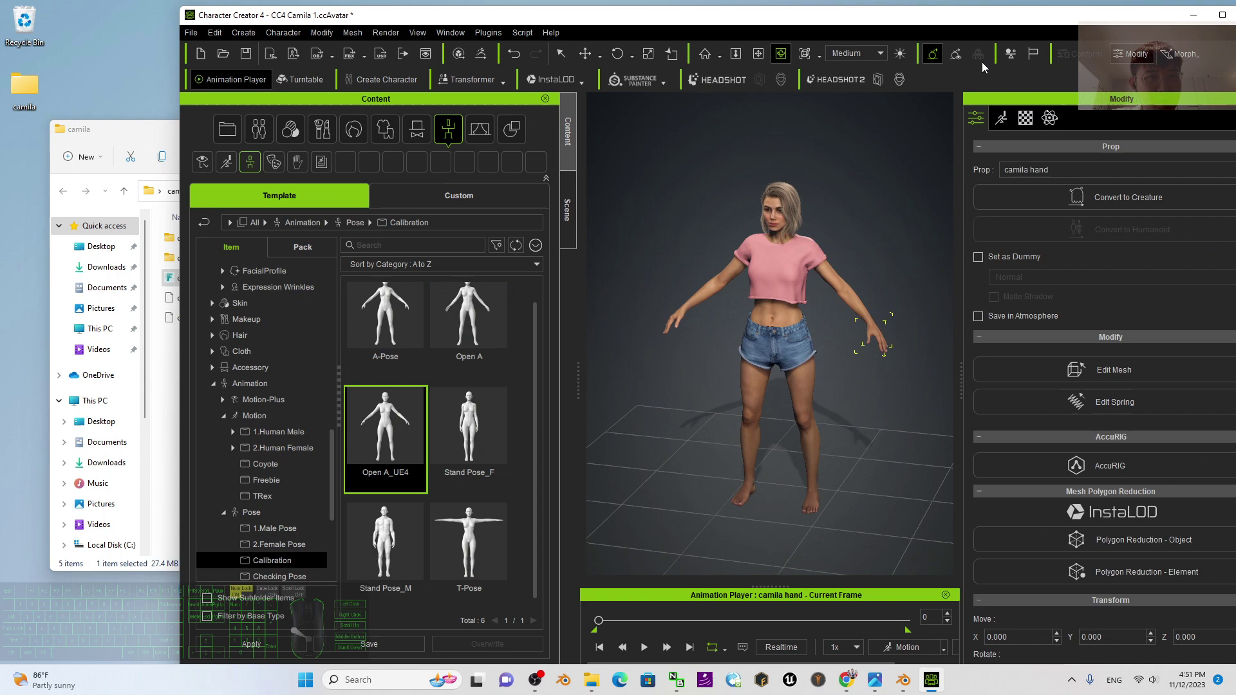
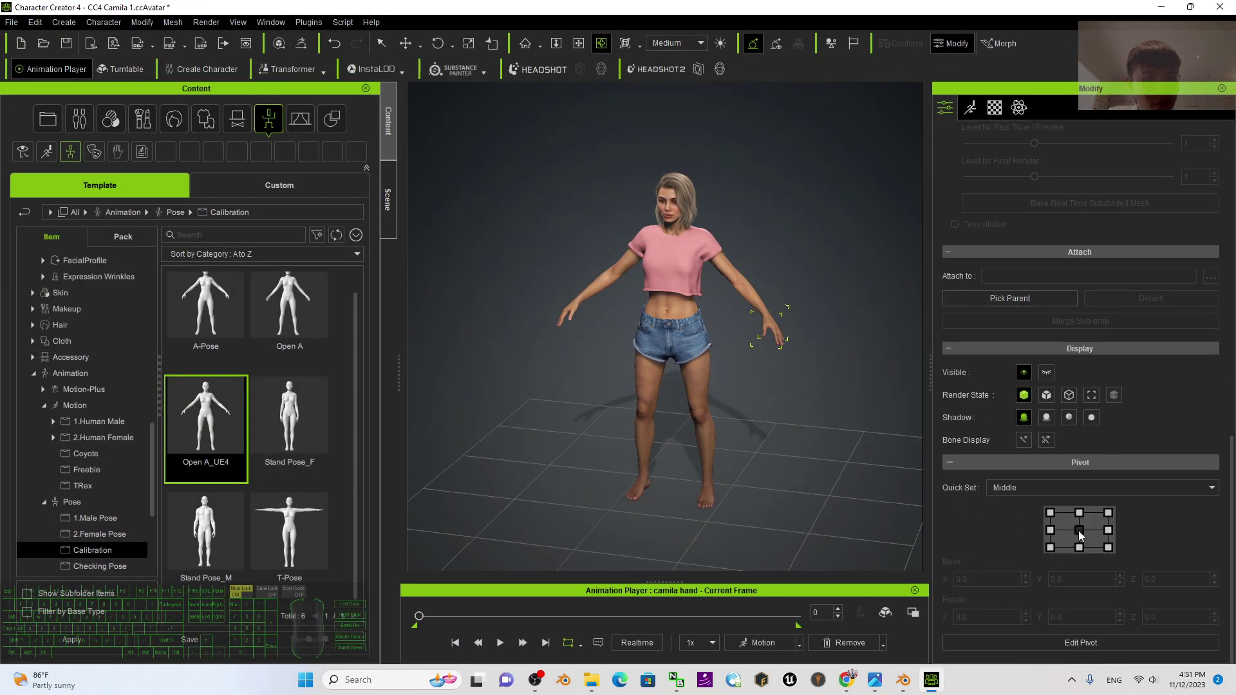
Set the camila hand prop's pivot to the middle of the hand
click(1083, 536)
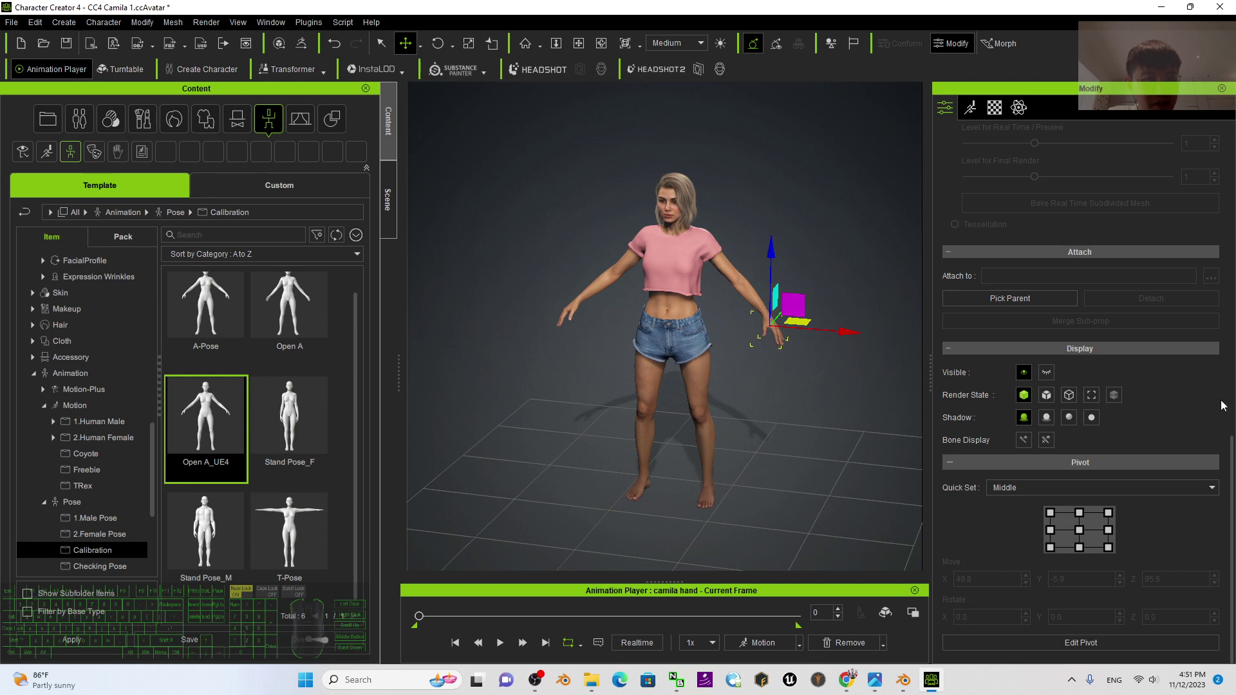
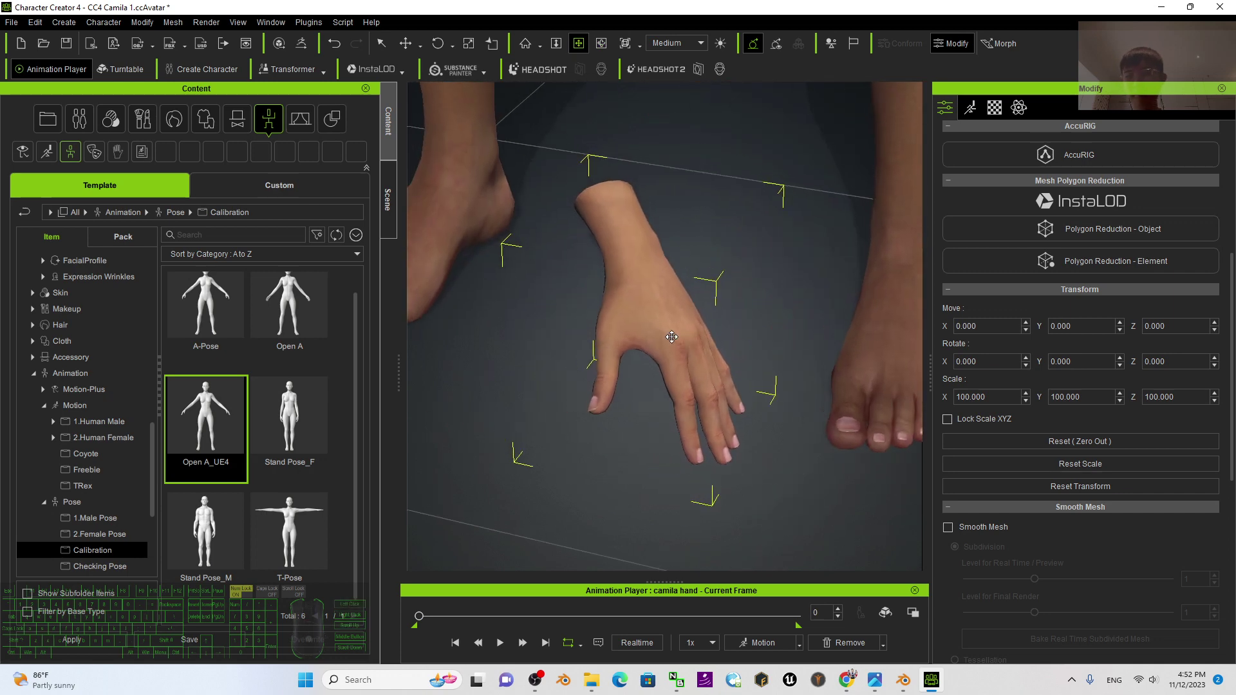
Save the hand to the Custom library as the camila hand iProp under Props/Props
click(335, 123)
click(295, 183)
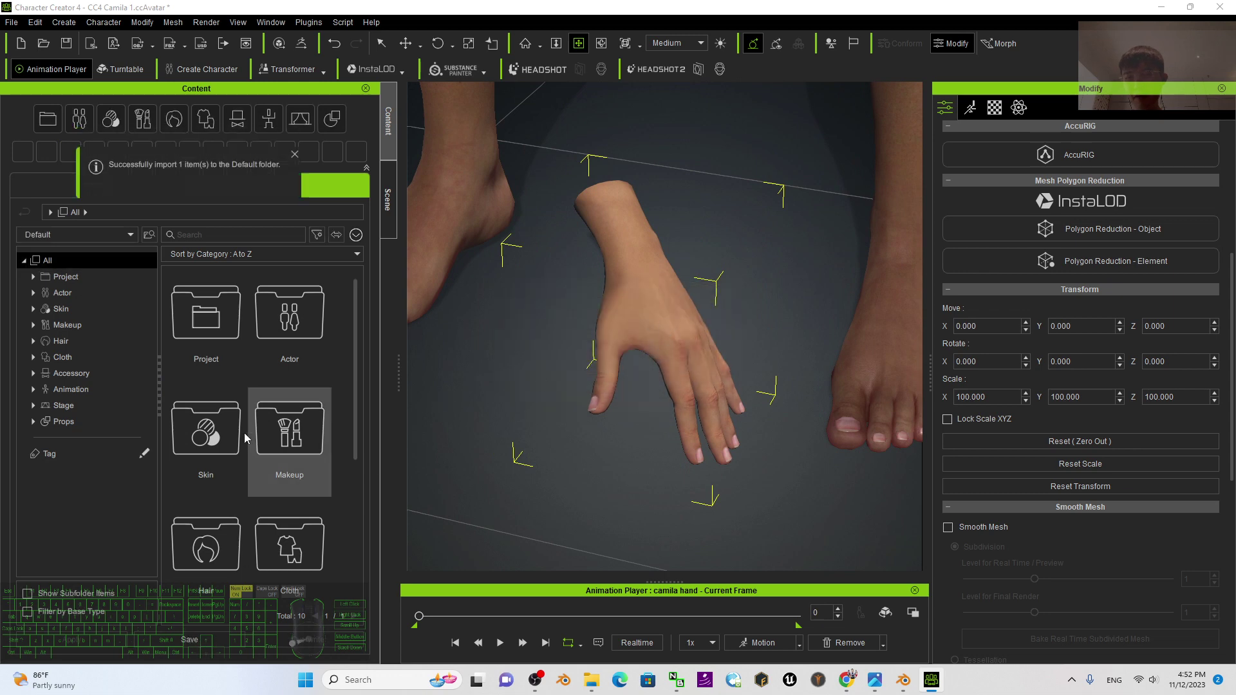
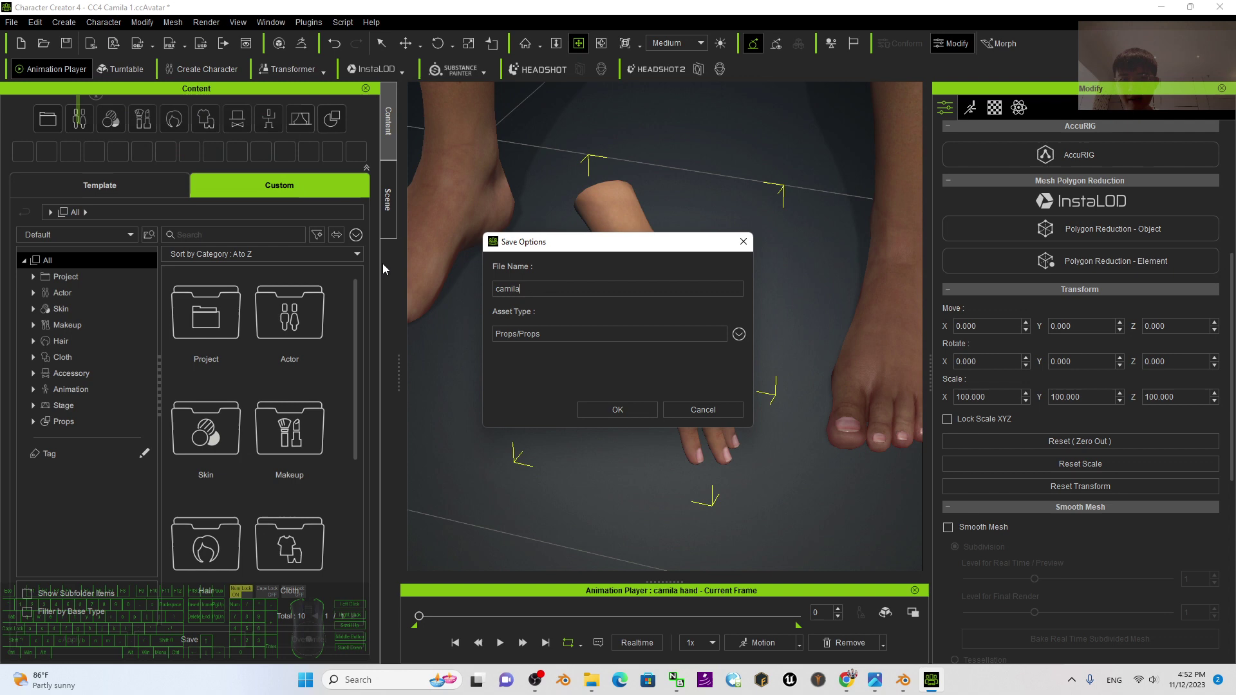
key(space)
key(Return)
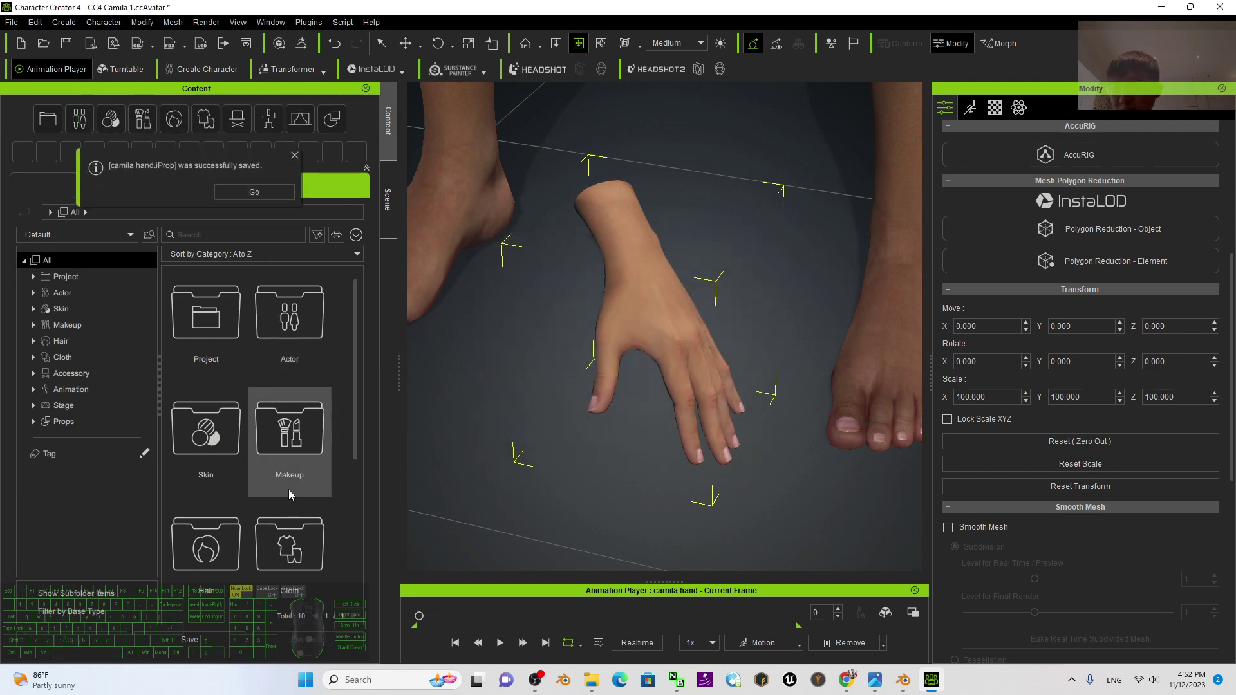
click(296, 161)
Browse to Props > Props in the library and pick the new camila hand item
click(336, 125)
click(339, 125)
click(181, 347)
click(205, 330)
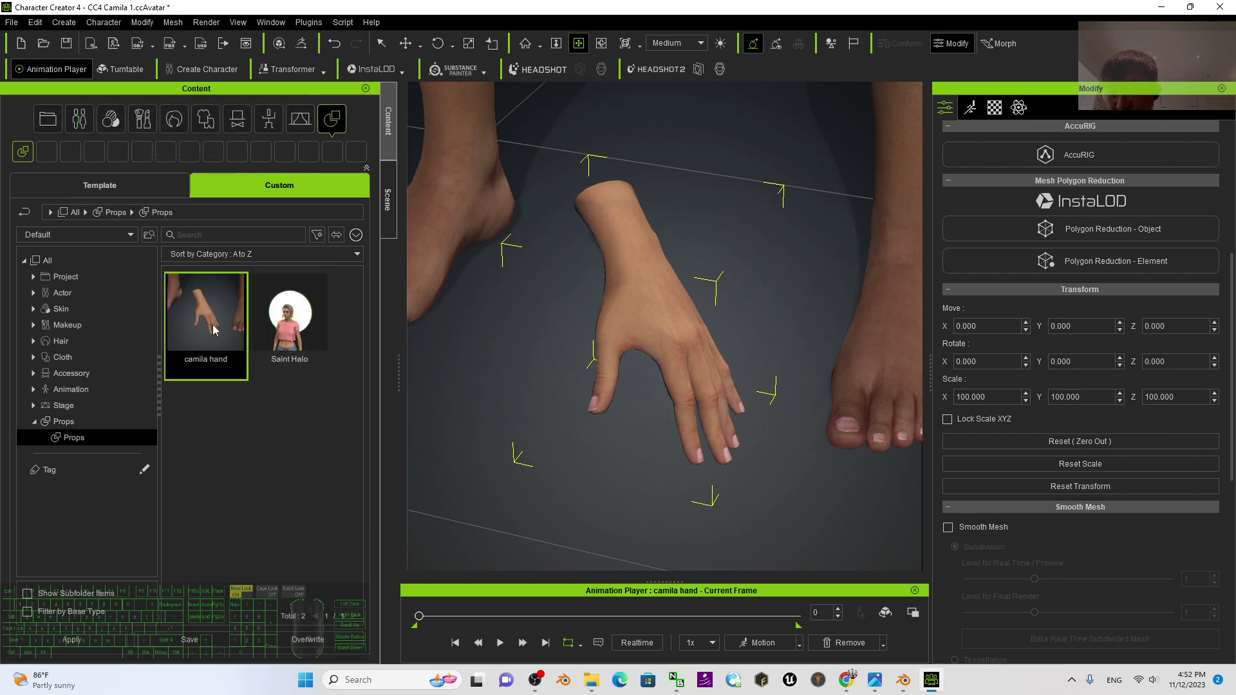
Reveal camila hand.iProp in its Reallusion Custom Props folder via Find File on the thumbnail
right_click(206, 313)
click(184, 418)
scroll(up, 3)
scroll(down, 3)
right_click(206, 298)
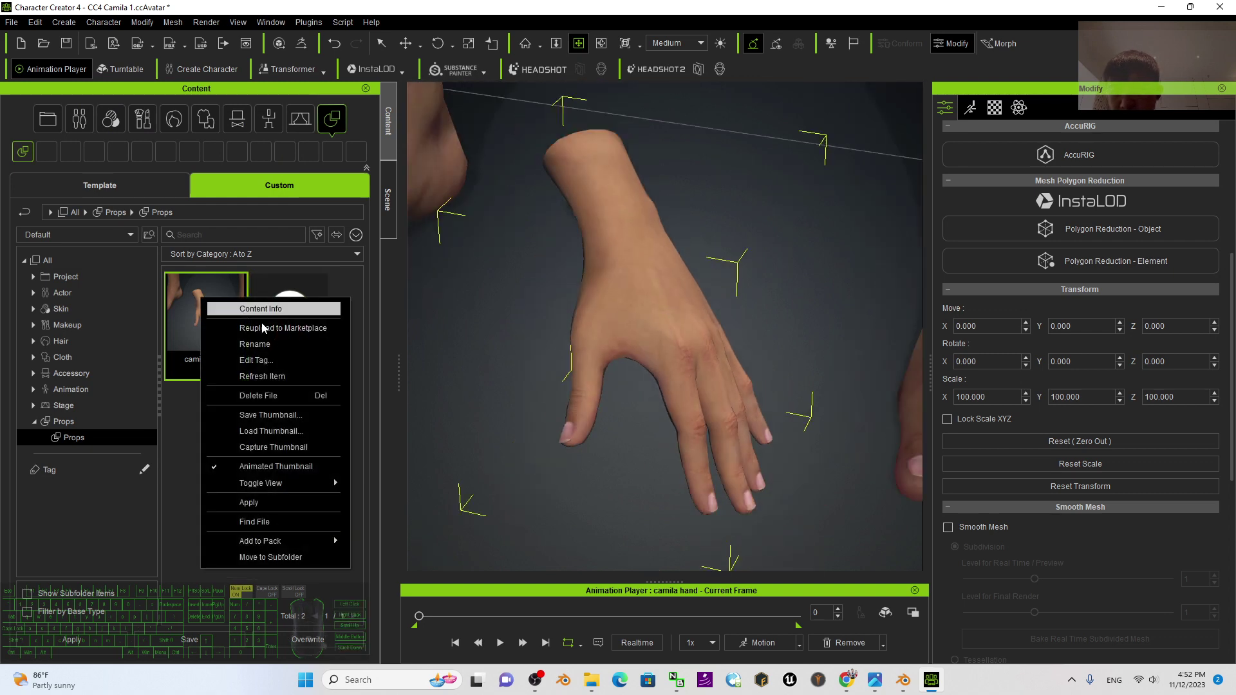
click(287, 453)
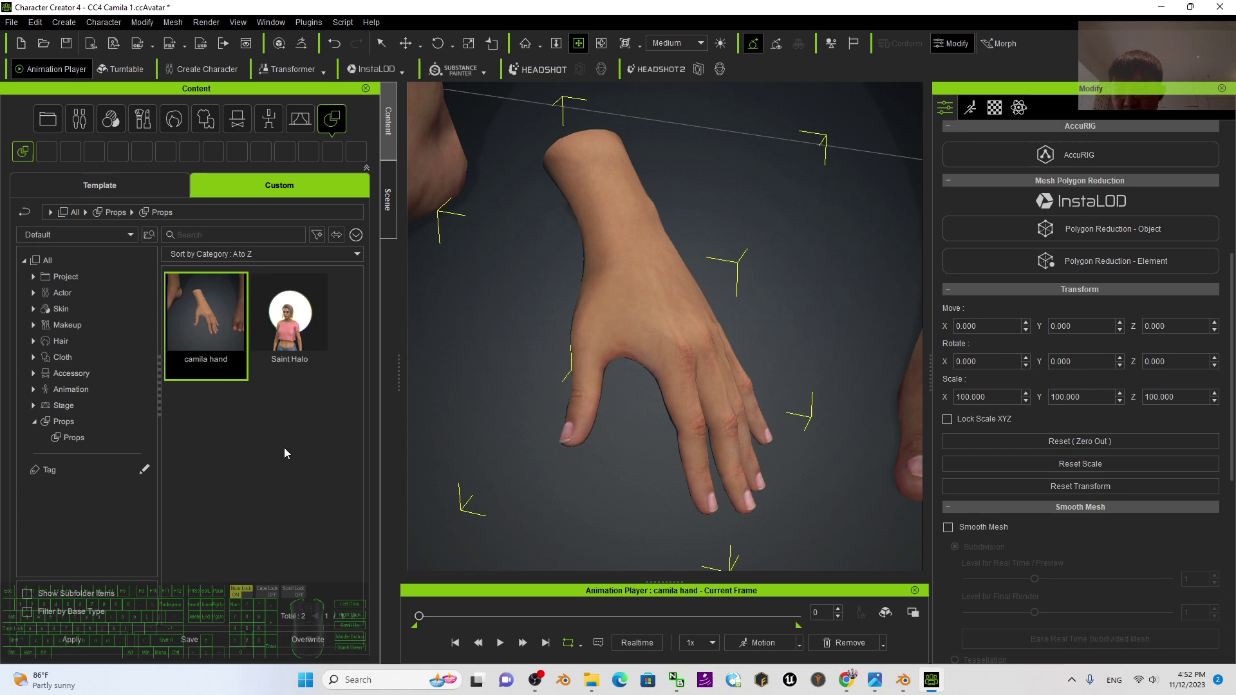
right_click(214, 302)
click(282, 530)
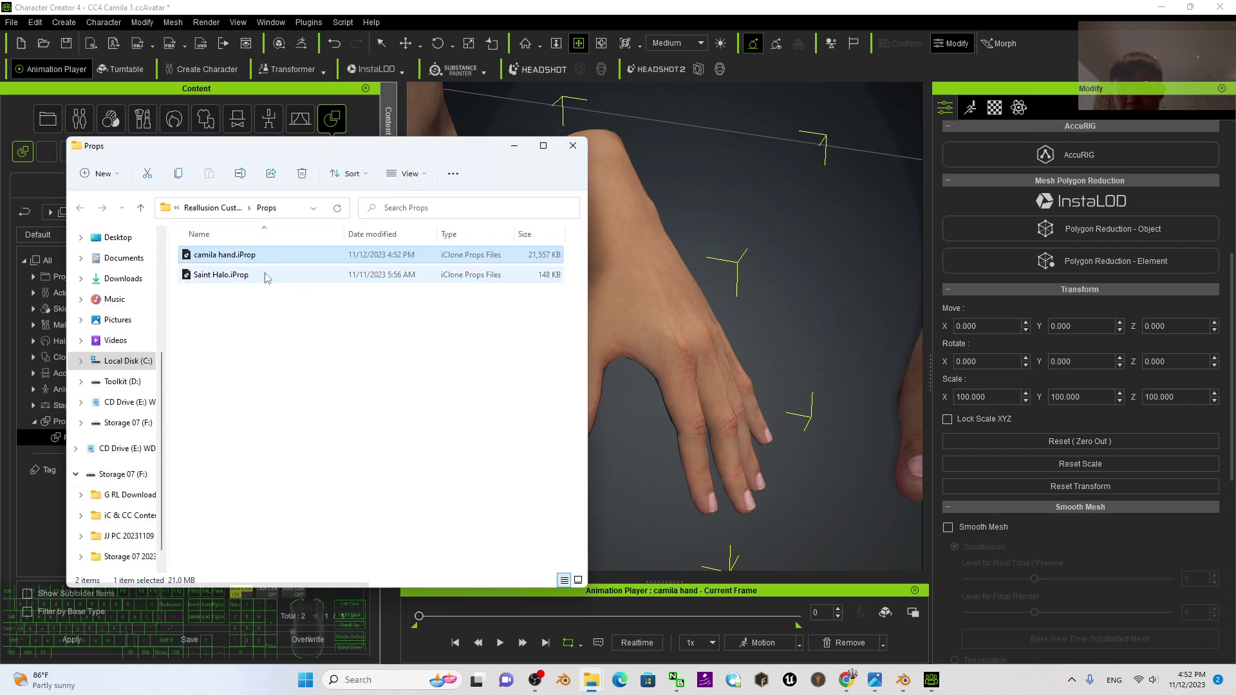
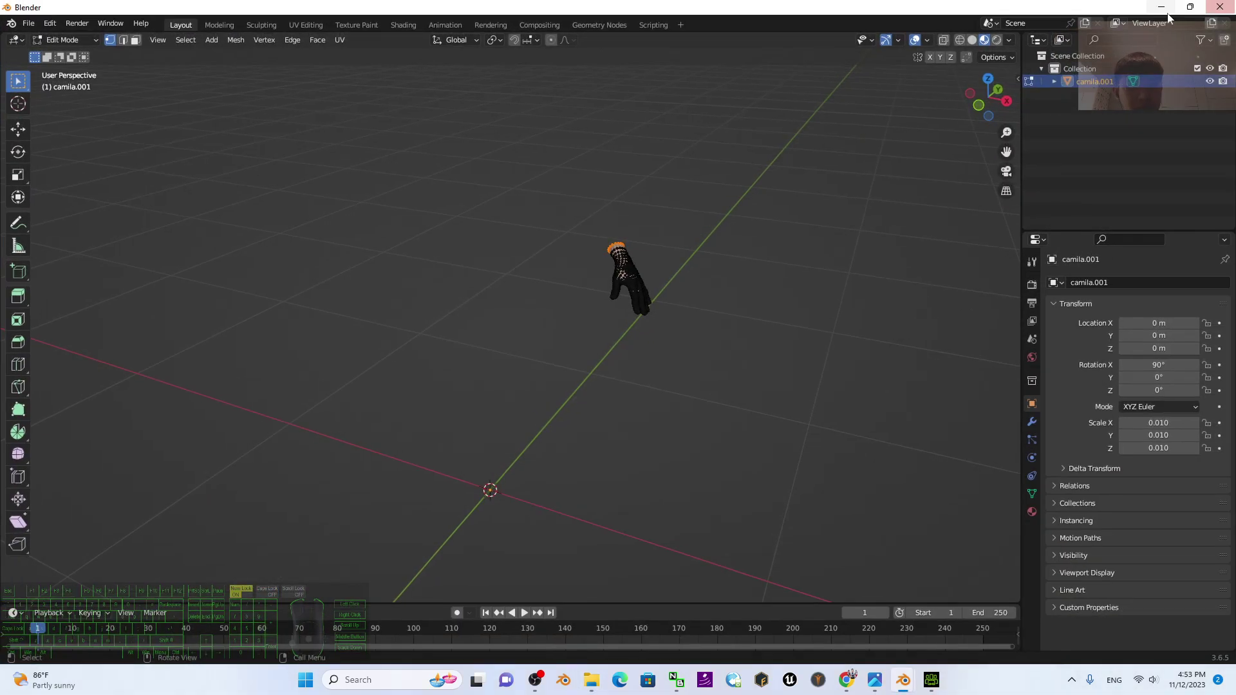
Minimize Blender so the Props folder shows on the desktop while iClone 8 launches
click(1167, 6)
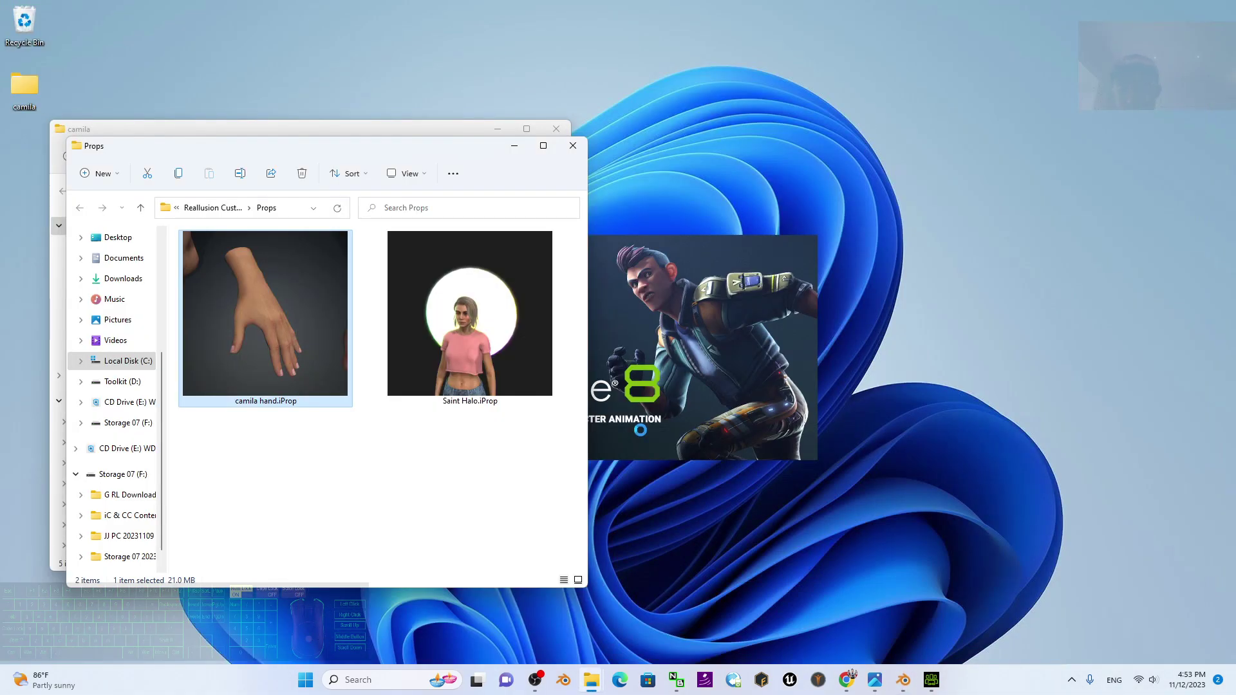
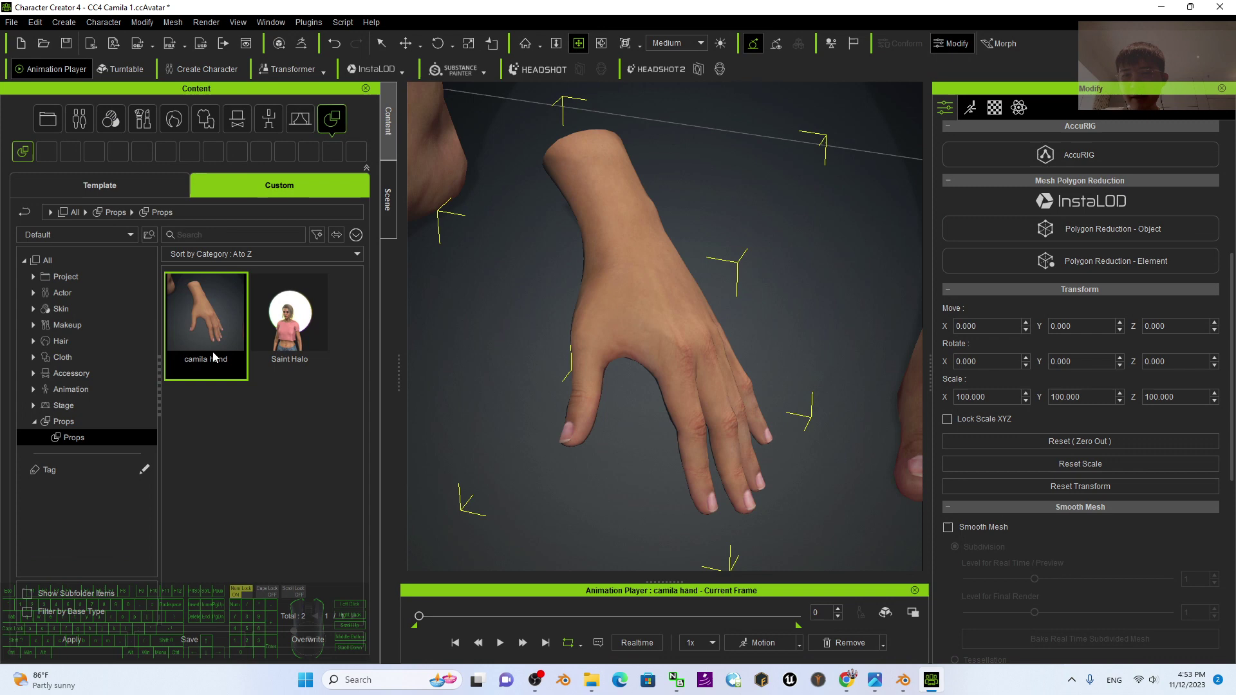
Reopen the Props folder holding camila hand.iProp from the thumbnail's Find File option
right_click(214, 322)
click(278, 541)
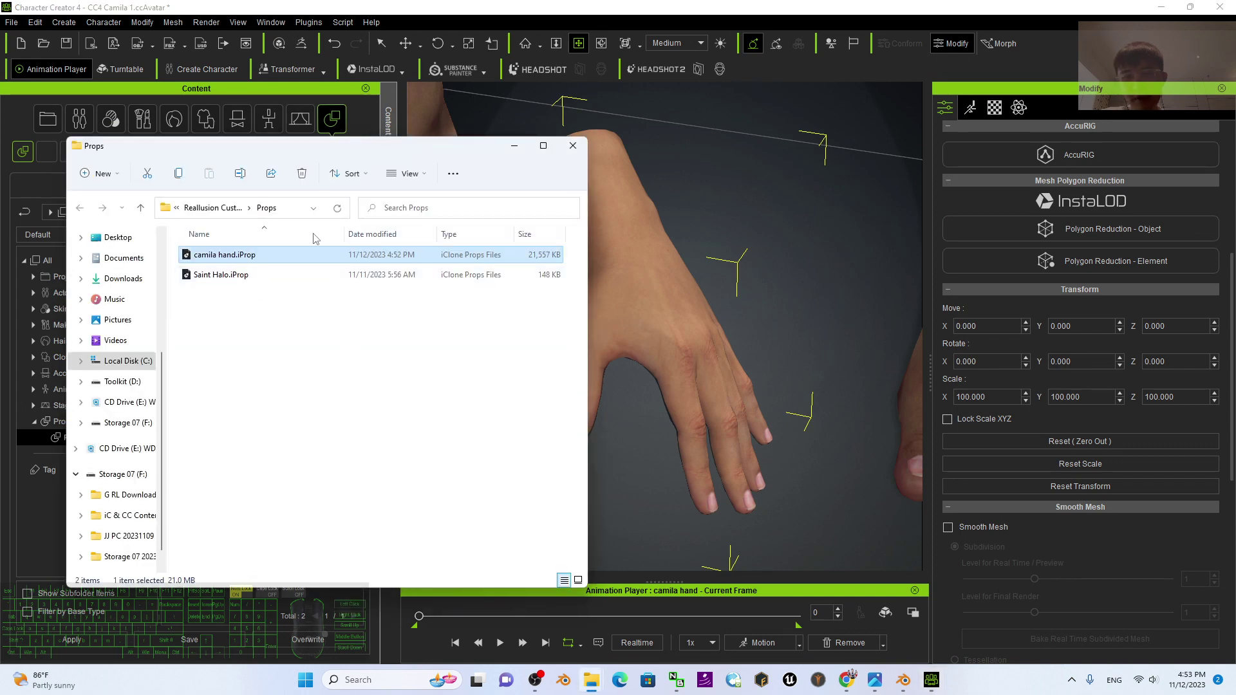
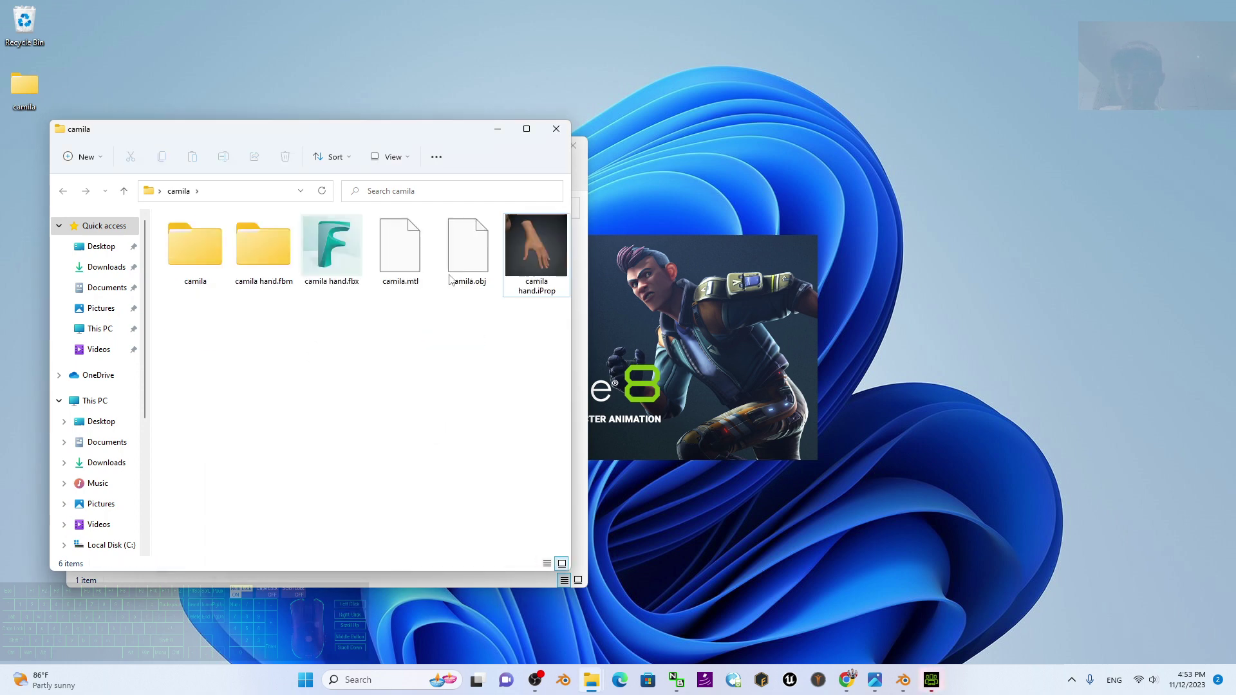
Select camila hand.iProp and shift the File Explorer window left to expose iClone 8
click(550, 255)
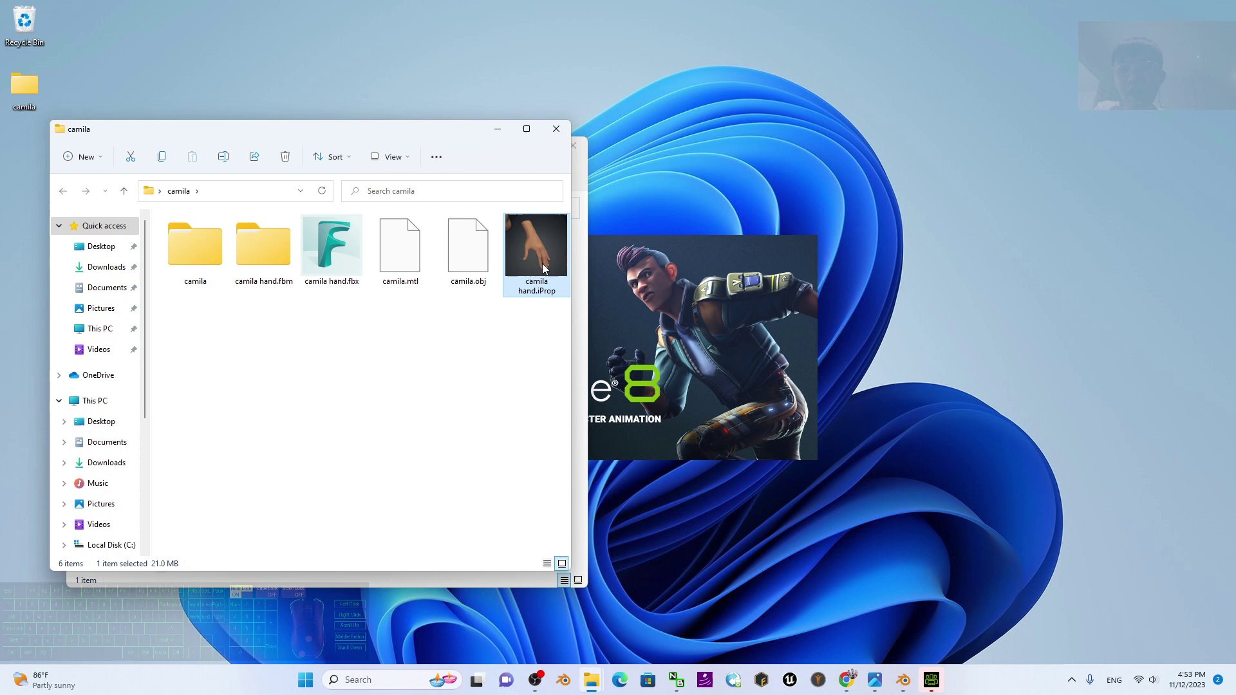
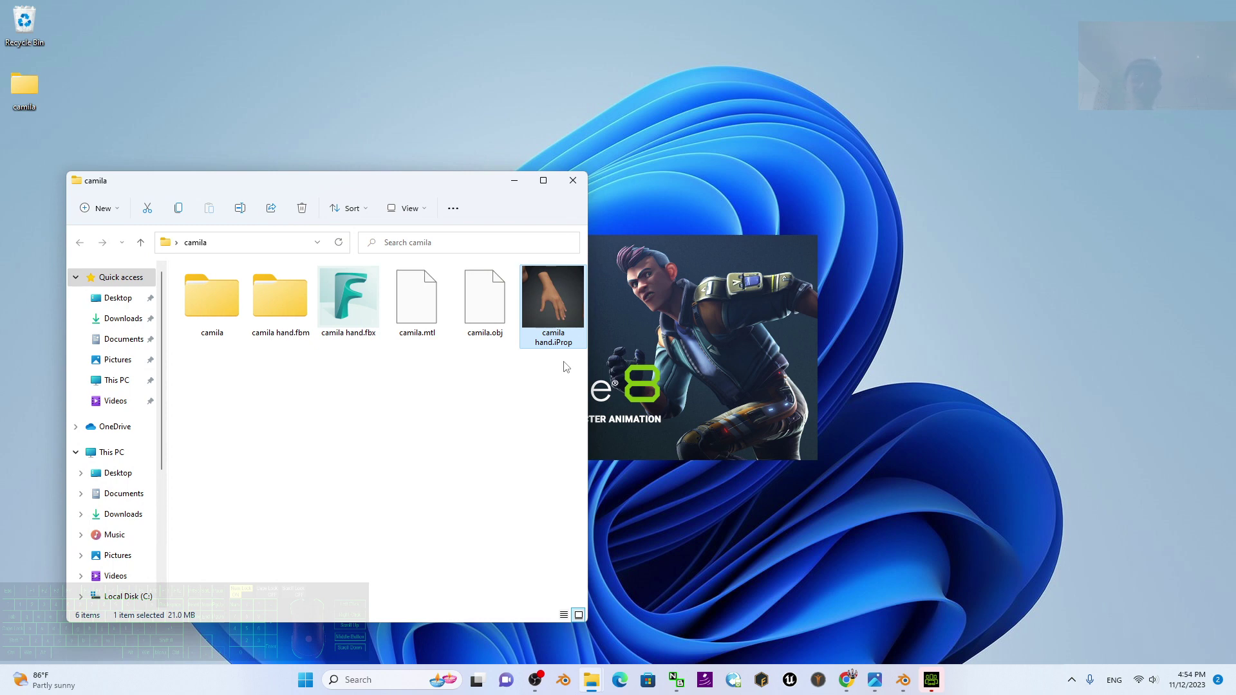
drag(481, 184, 396, 155)
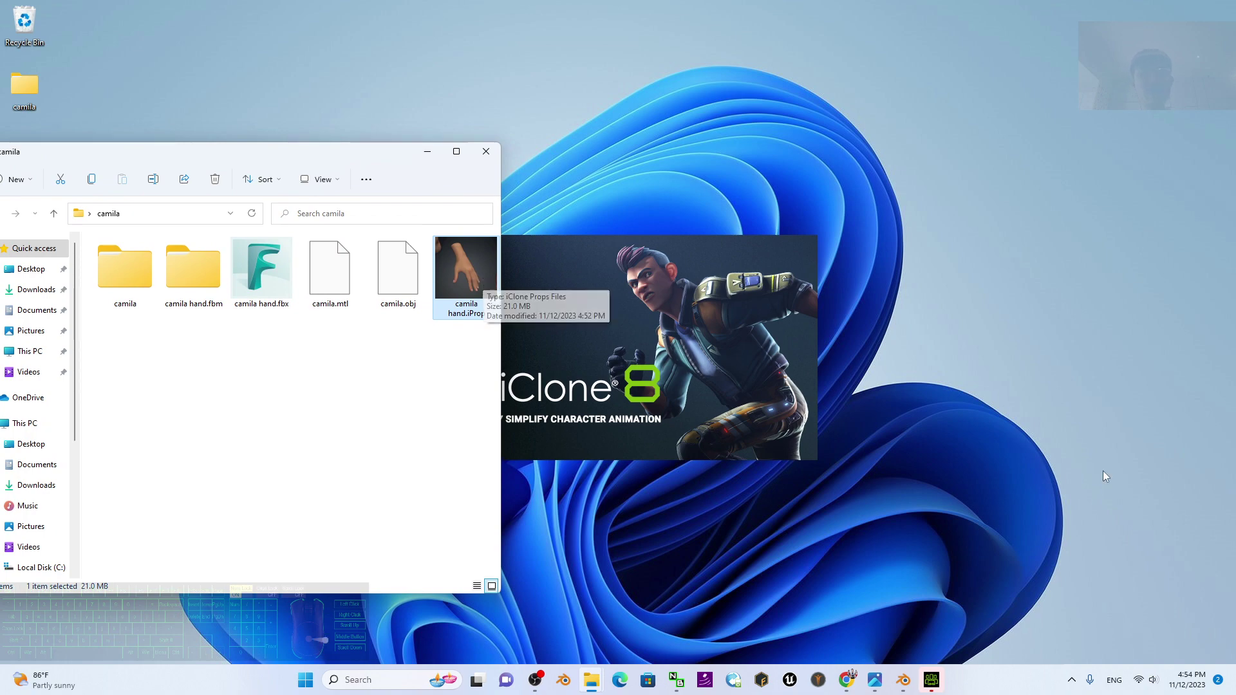
Drop camila hand.iProp into the empty iClone 8 scene
click(472, 274)
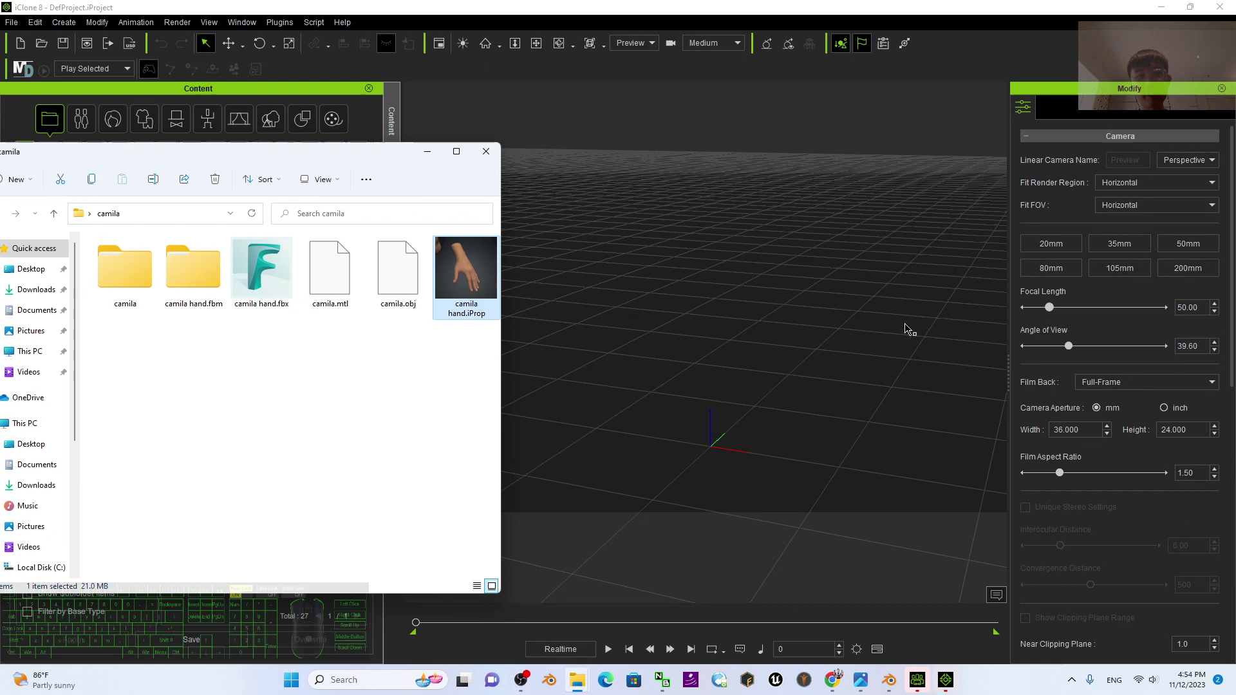
click(462, 277)
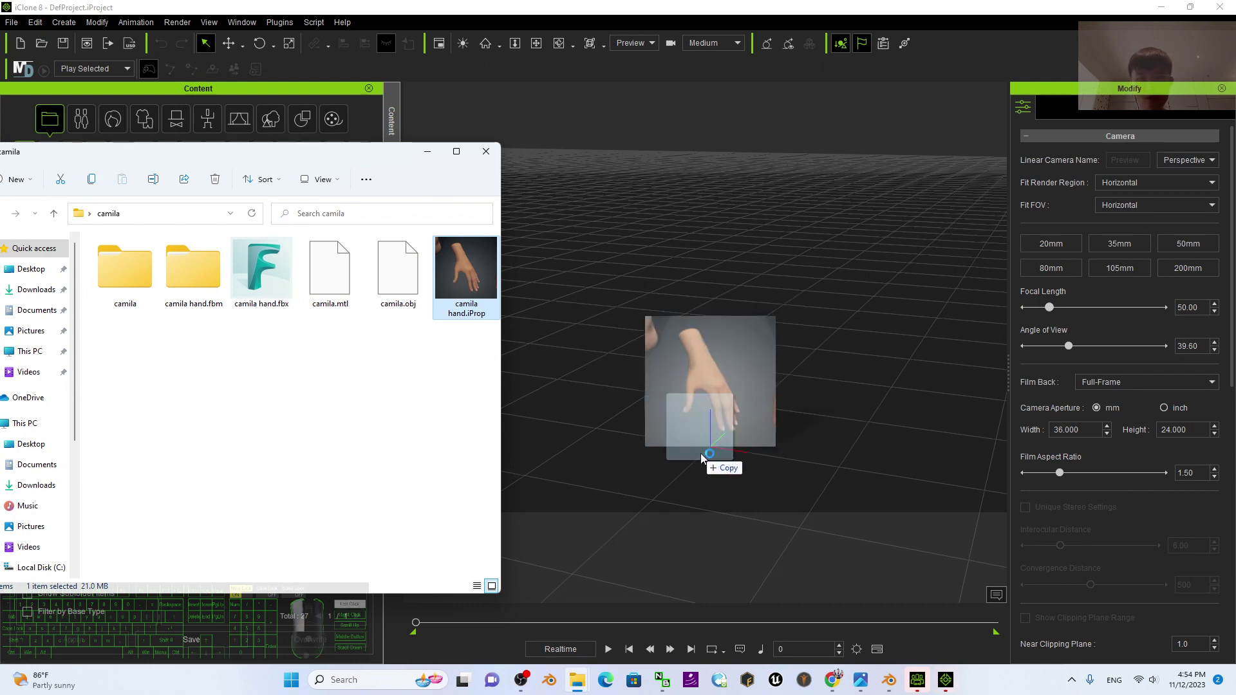